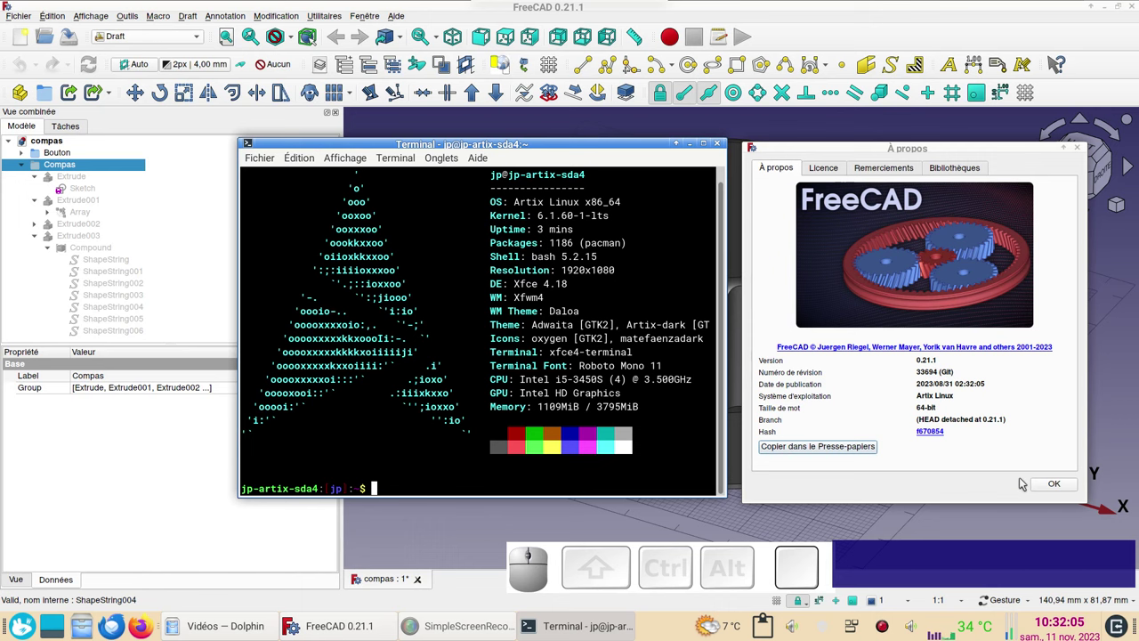
Dismiss the About dialog, show the hidden dial parts, inspect the tick Array, then close the compas document
left_click(1048, 488)
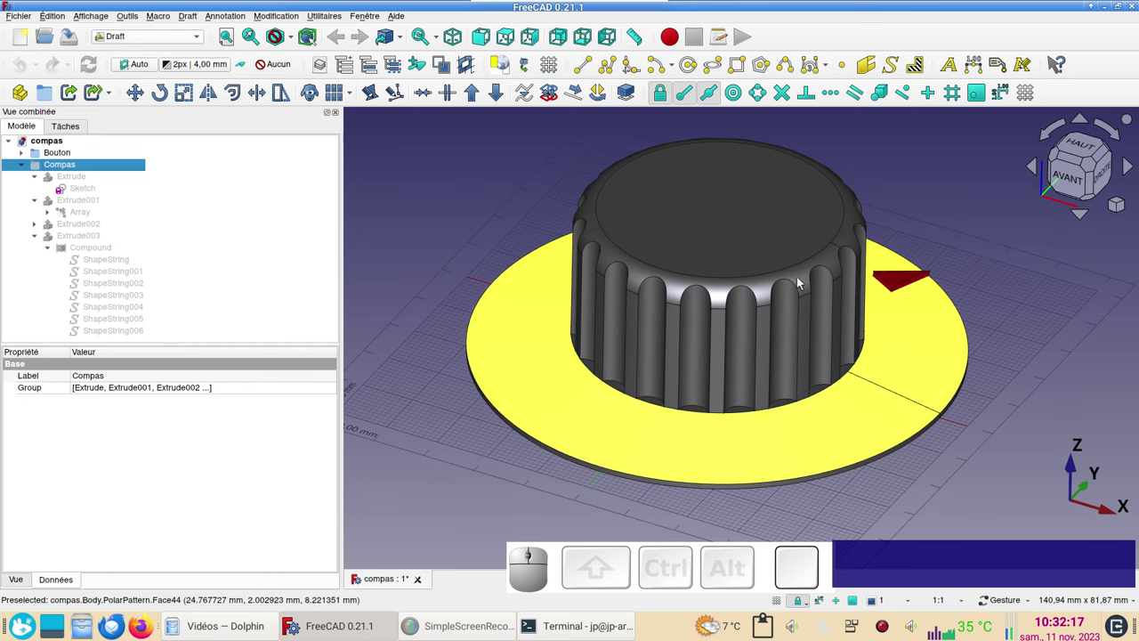
key("space")
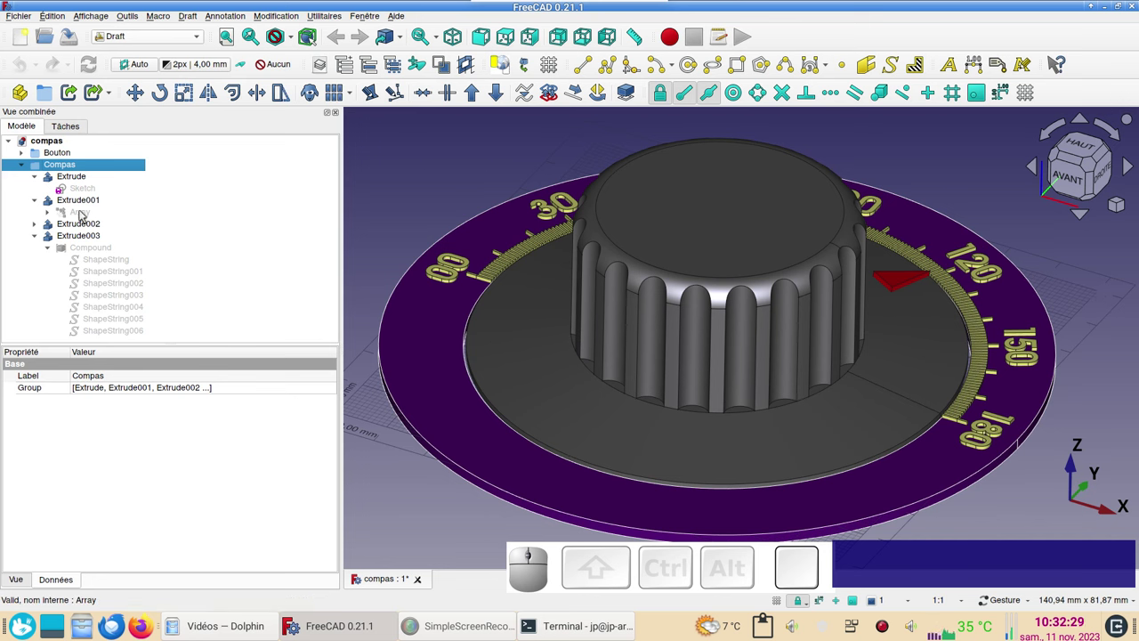
left_click(84, 215)
left_click(357, 101)
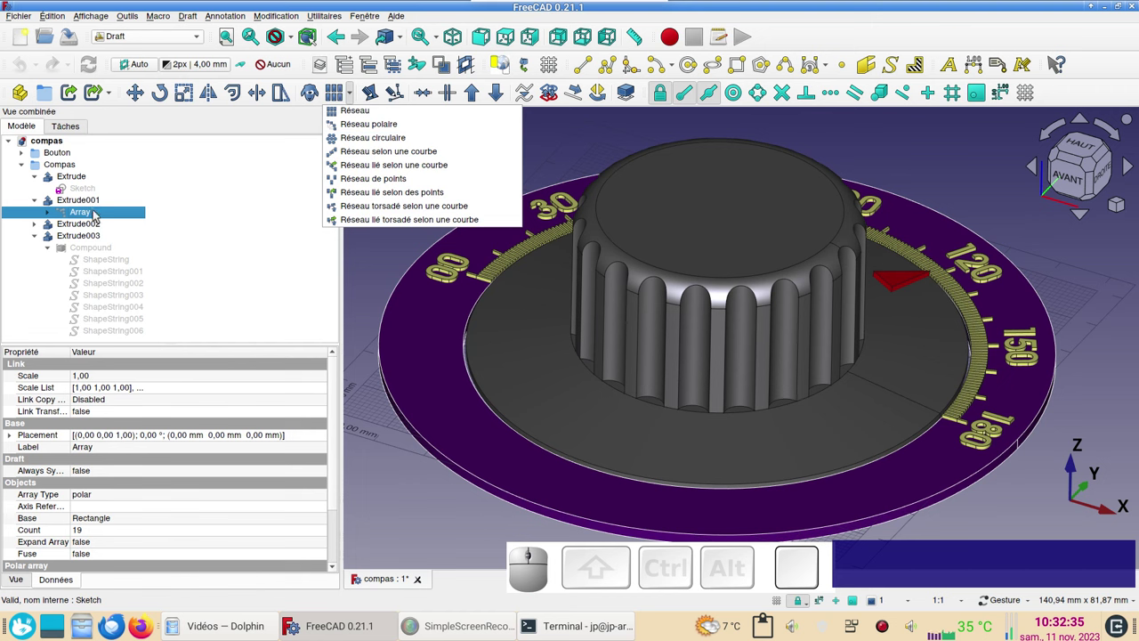
left_click(384, 251)
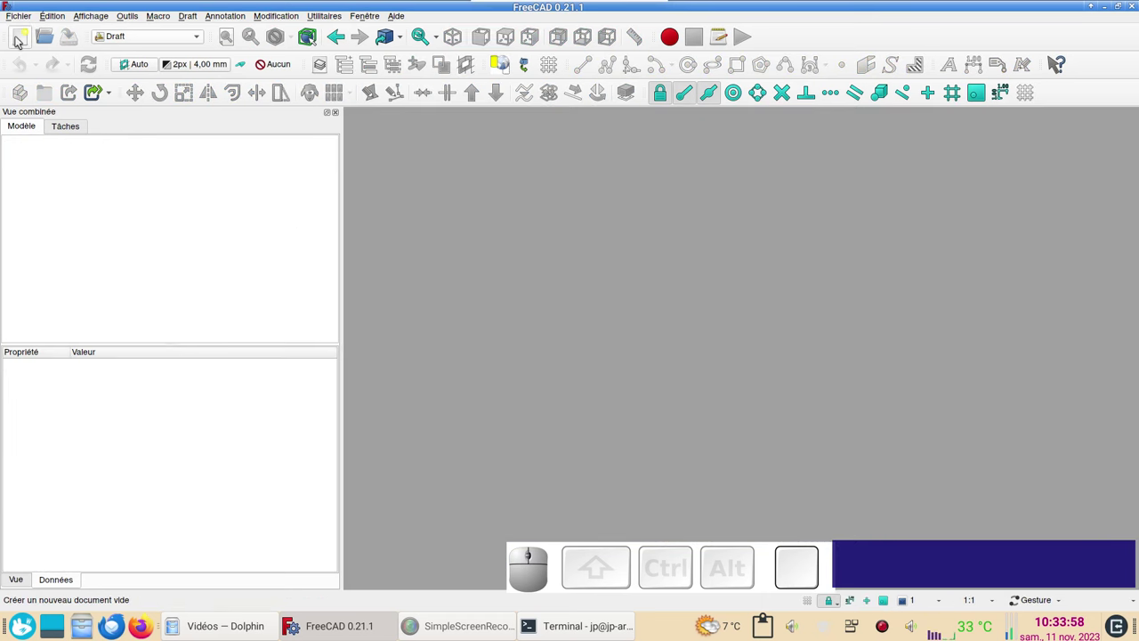
Start a new document and a Sketcher sketch on the XY plane, ready to draw circles
left_click(19, 40)
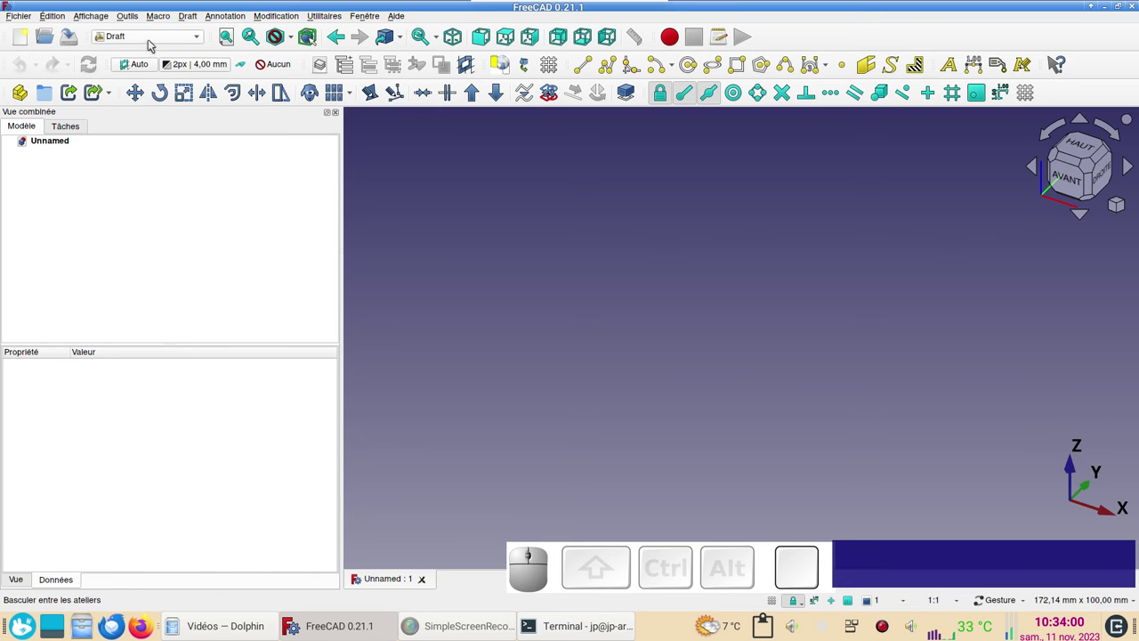
left_click(155, 42)
left_click(168, 239)
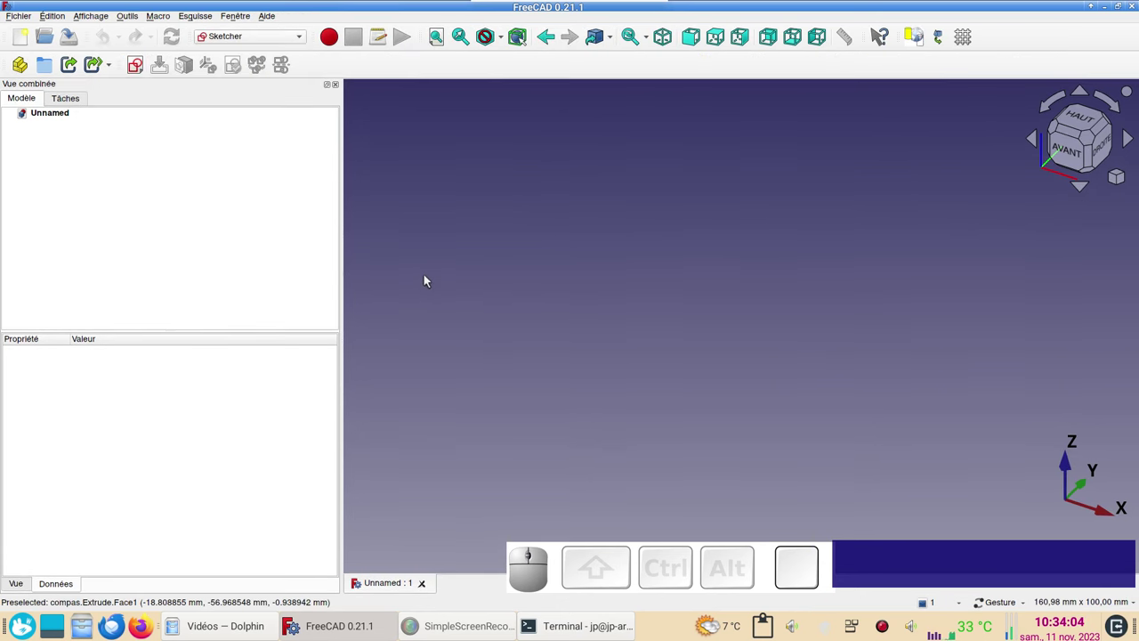
left_click(137, 68)
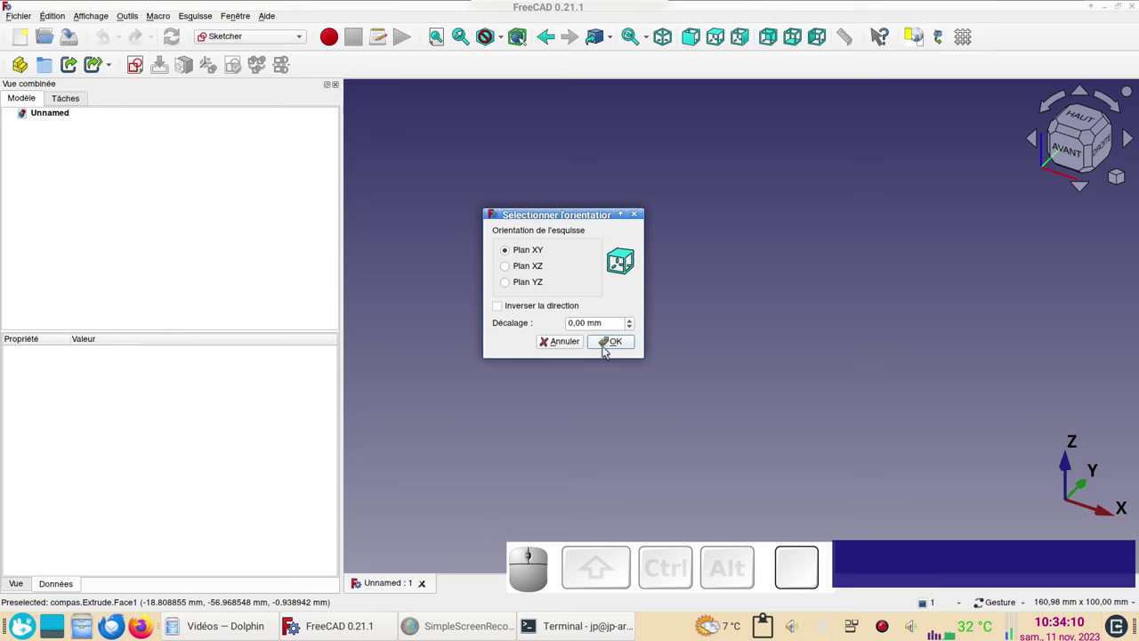
left_click(608, 347)
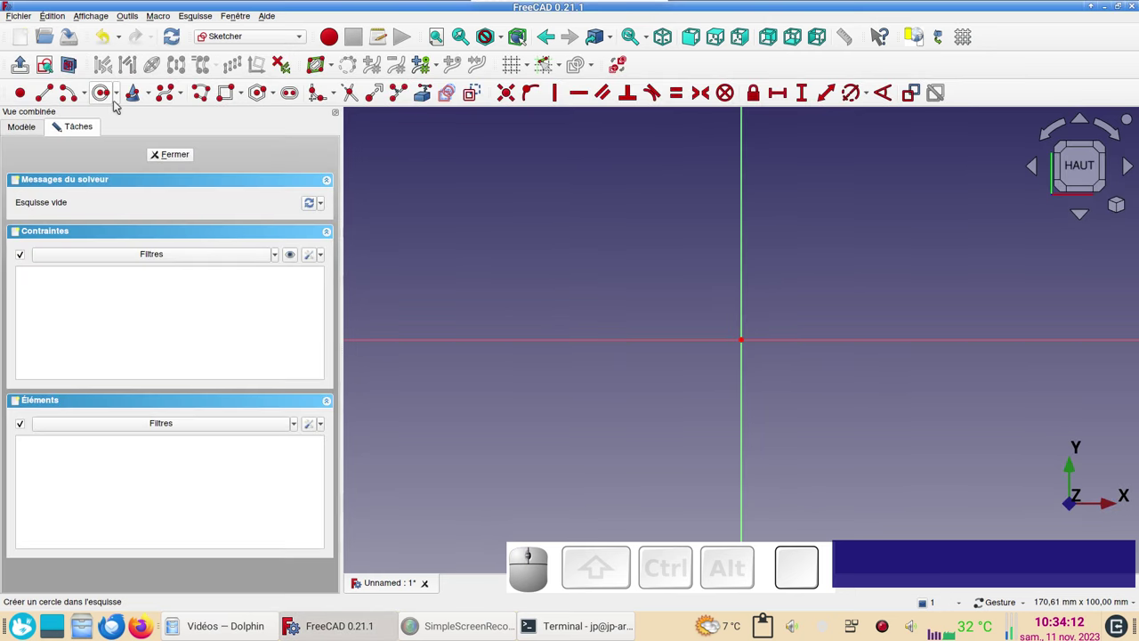
left_click(106, 97)
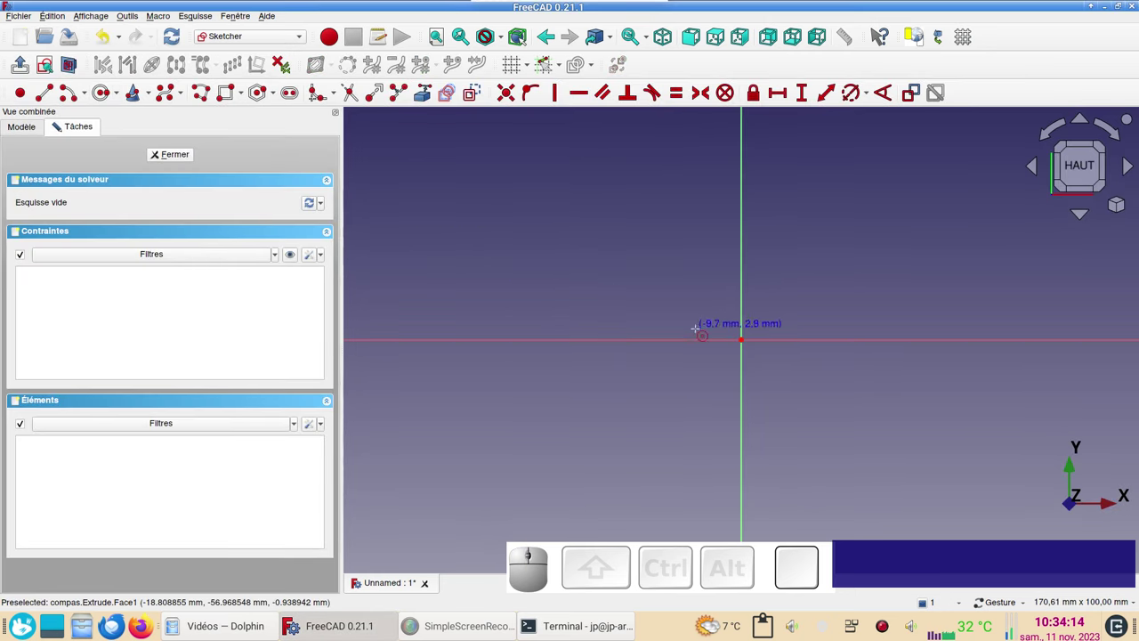
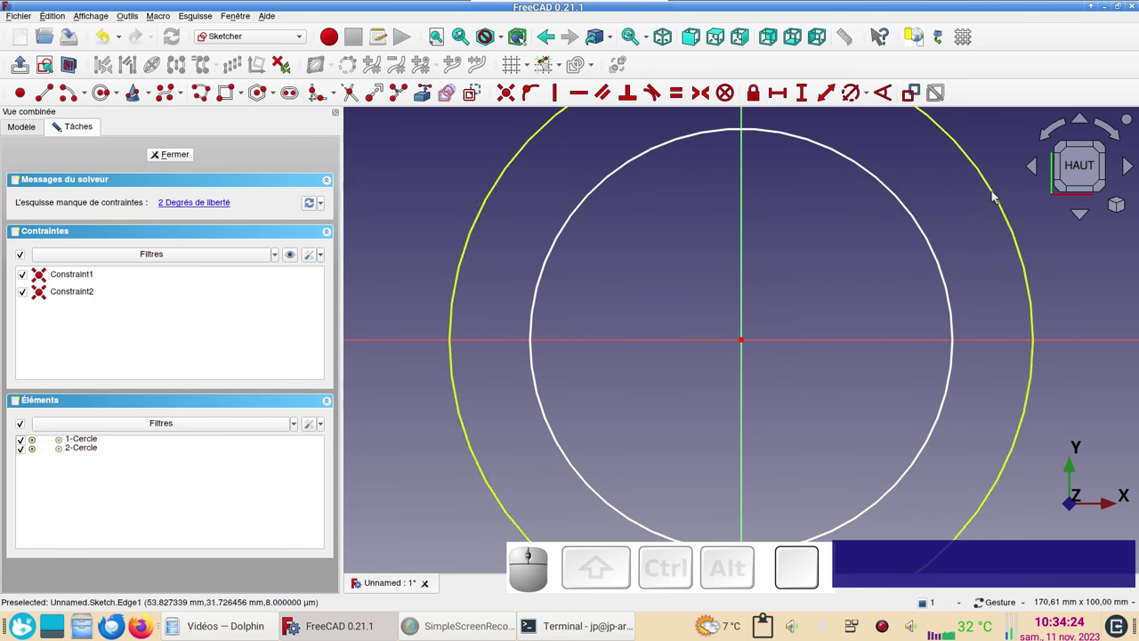
Constrain the outer circle to a 120 mm diameter
left_click(999, 192)
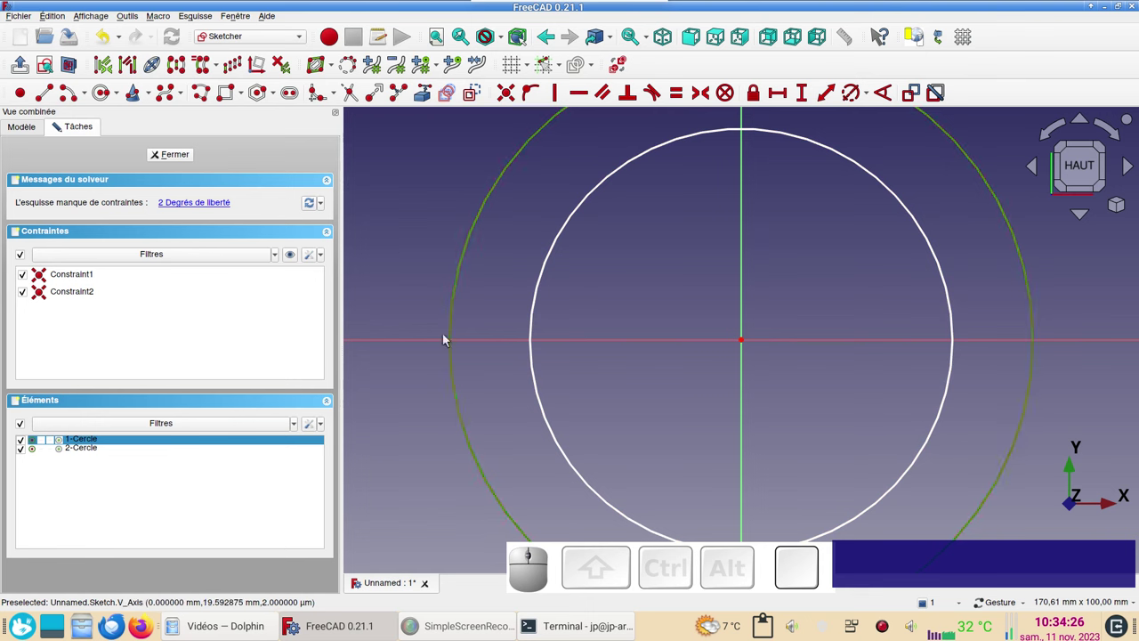
type("r")
key("r")
key("KP_1")
key("KP_2")
key("KP_0")
key("KP_Enter")
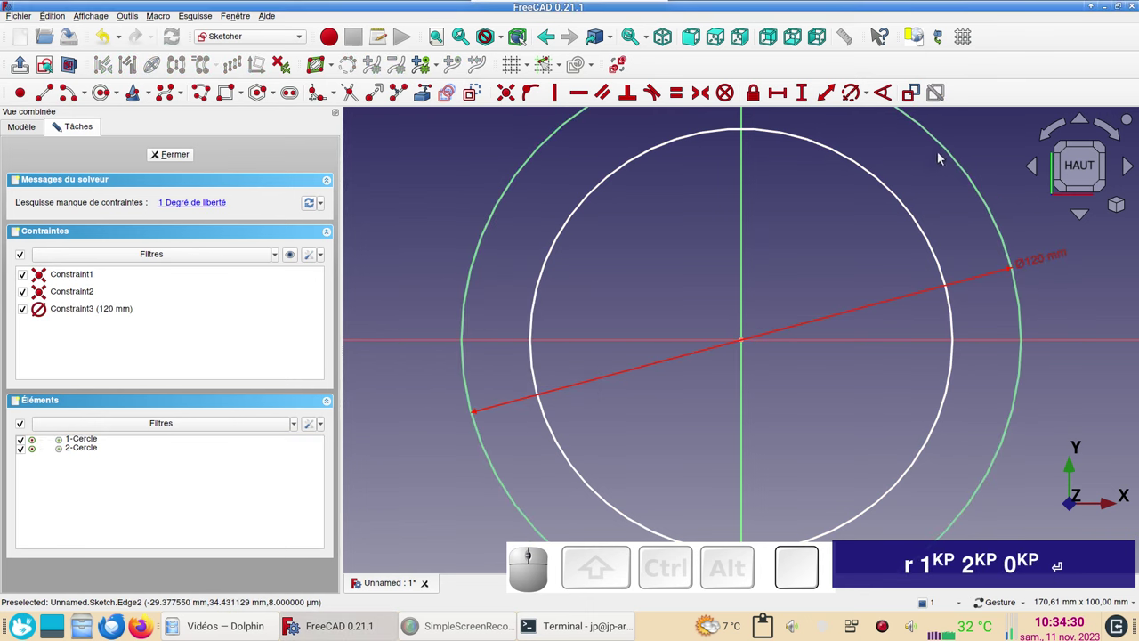
Constrain the inner circle to a 90 mm diameter and leave the finished sketch
left_click(899, 202)
key("r")
key("KP_9")
type("r")
key("KP_9")
key("KP_0")
key("Return")
key("KP_Enter")
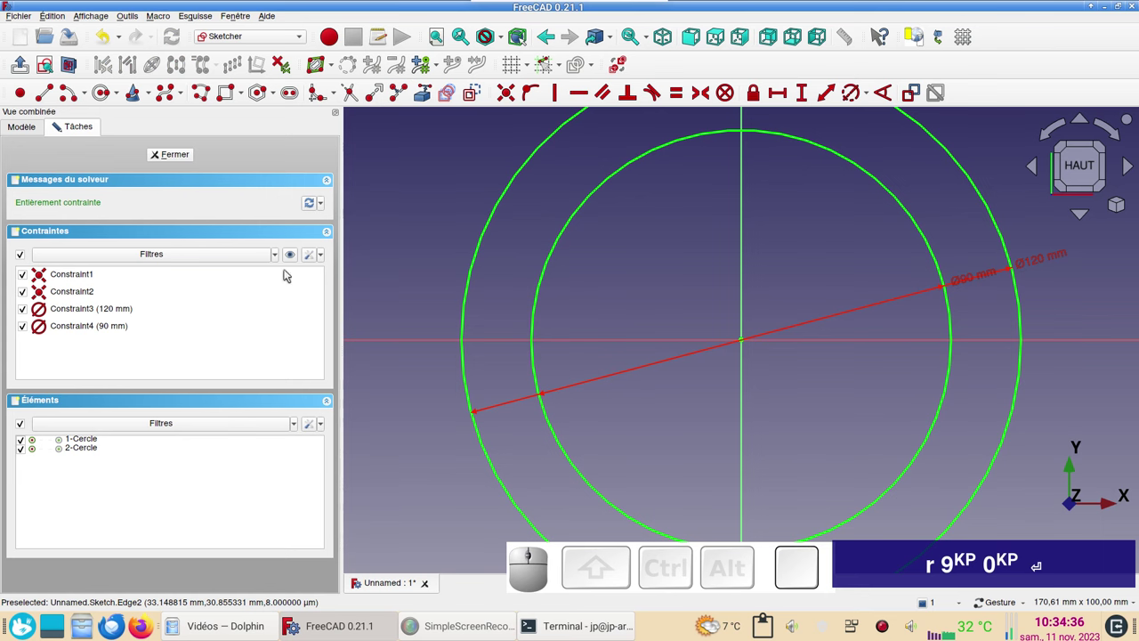
left_click(315, 259)
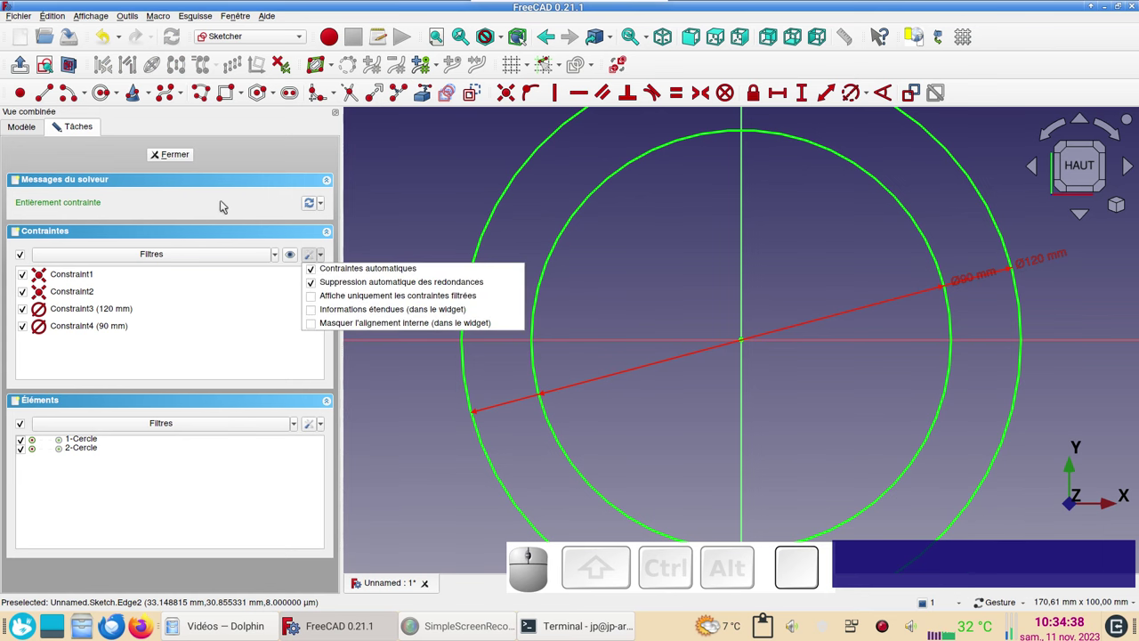
left_click(176, 158)
left_click(176, 157)
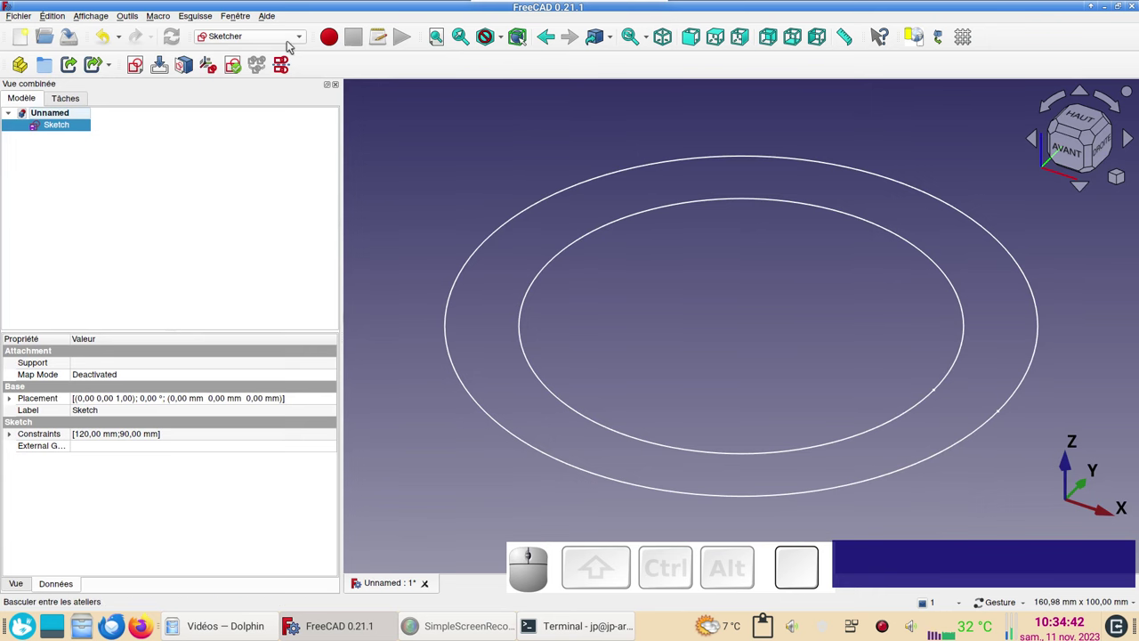
In the Part workbench, extrude the circle sketch 2 mm reversed into a solid ring
left_click(291, 44)
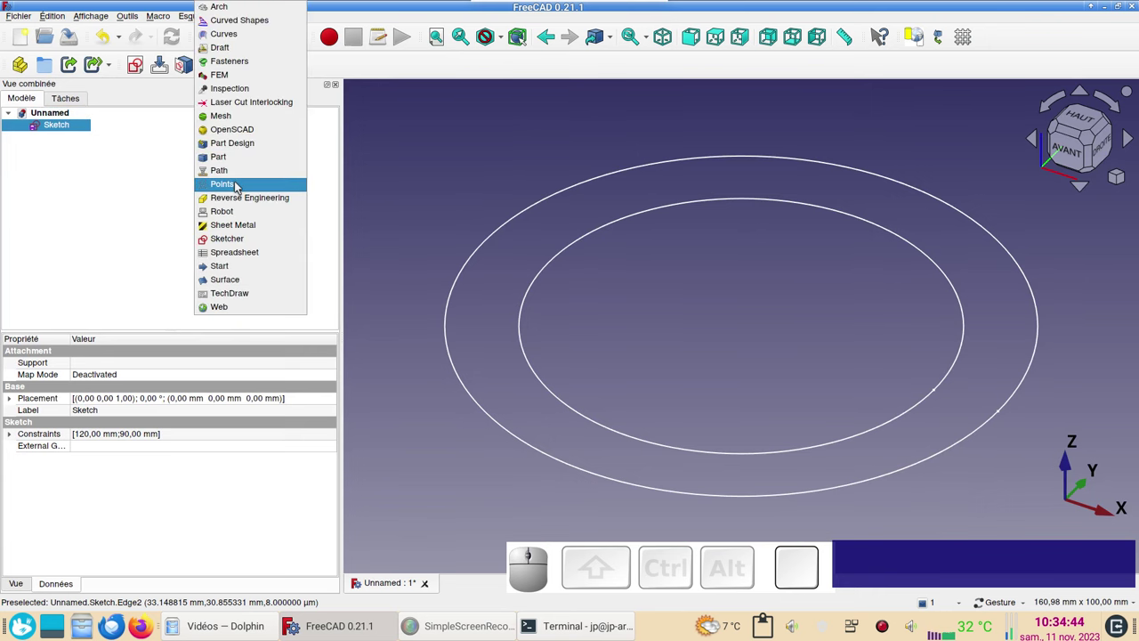
left_click(244, 155)
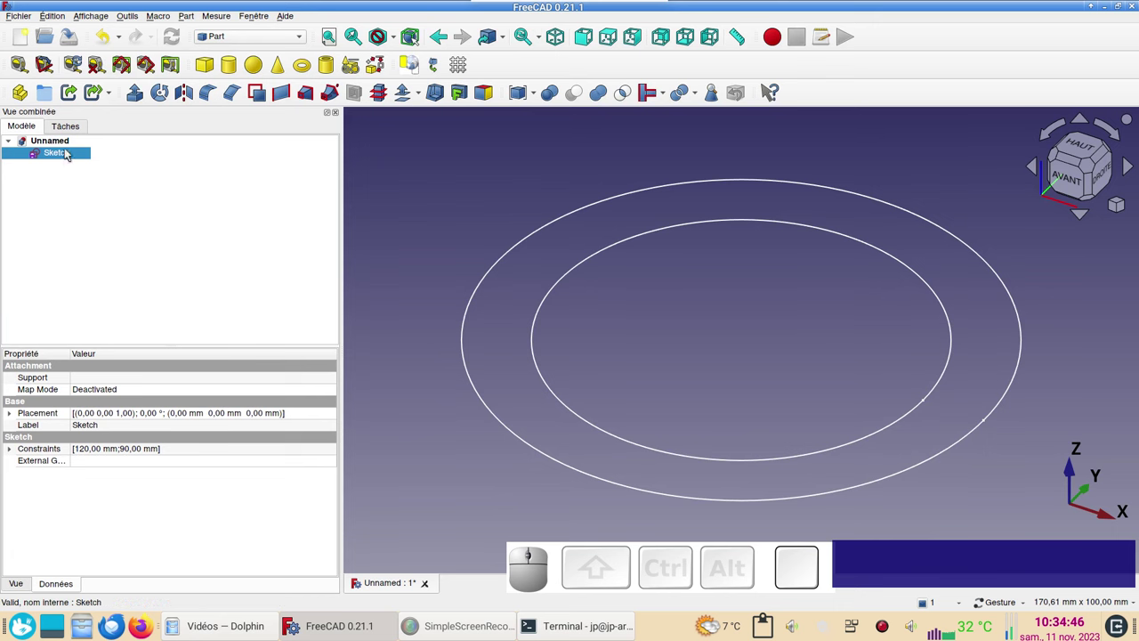
left_click(138, 102)
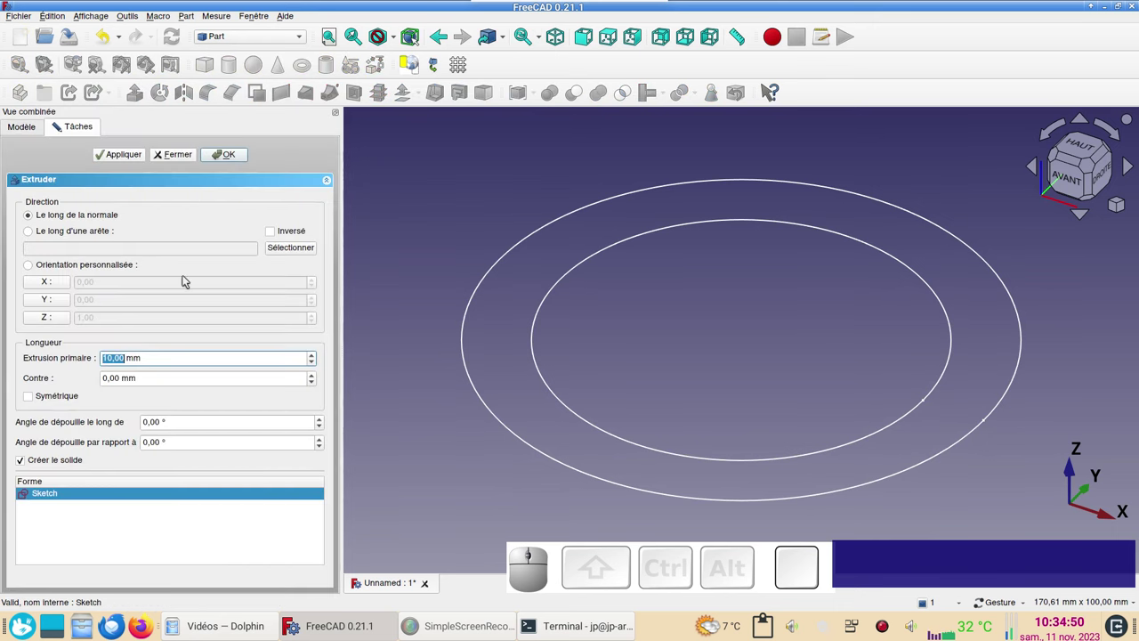
key("KP_2")
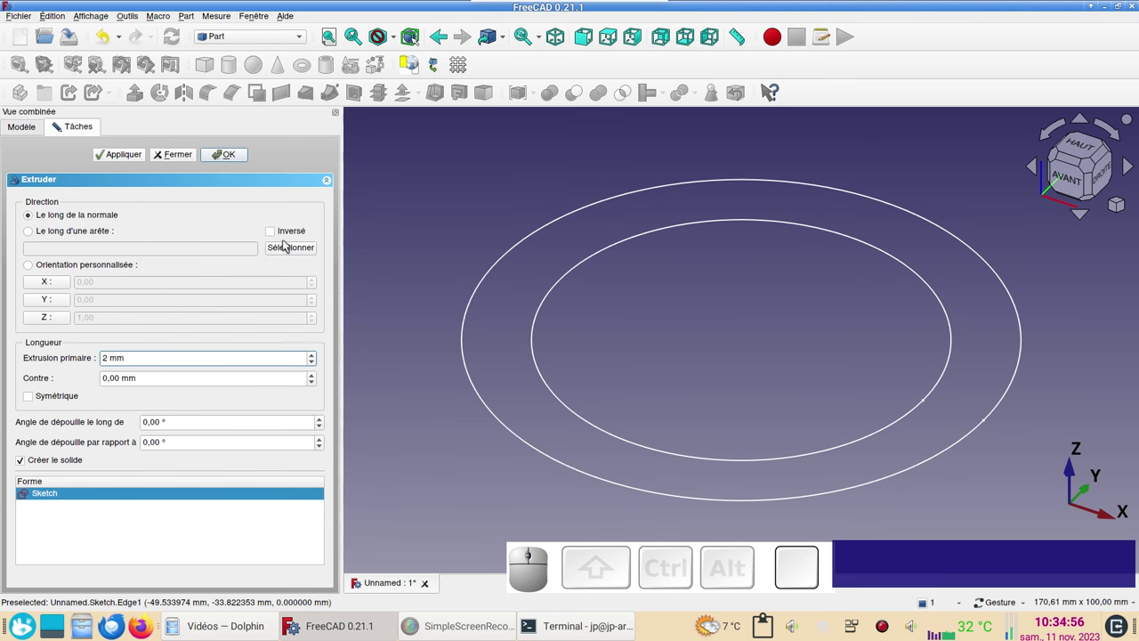
left_click(277, 239)
left_click(242, 163)
Set the ring's shape colour to purple in its display properties
left_click(505, 296)
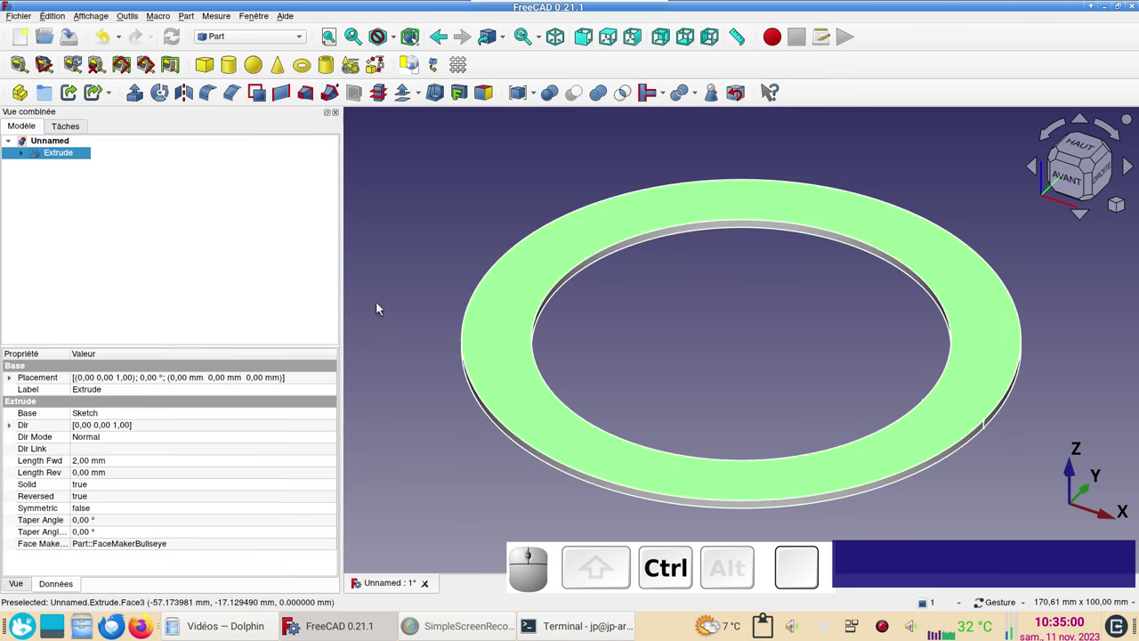
key("ctrl+d")
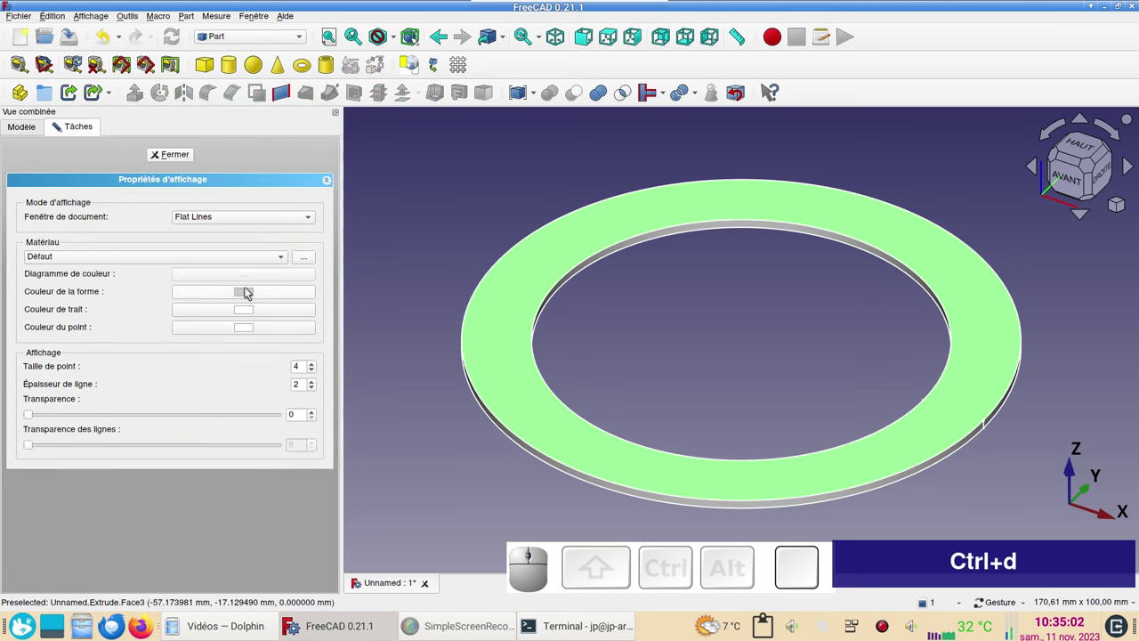
left_click(249, 293)
left_click(415, 251)
left_click(694, 398)
left_click(676, 357)
left_click(173, 157)
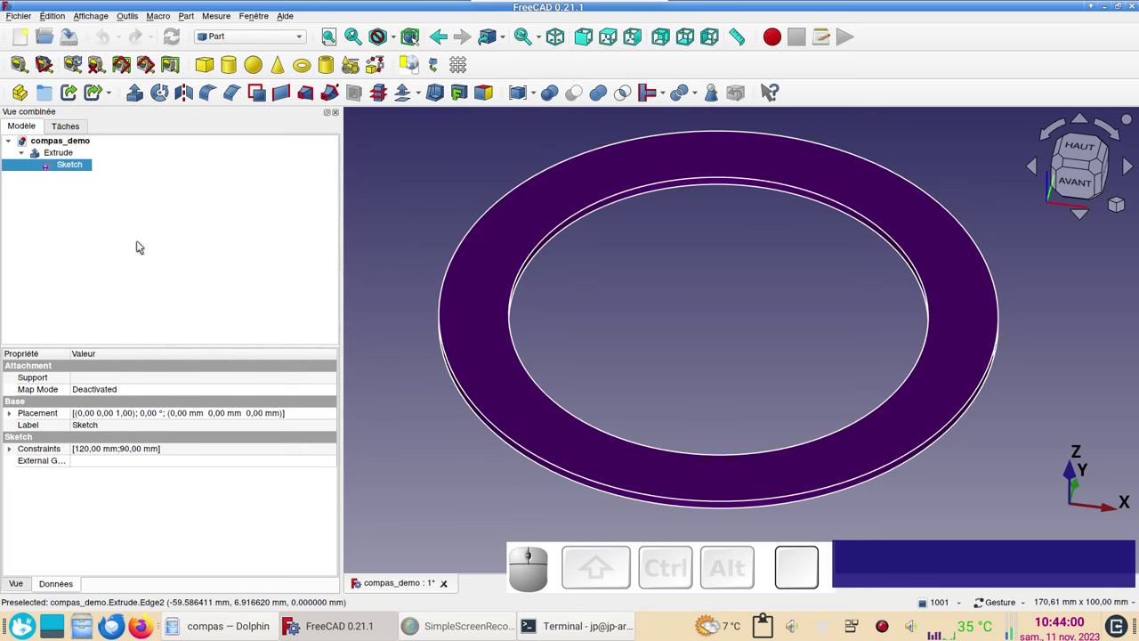
Hide the solid ring, show the circle sketch and view it from the top, centred
left_click(73, 156)
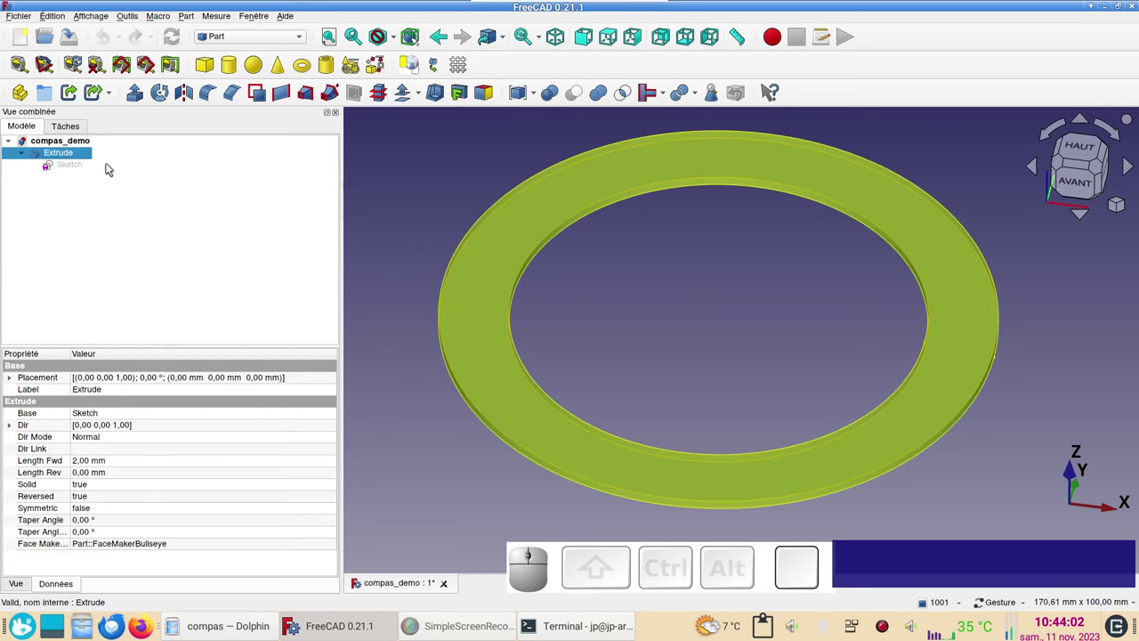
key("space")
left_click(76, 163)
key("space")
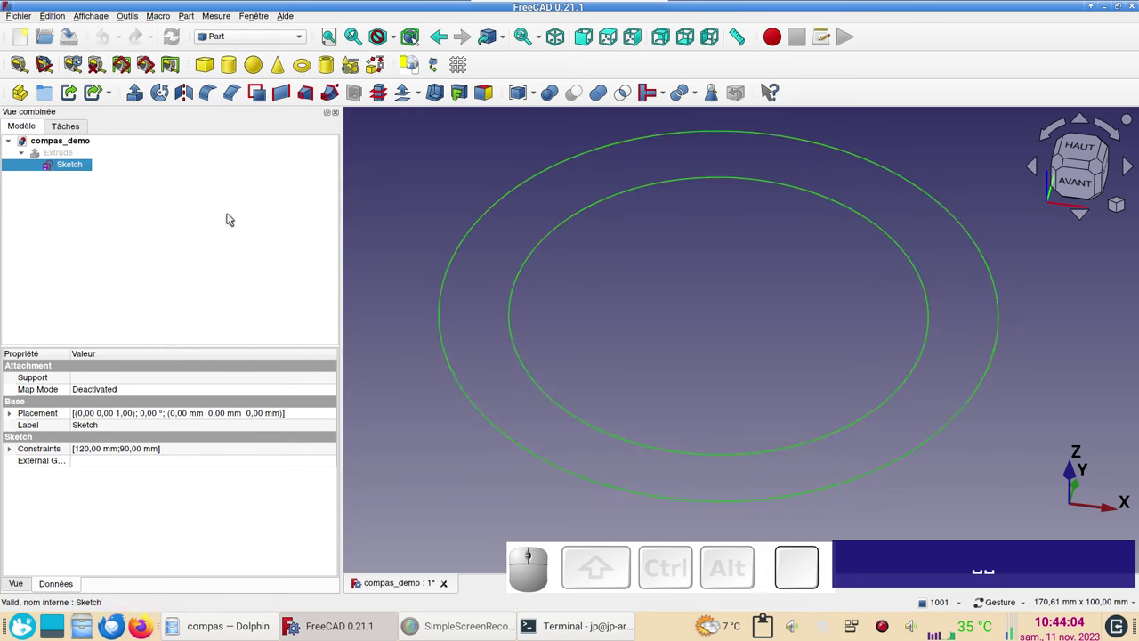
key("KP_2")
scroll("down", 3)
left_click_drag(688, 338, 567, 360)
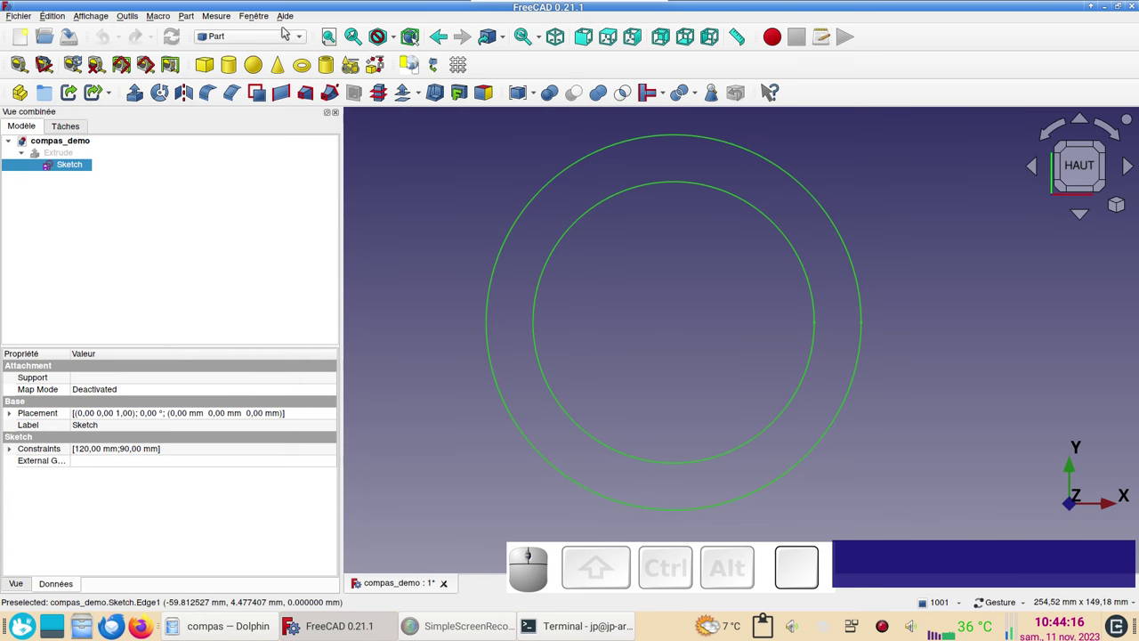
Switch to the Draft workbench and set the working plane to top XY
left_click(285, 41)
left_click(273, 47)
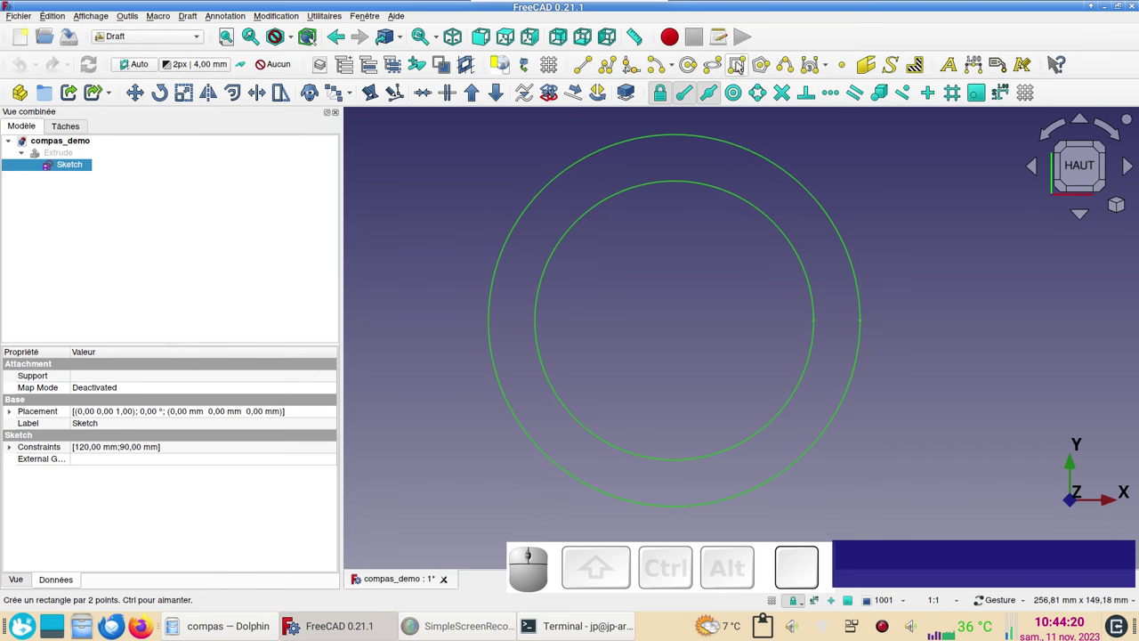
left_click(139, 67)
left_click(436, 188)
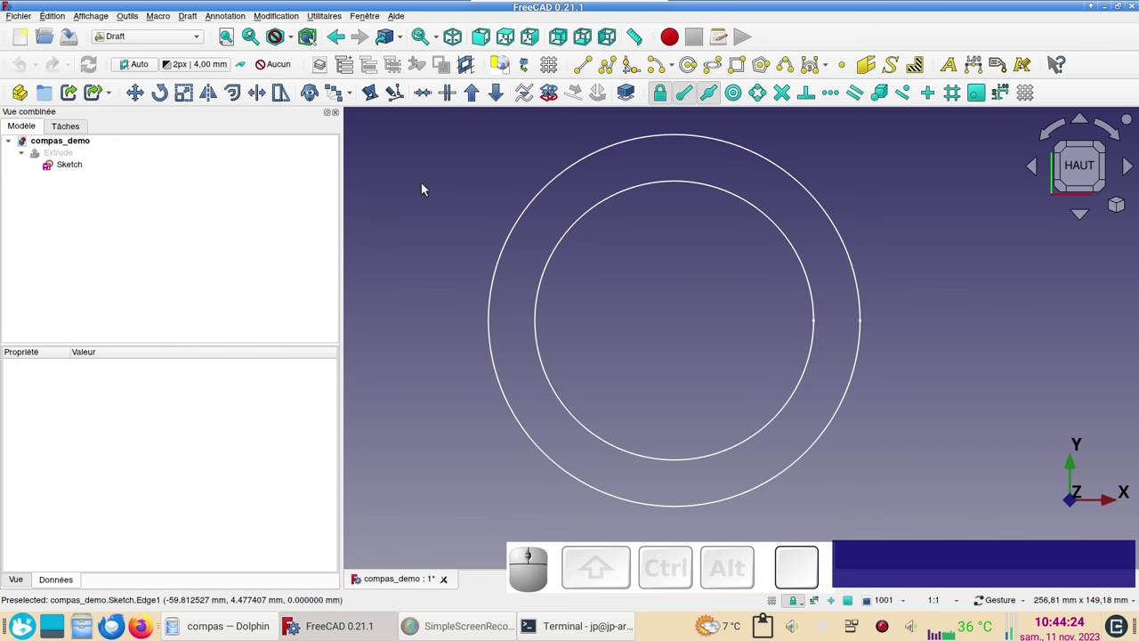
left_click(134, 63)
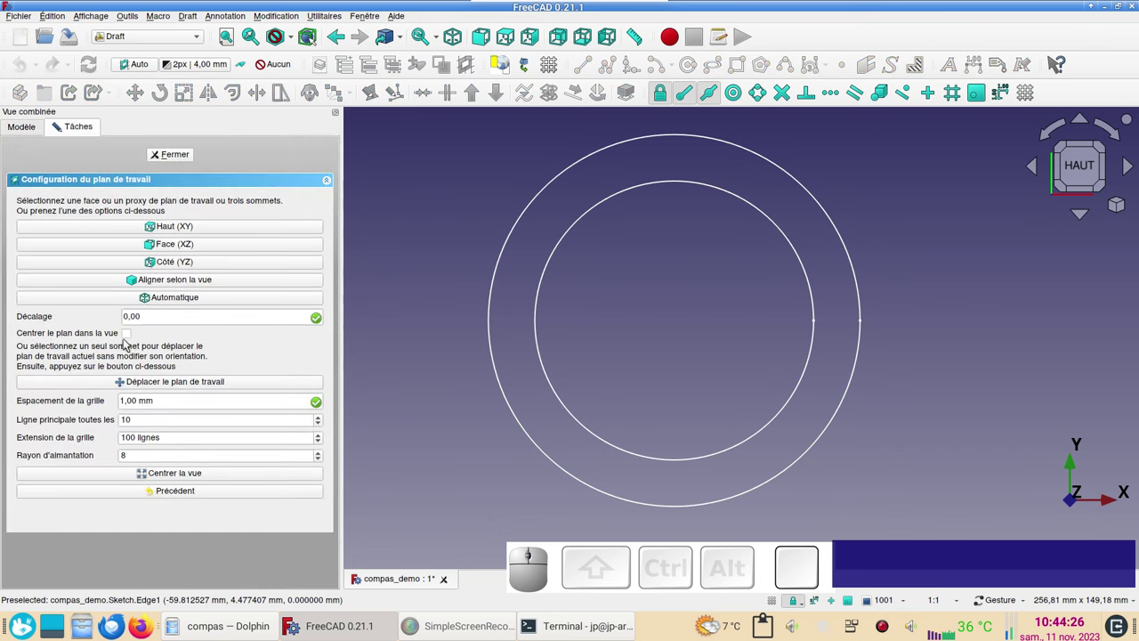
left_click(159, 300)
left_click(429, 164)
left_click(1085, 171)
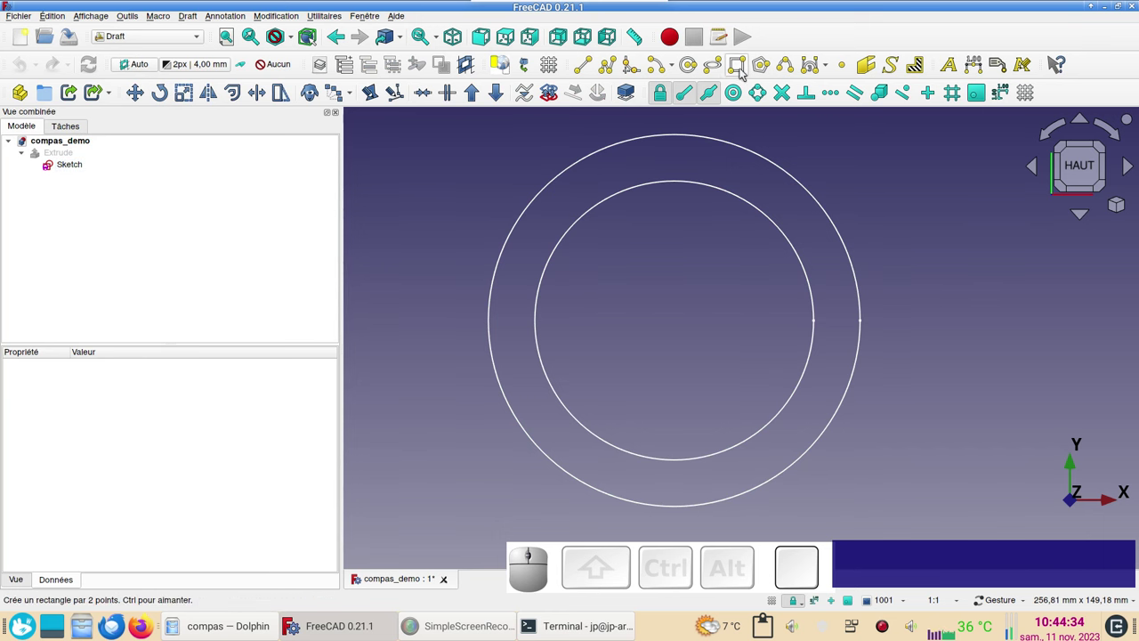
Draw a small filled Draft rectangle near the circles' centre and zoom in on it
left_click(743, 72)
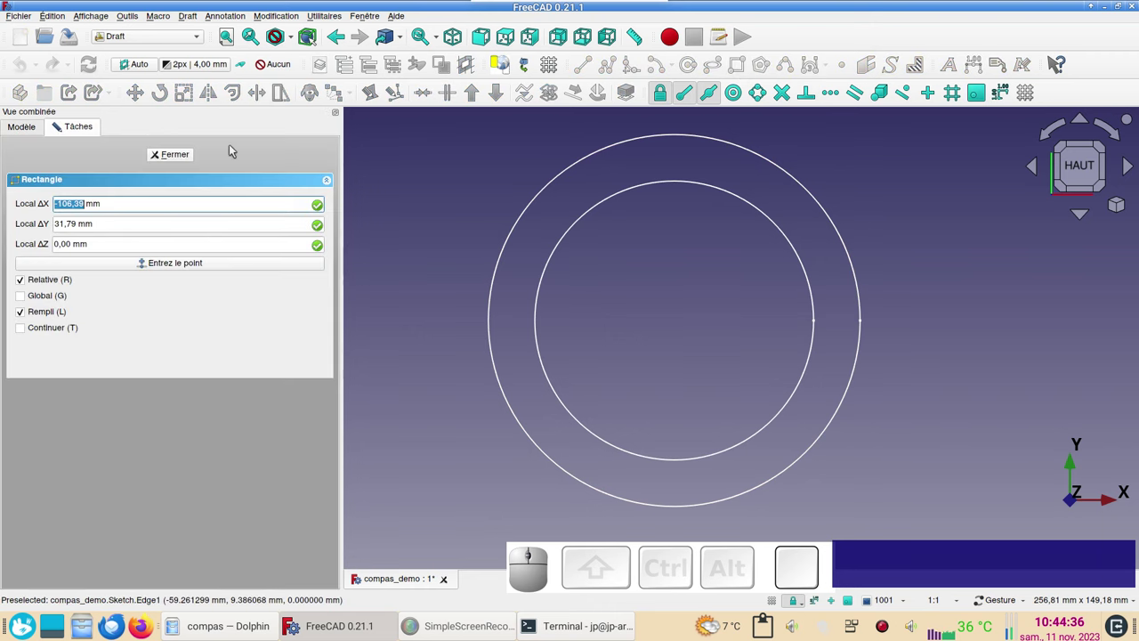
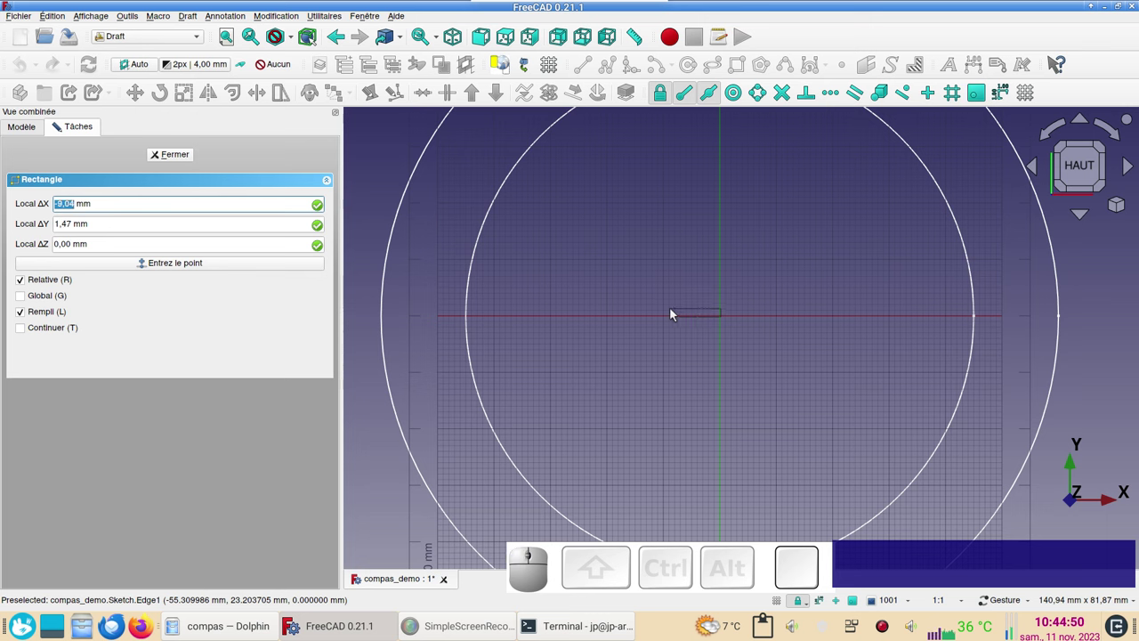
left_click(675, 315)
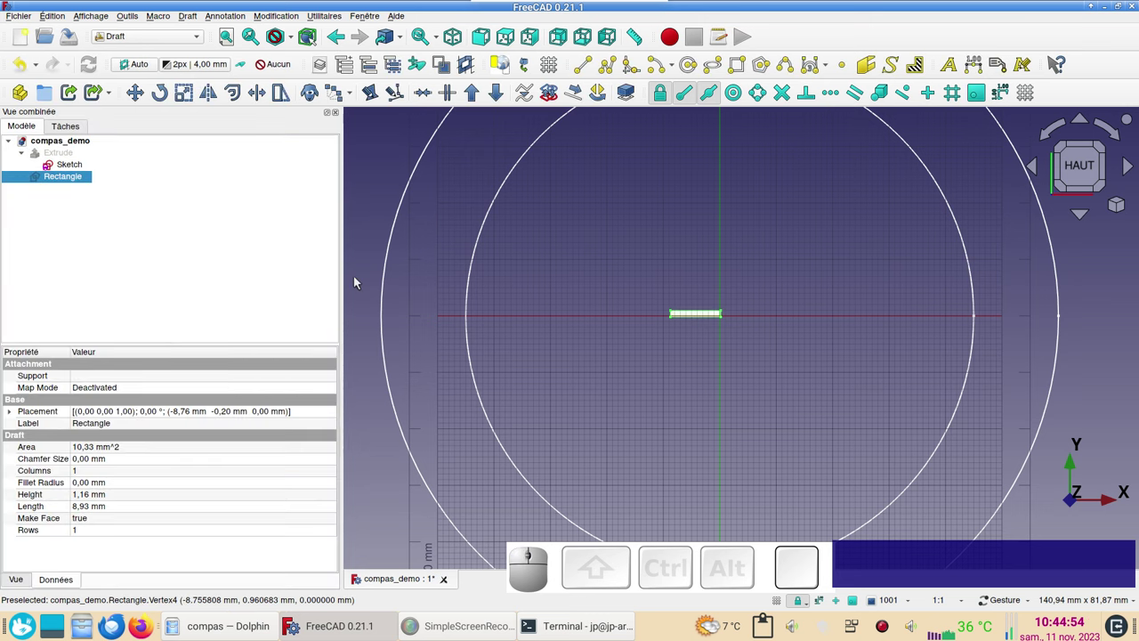
scroll("up", 3)
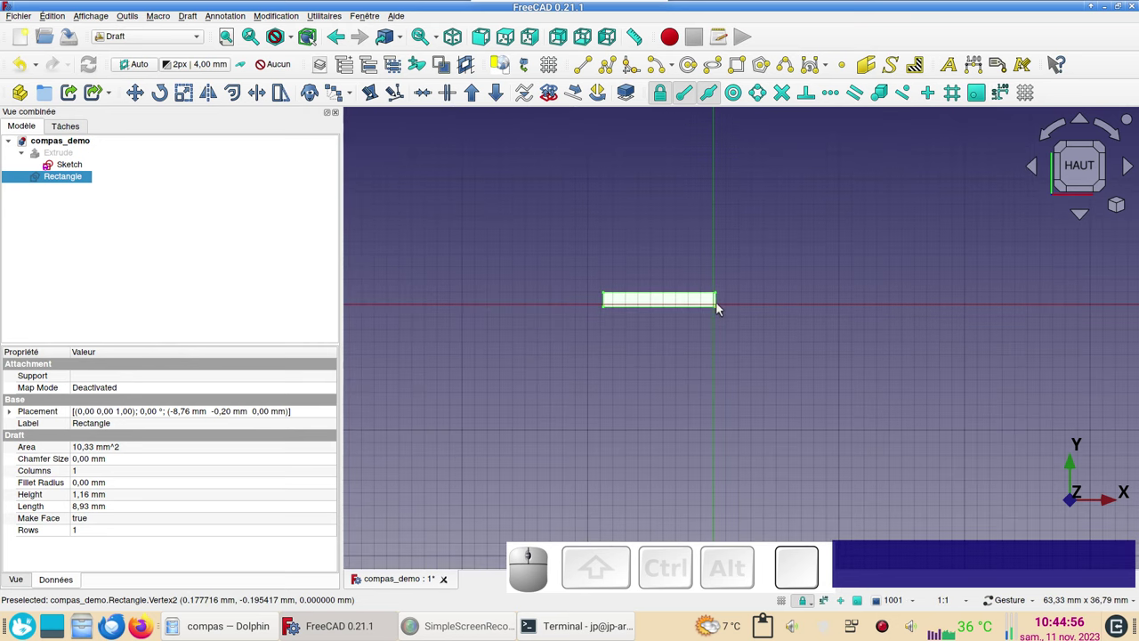
Reset the rectangle's Placement to the origin via the Placement panel
scroll("down", 3)
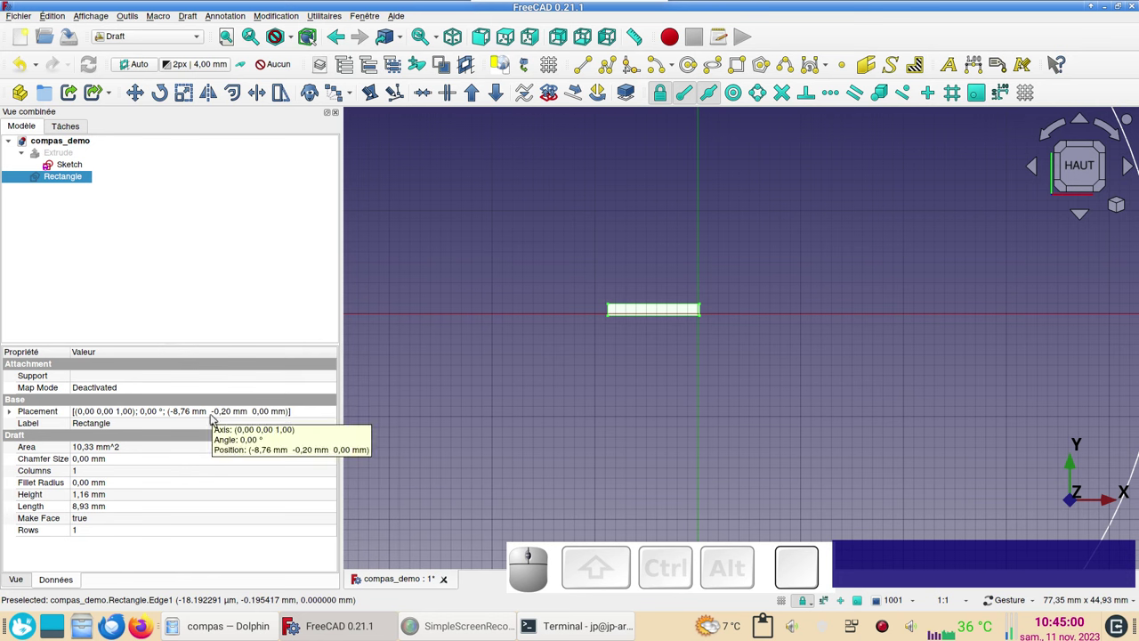
left_click(321, 415)
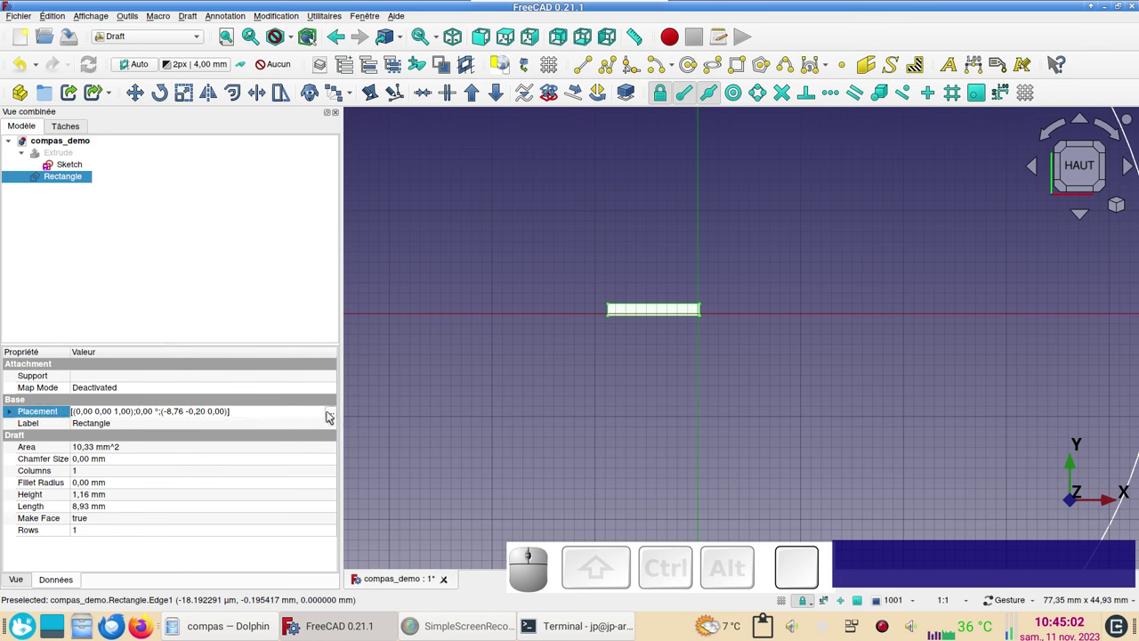
left_click(330, 414)
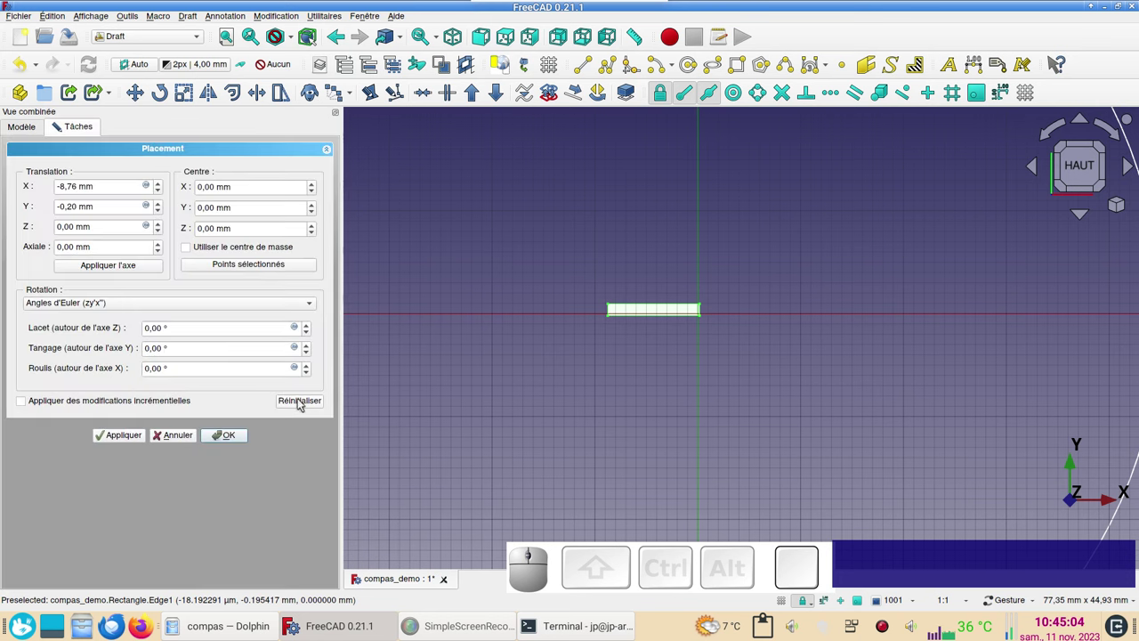
left_click(300, 403)
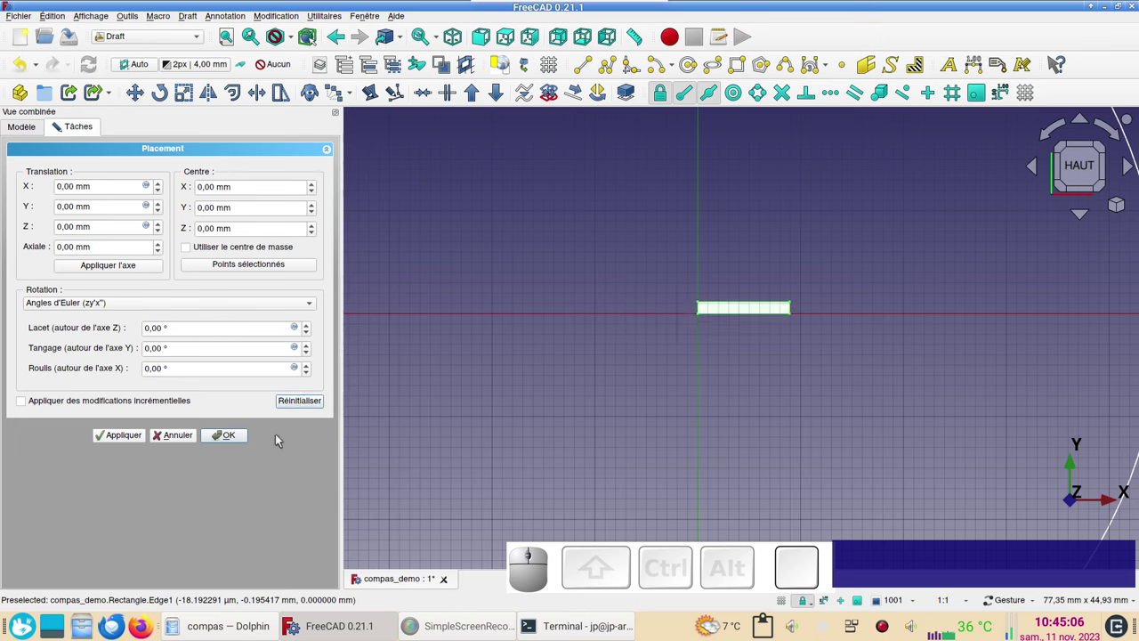
left_click(230, 440)
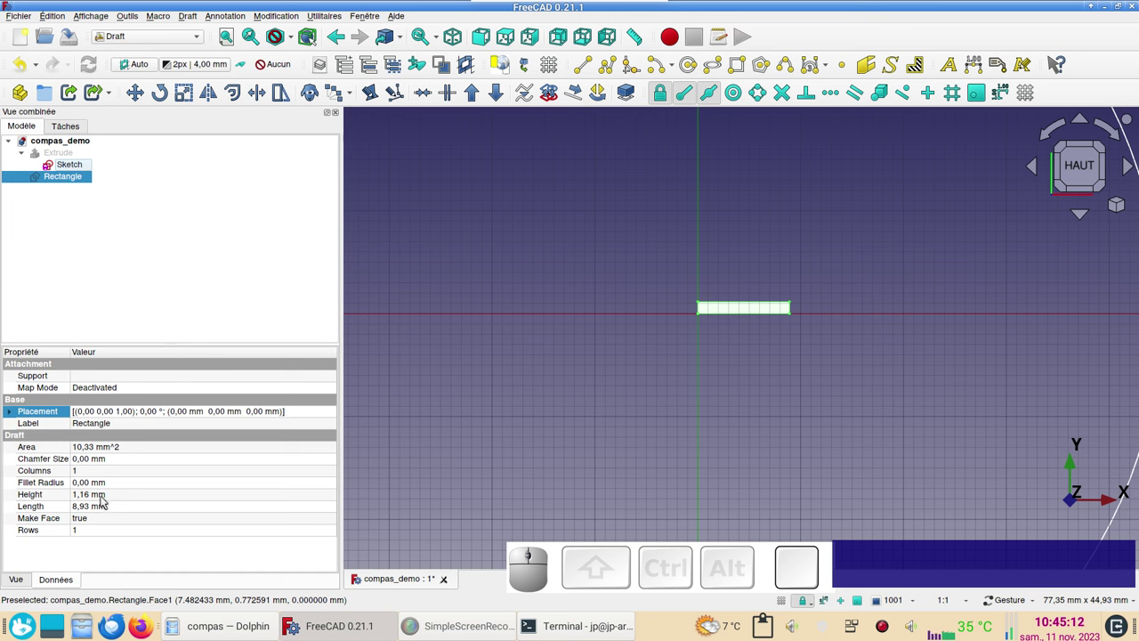
Set the rectangle's Height to 0.4 mm and Length to -5 mm
left_click(104, 499)
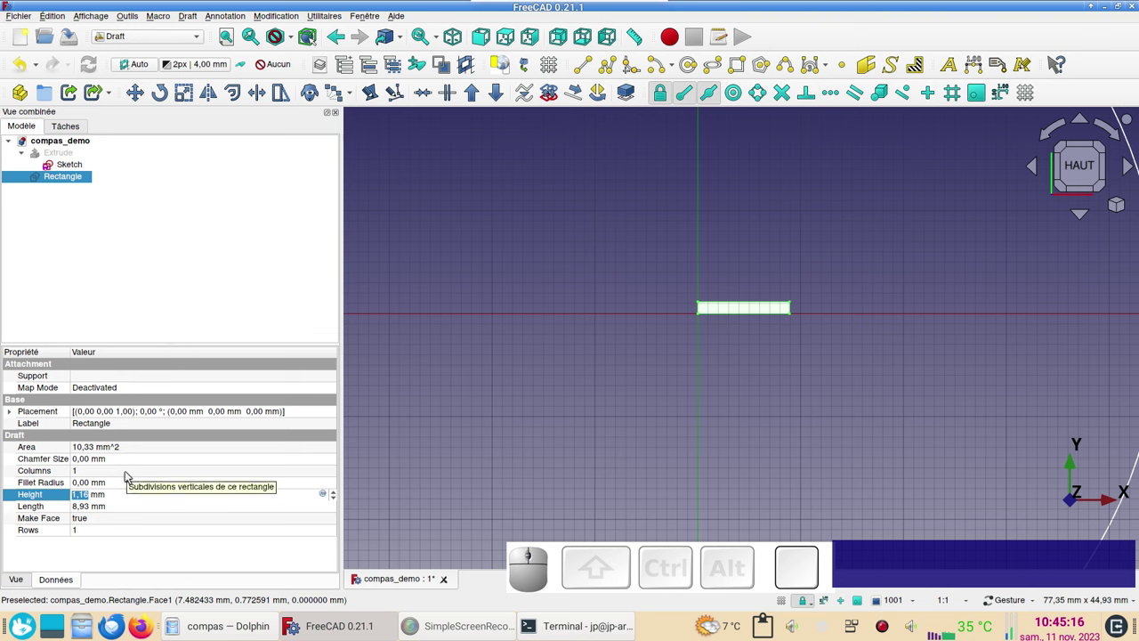
key("KP_0")
key("KP_Decimal")
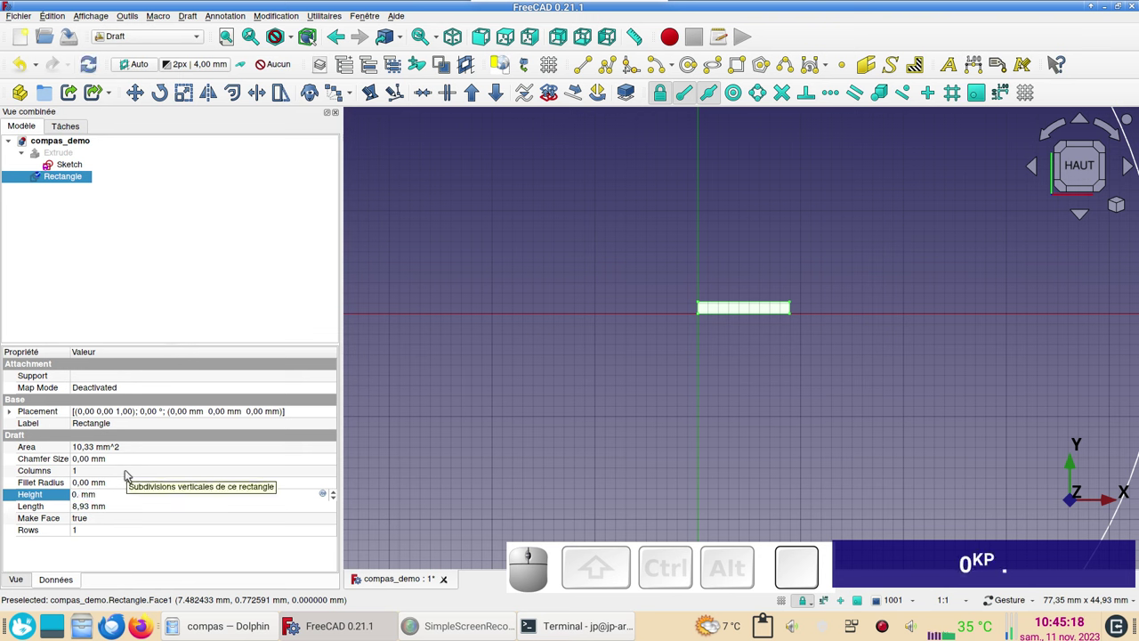
key("KP_4")
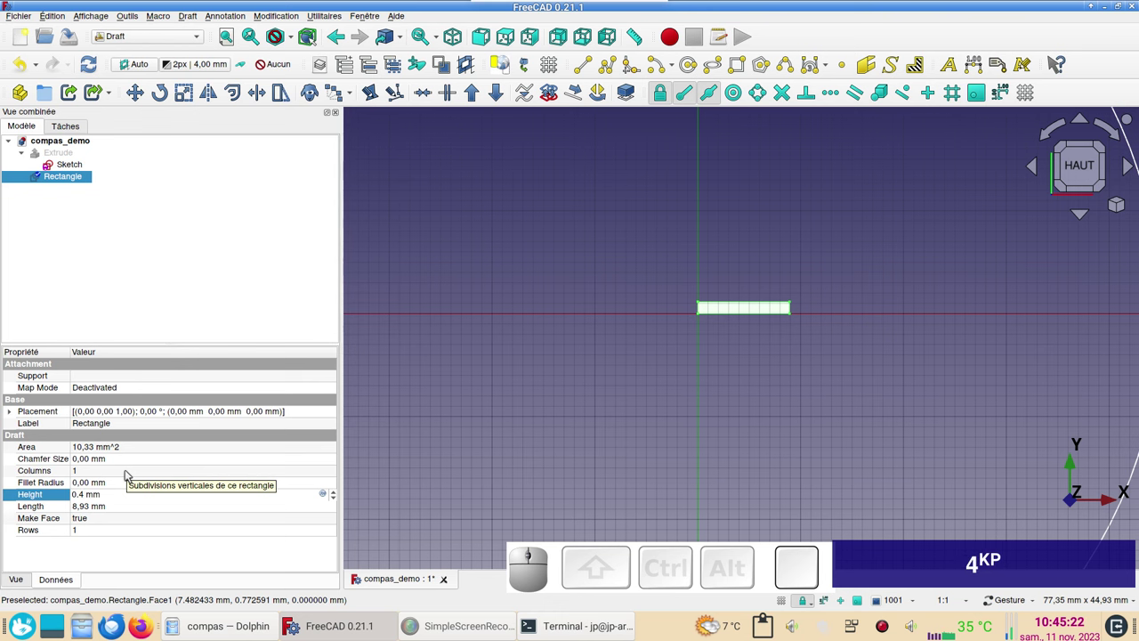
key("KP_Enter")
scroll("up", 3)
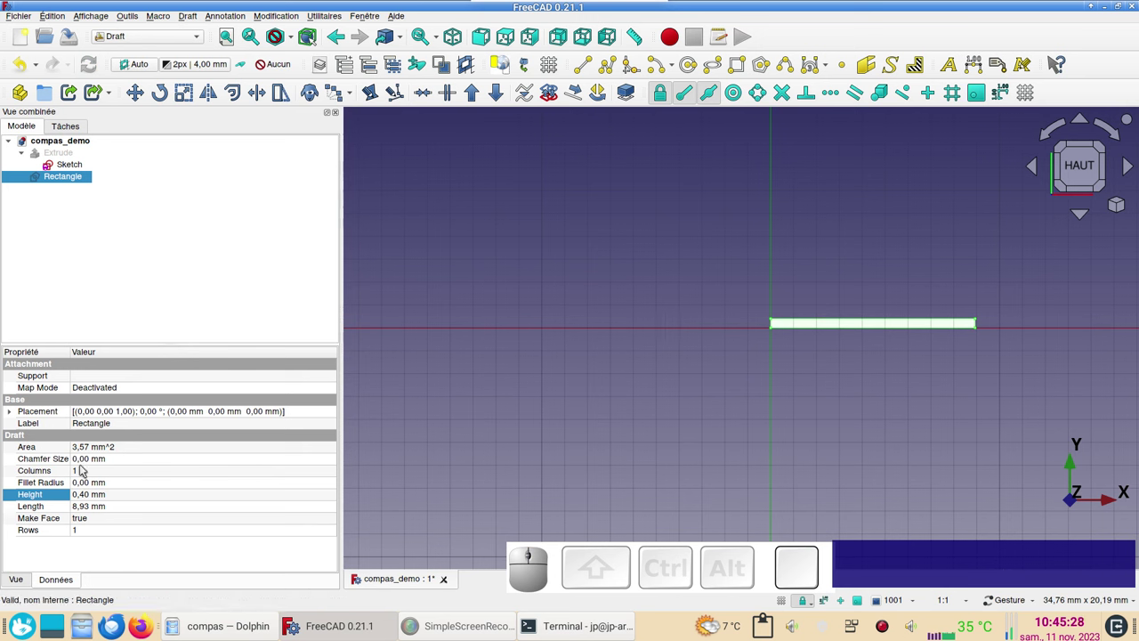
left_click(98, 506)
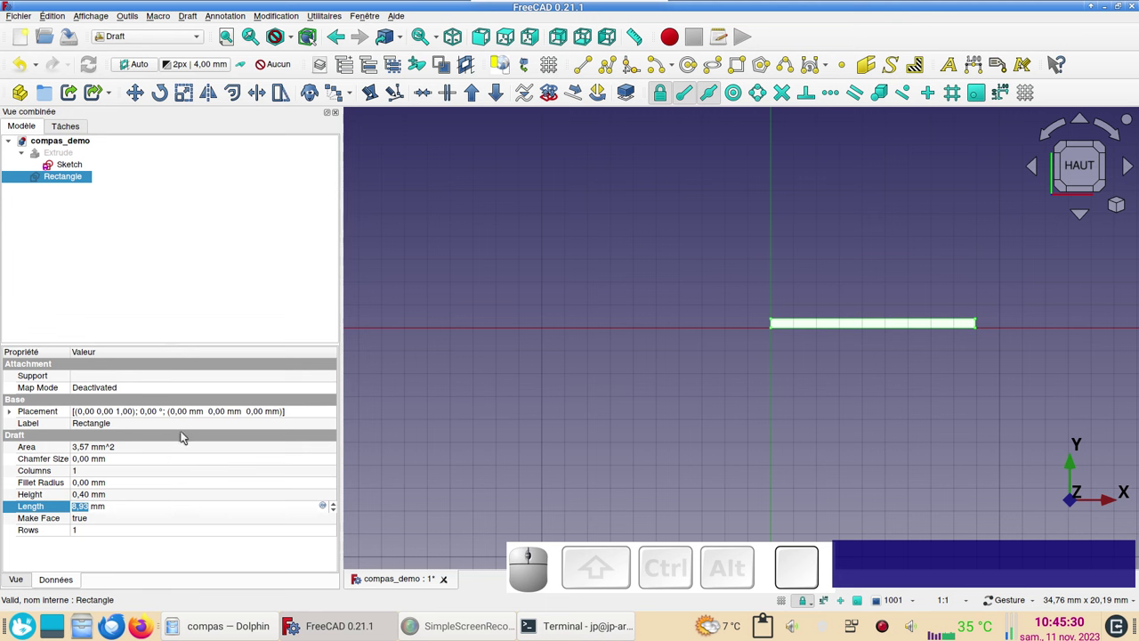
key("KP_Subtract")
key("KP_Subtract")
key("KP_5")
key("KP_Enter")
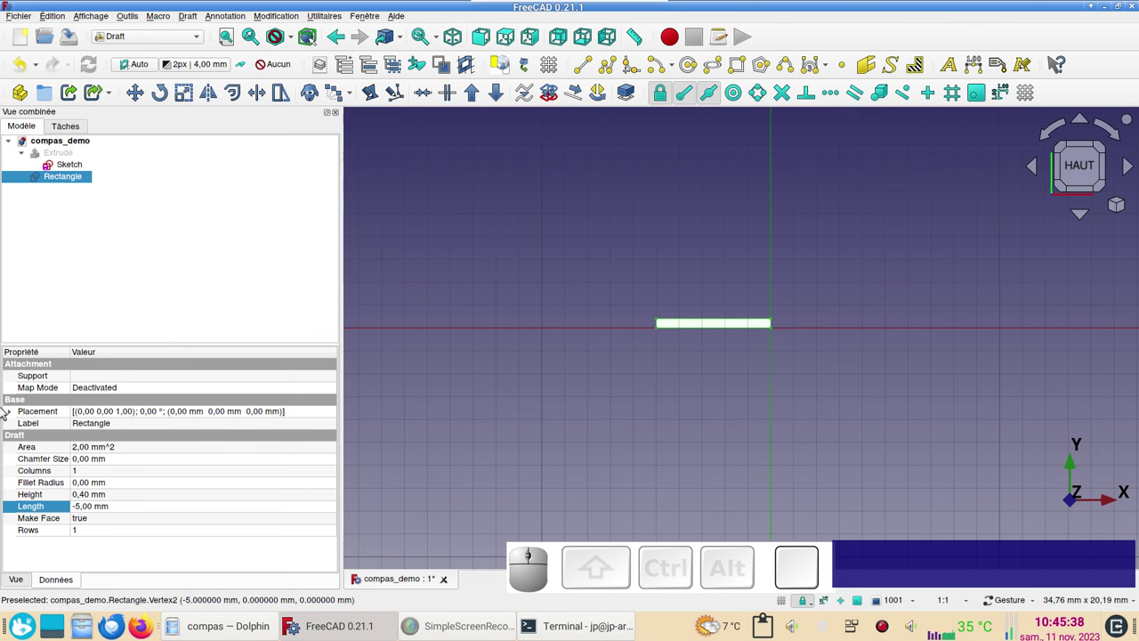
Set the rectangle's position to y -0.2 and x -45 mm, on the inner circle's left edge
left_click(12, 414)
left_click(28, 451)
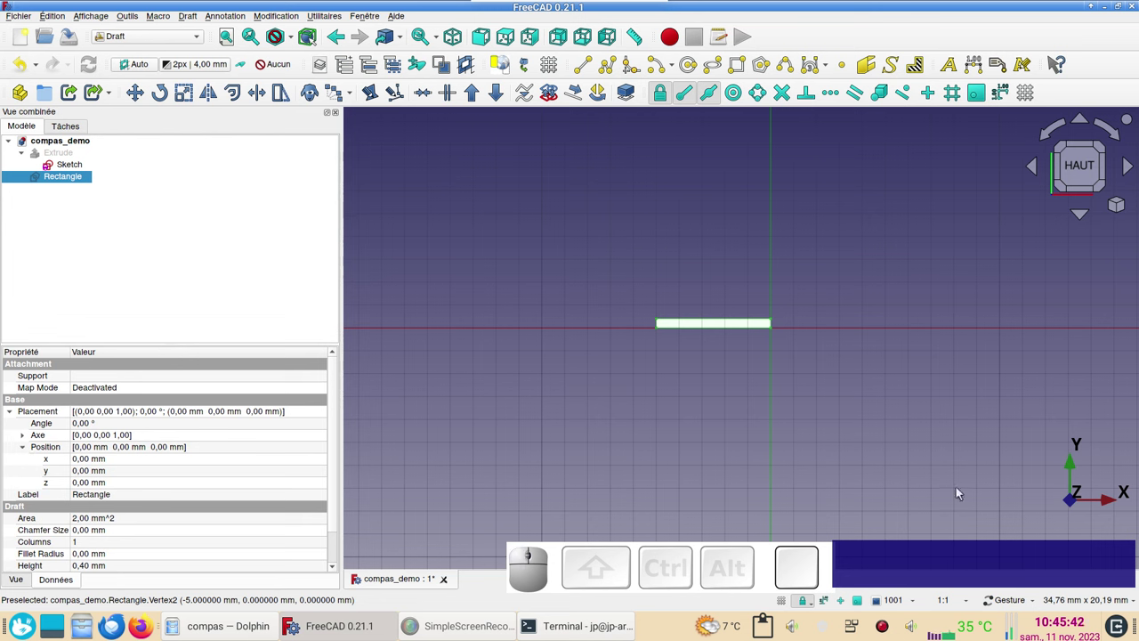
left_click(93, 475)
scroll("down", 3)
scroll("up", 3)
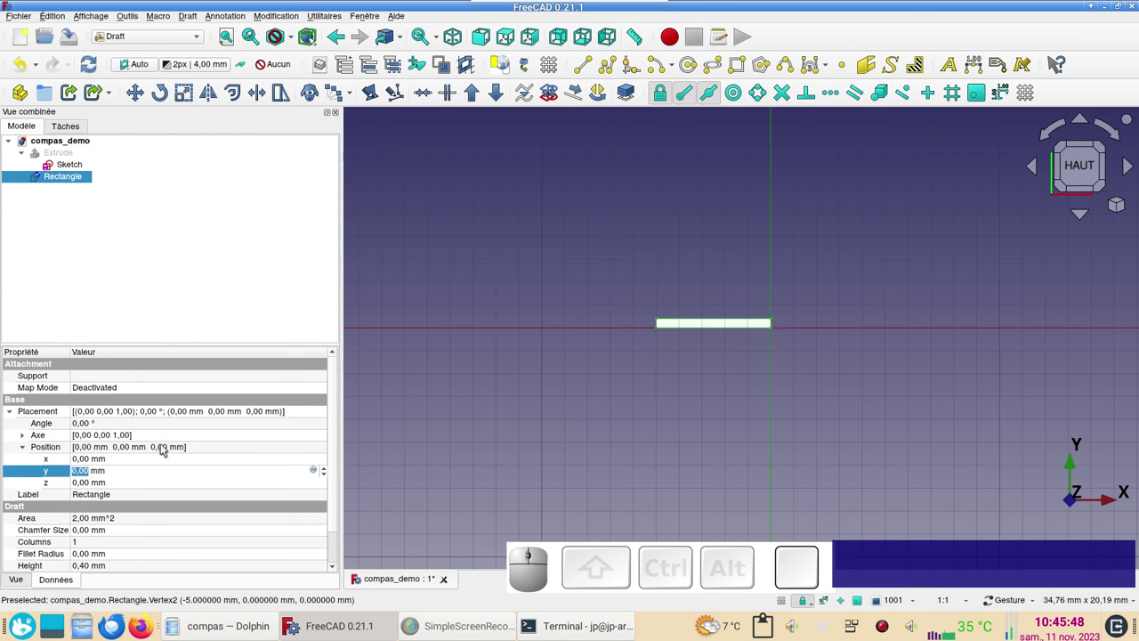
key("KP_Subtract")
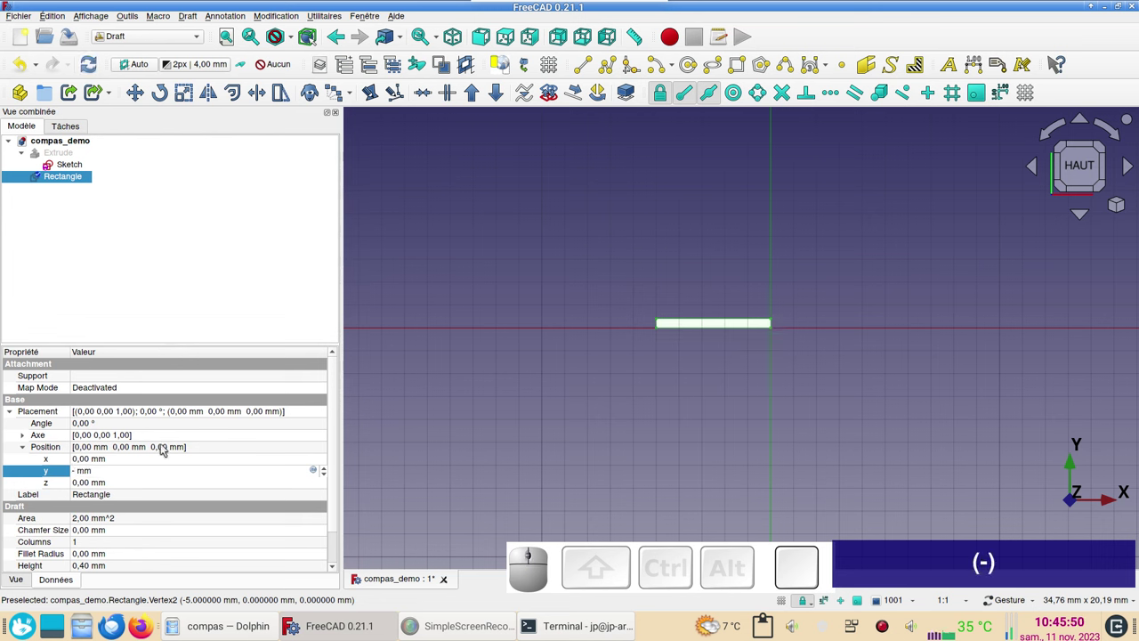
key("KP_Decimal")
key("KP_2")
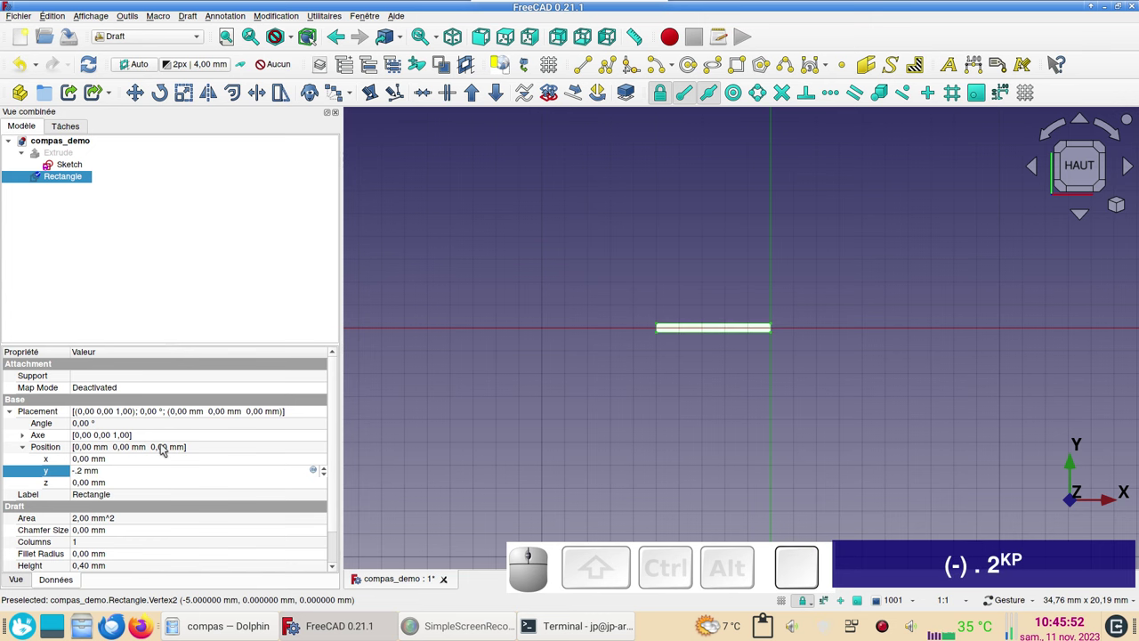
scroll("down", 3)
left_click_drag(517, 422, 477, 380)
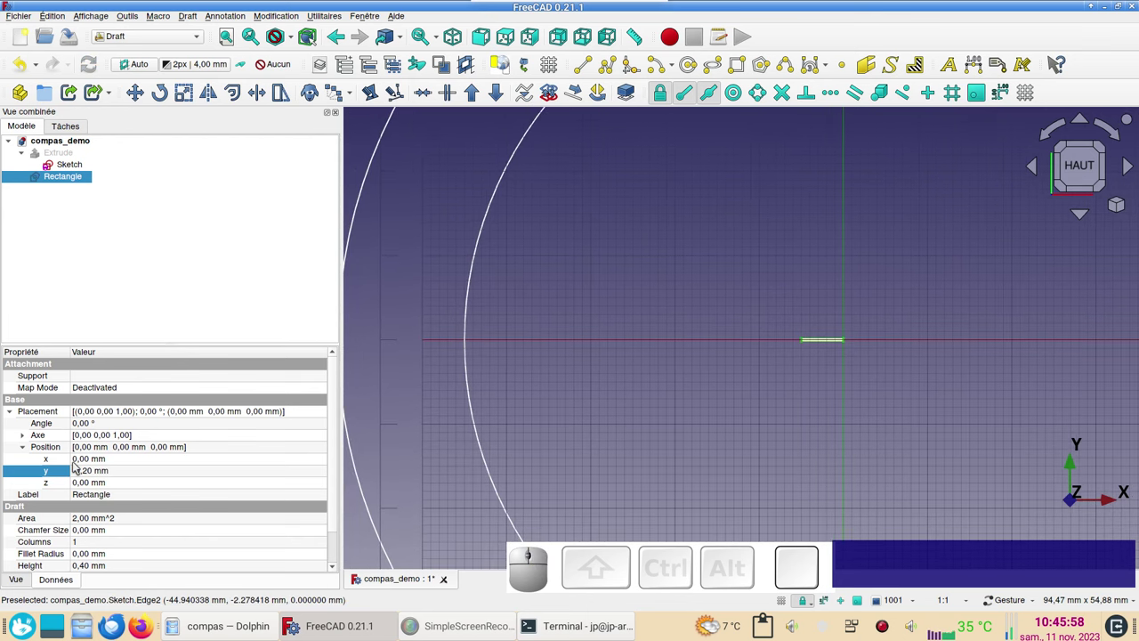
left_click(102, 466)
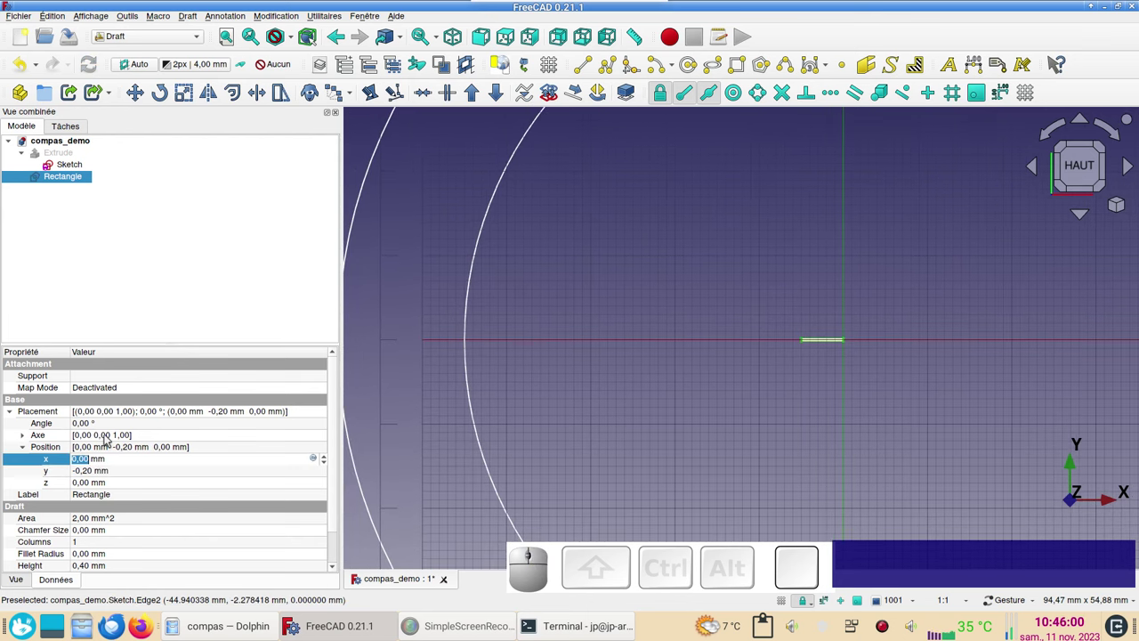
key("-")
key("-")
key("KP_4")
key("KP_5")
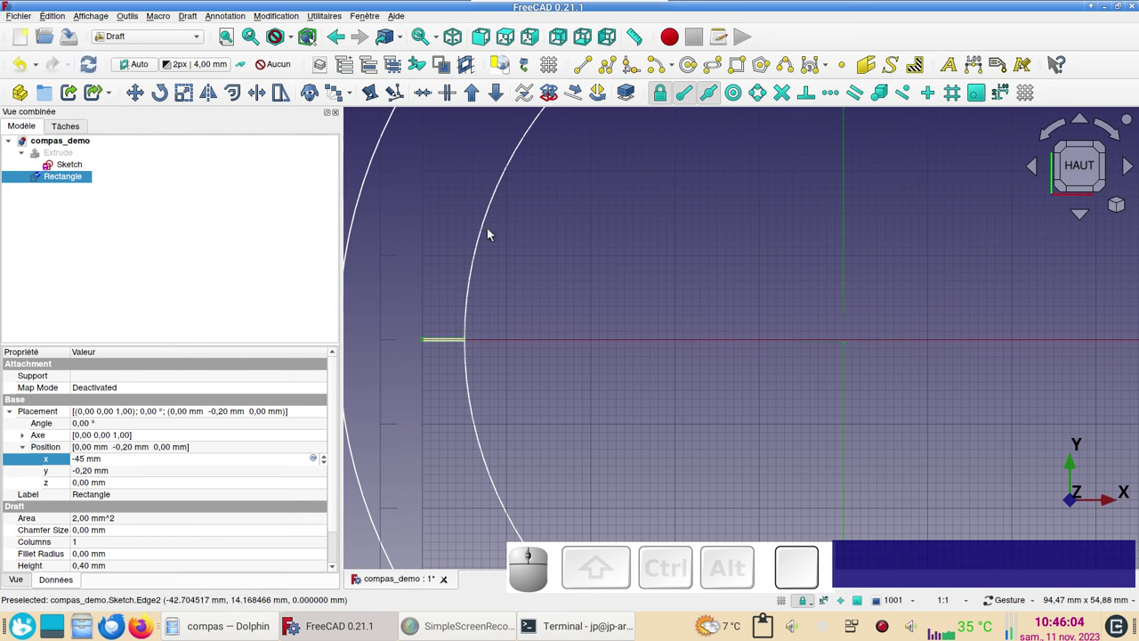
scroll("down", 3)
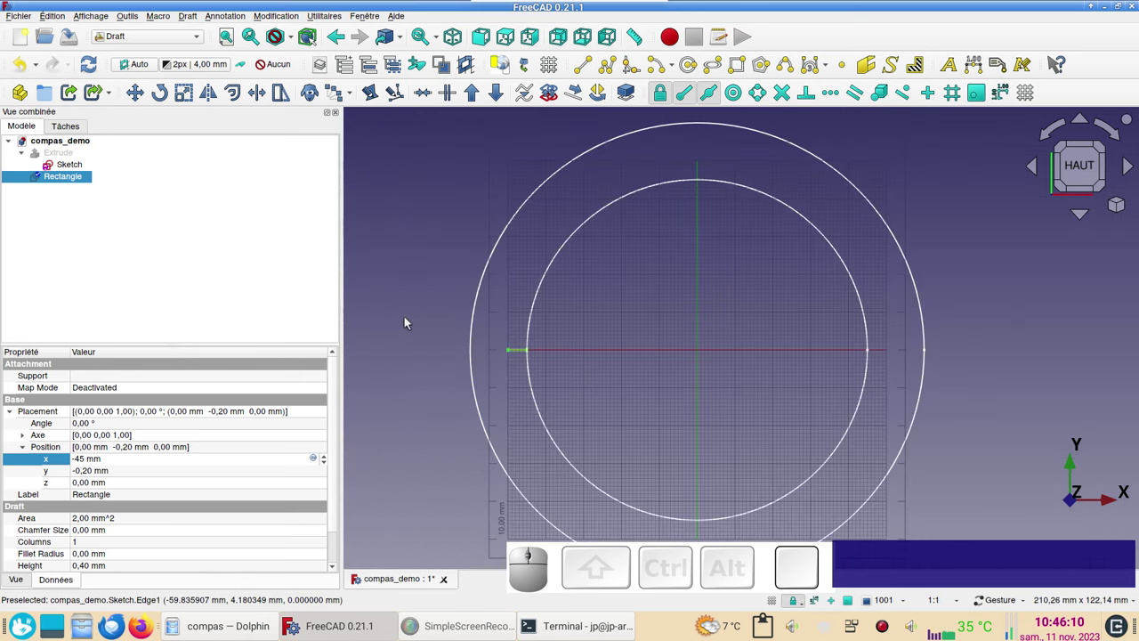
Create a polar array of the tick: angle 180°, 19 elements, centre reset to the origin
left_click(356, 94)
left_click(388, 126)
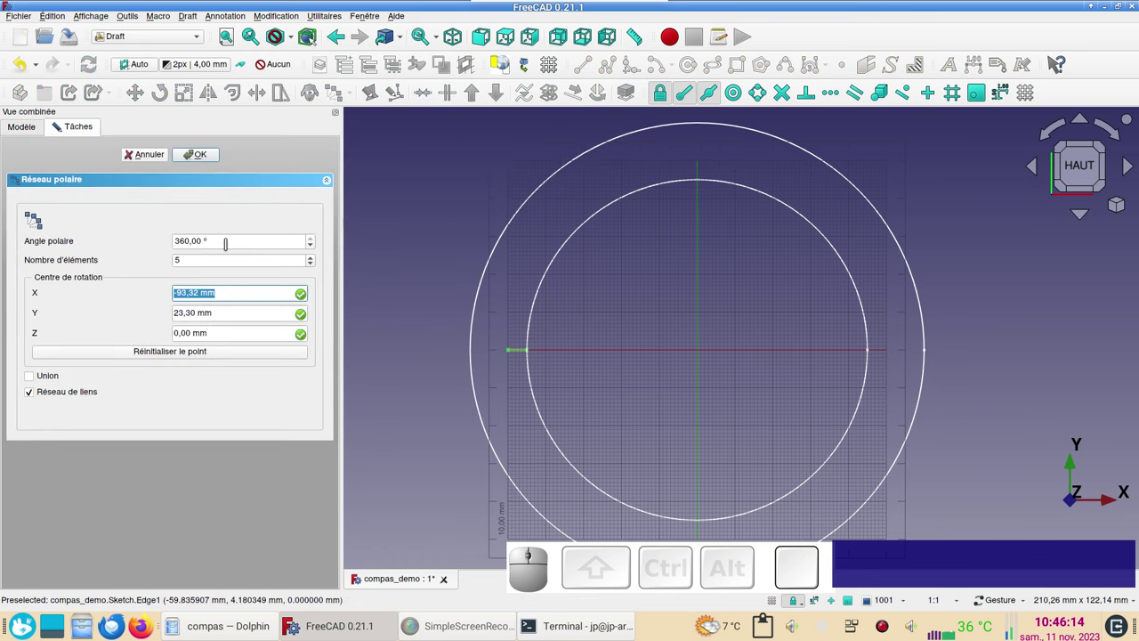
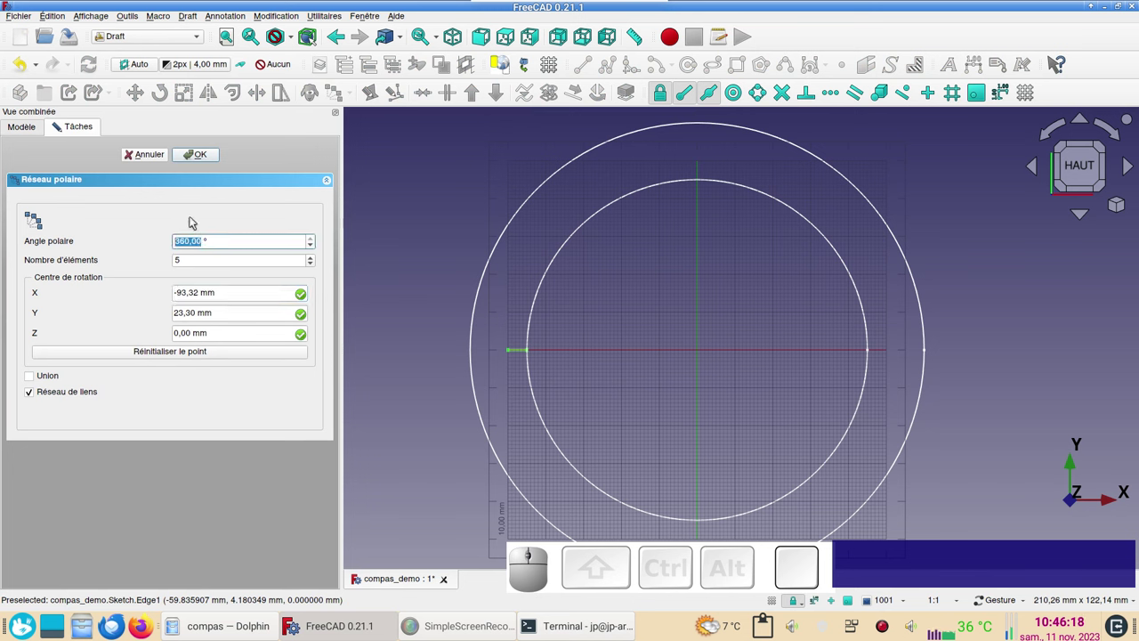
key("KP_1")
key("KP_1")
key("KP_8")
key("KP_0")
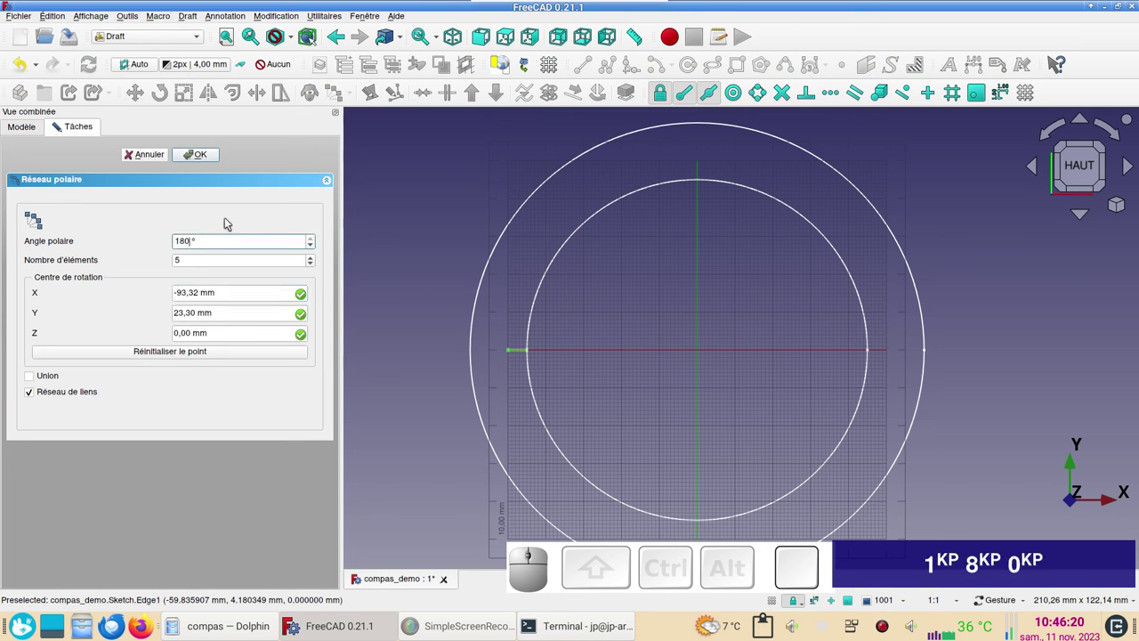
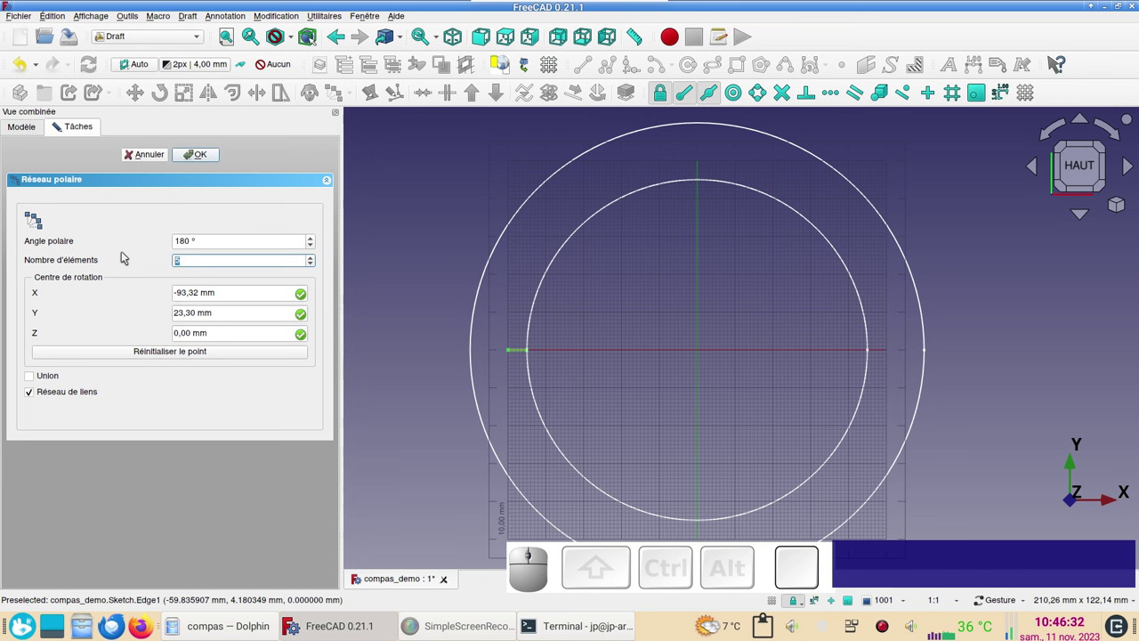
key("KP_1")
key("KP_9")
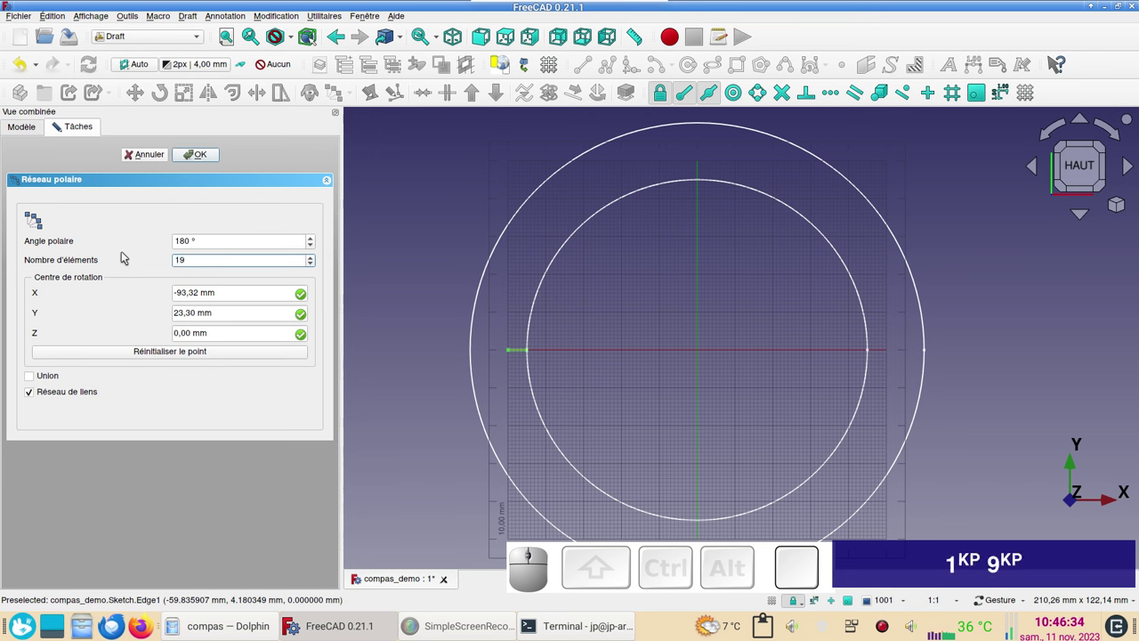
left_click(163, 353)
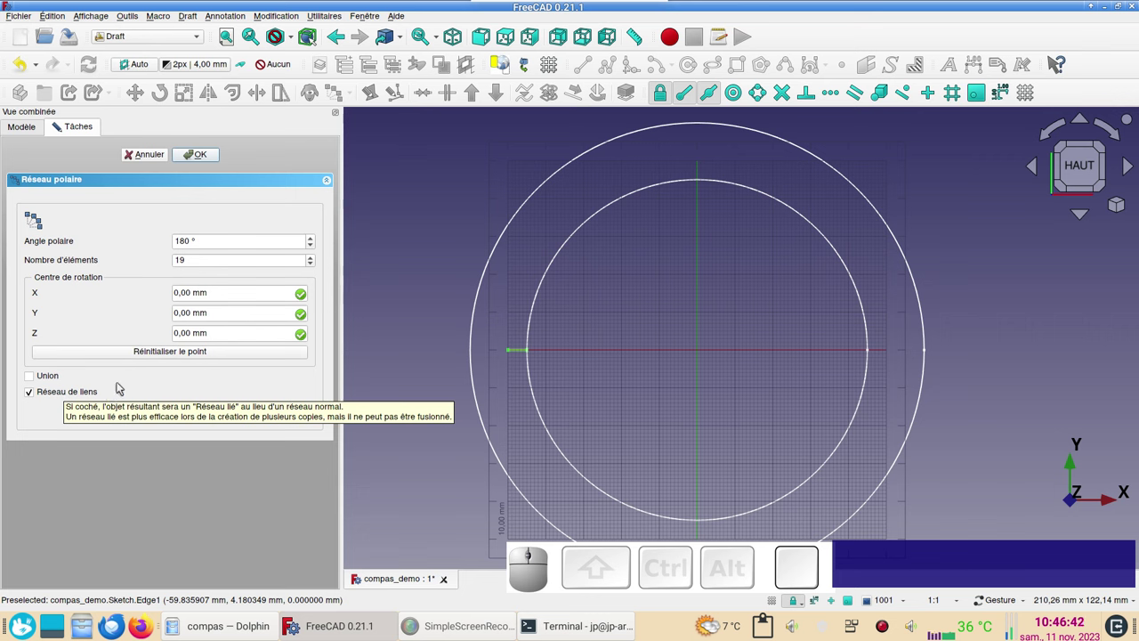
left_click(198, 160)
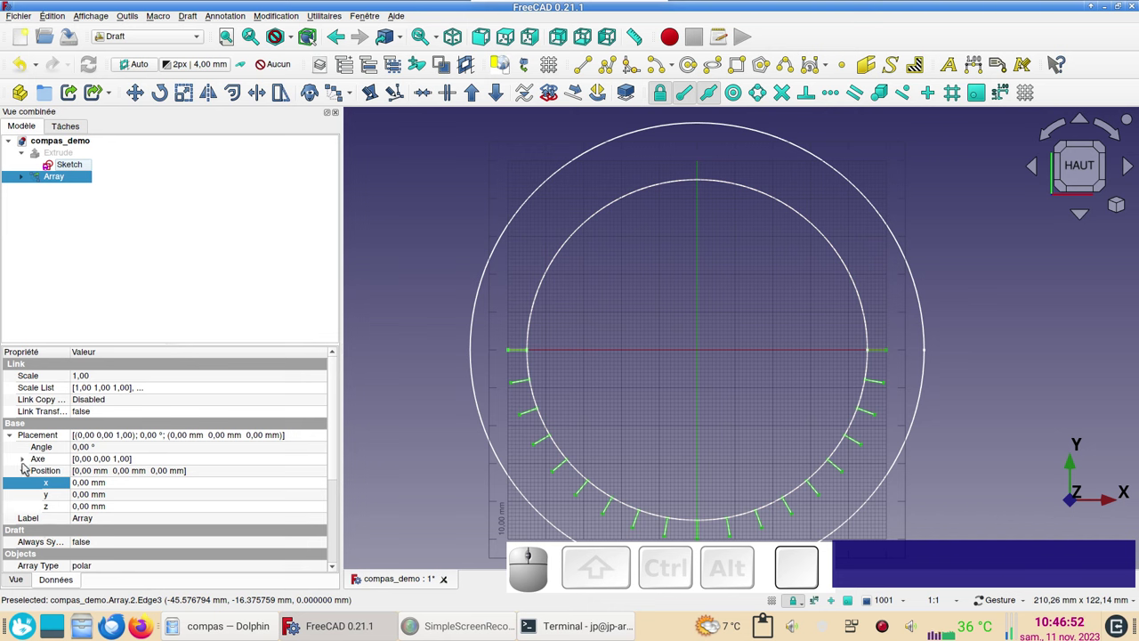
Change the Array's polar angle from 180 to -180 so the ticks span the upper half
scroll("down", 3)
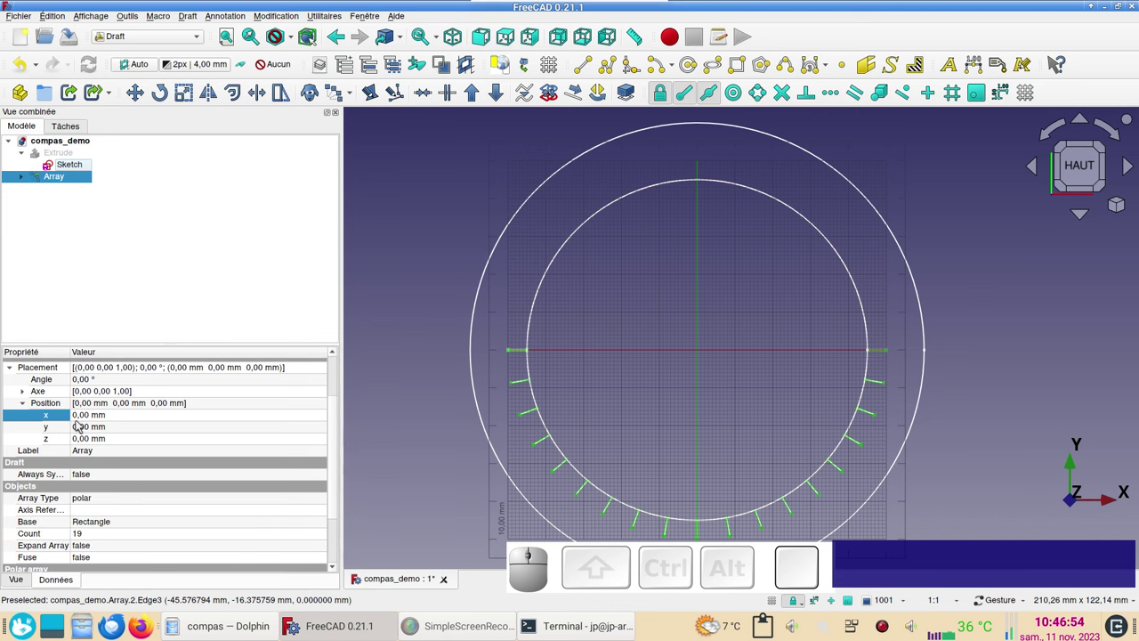
scroll("down", 3)
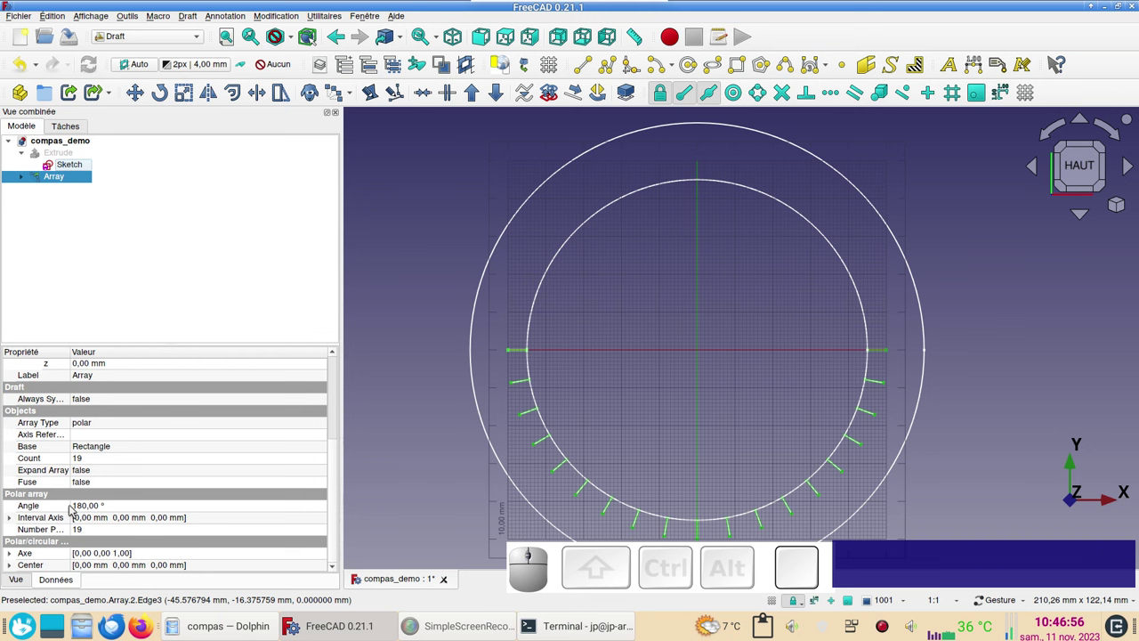
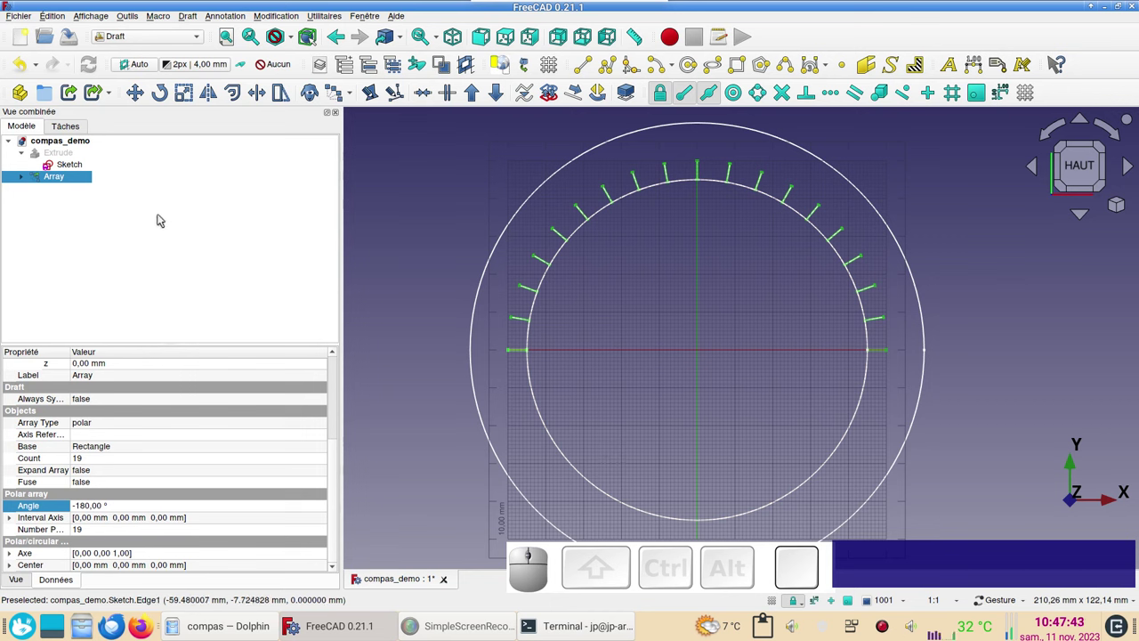
left_click(64, 179)
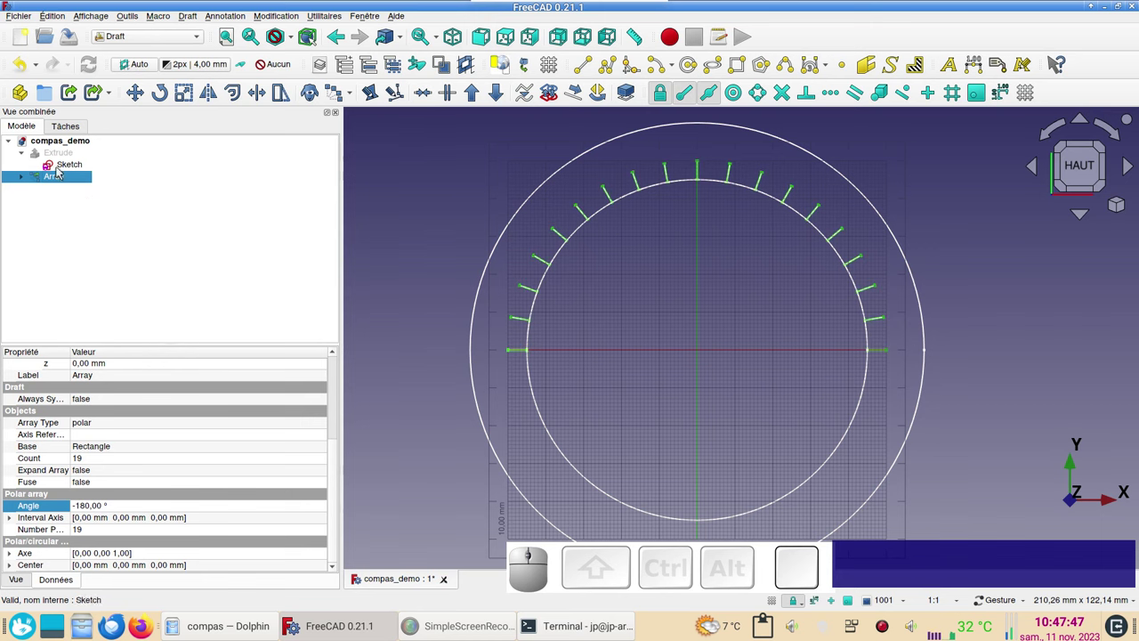
Copy the tick Array with its rectangle dependency to get Array001
left_click(58, 18)
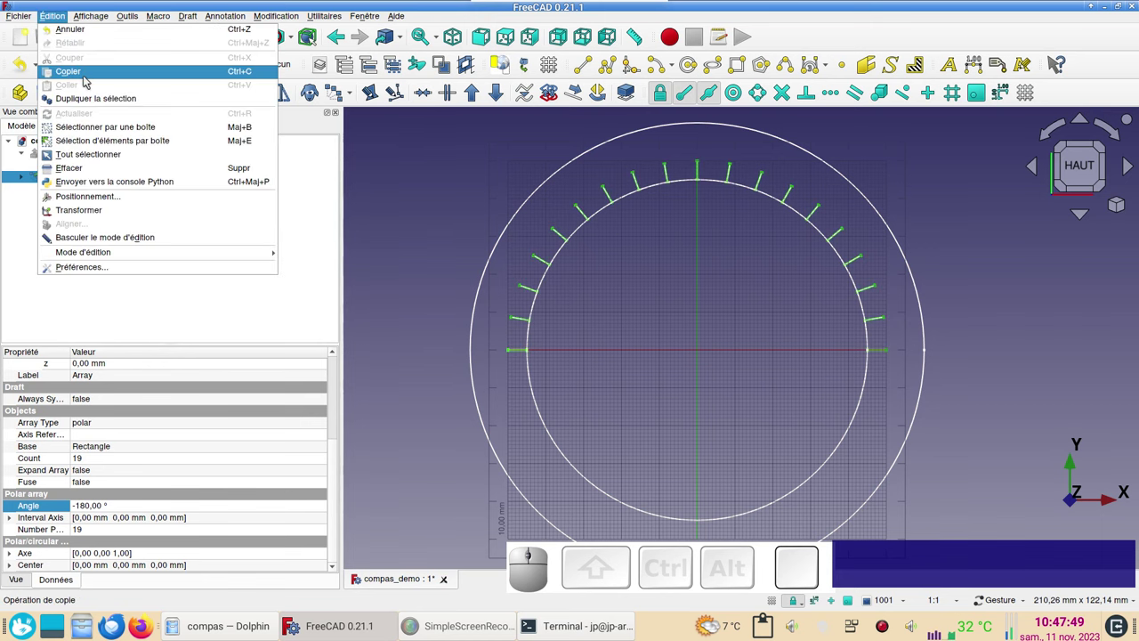
left_click(96, 105)
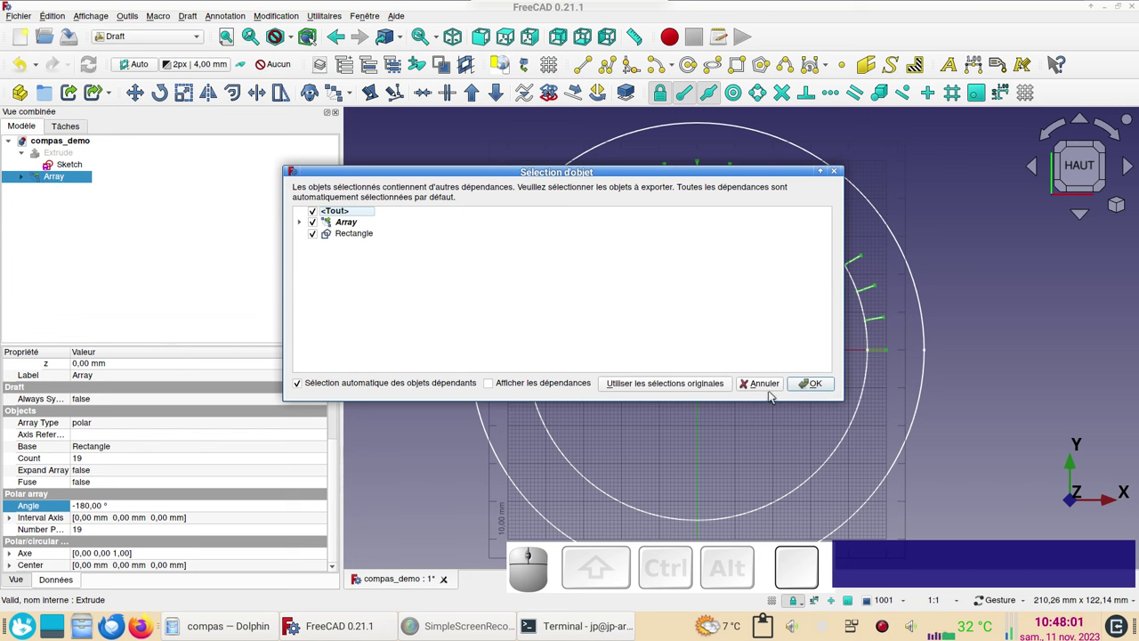
left_click(813, 384)
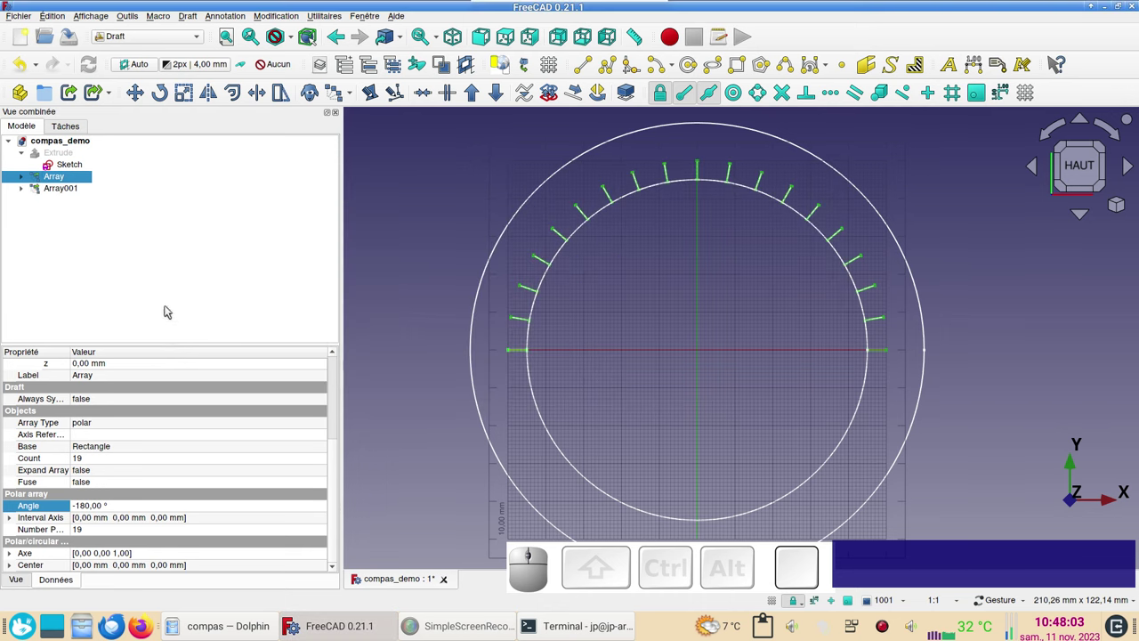
left_click(57, 190)
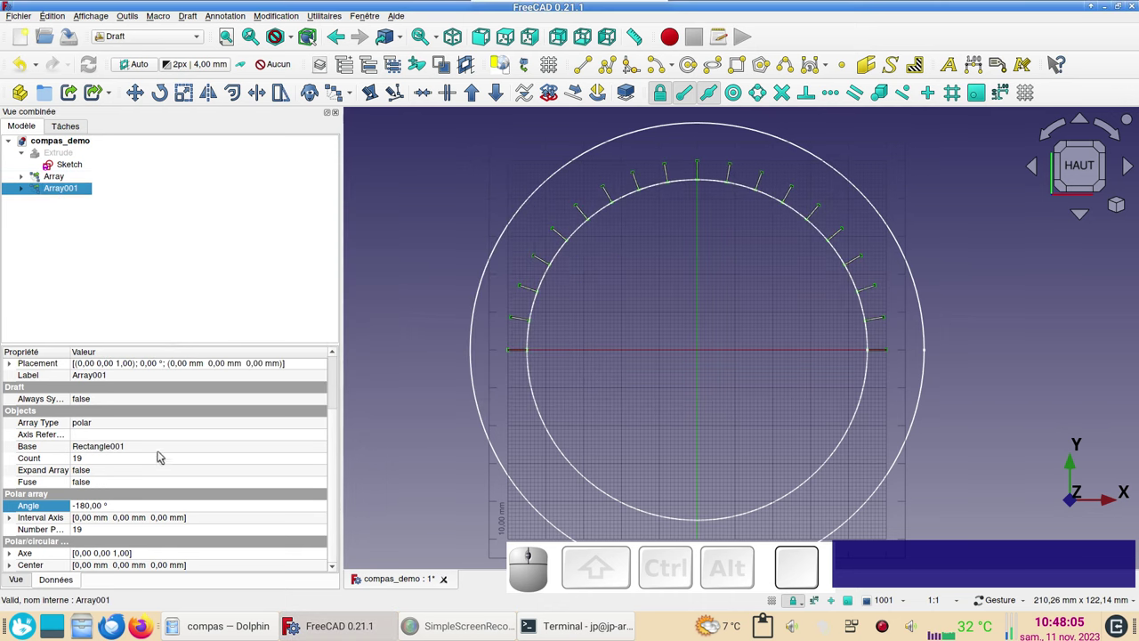
Set Array001's number of polar copies to 181 fine ticks
scroll("down", 3)
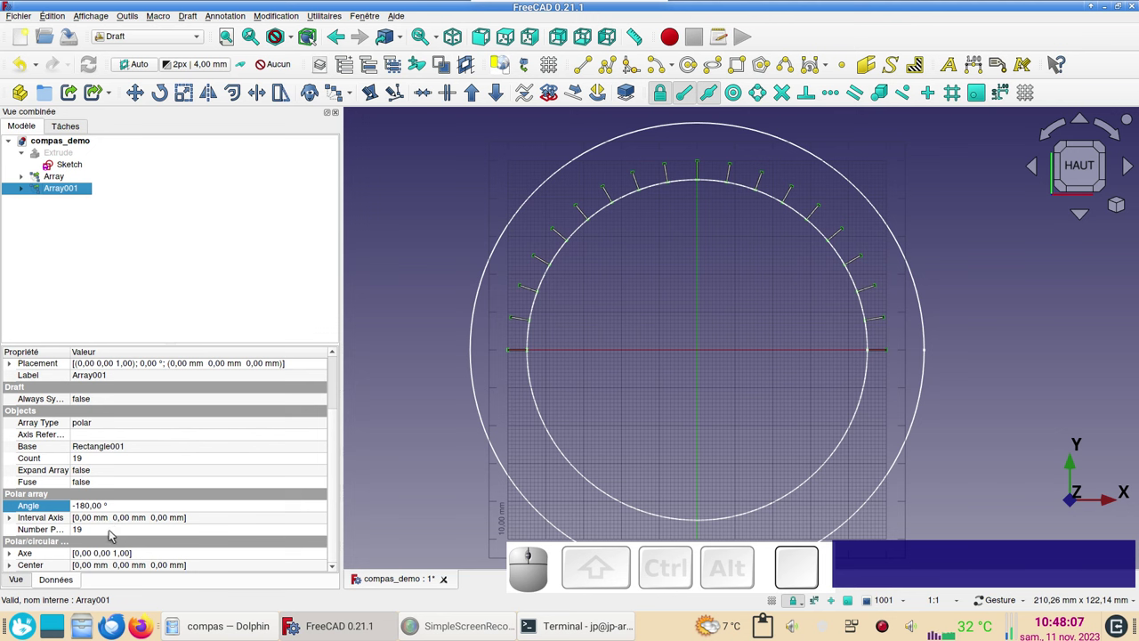
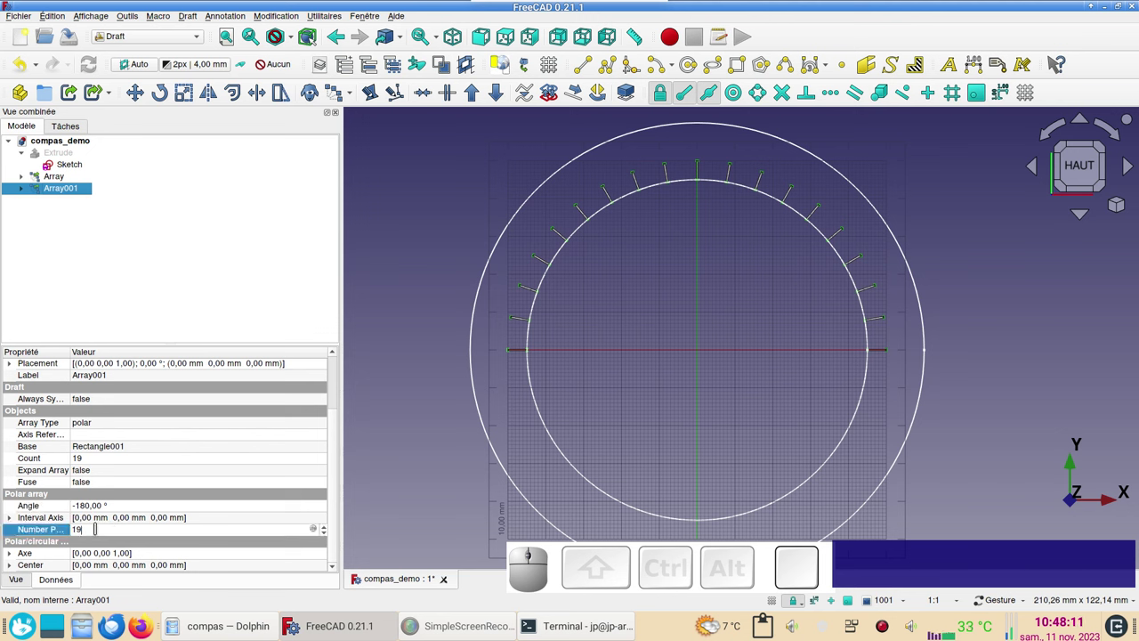
key("BackSpace")
key("KP_8")
key("KP_1")
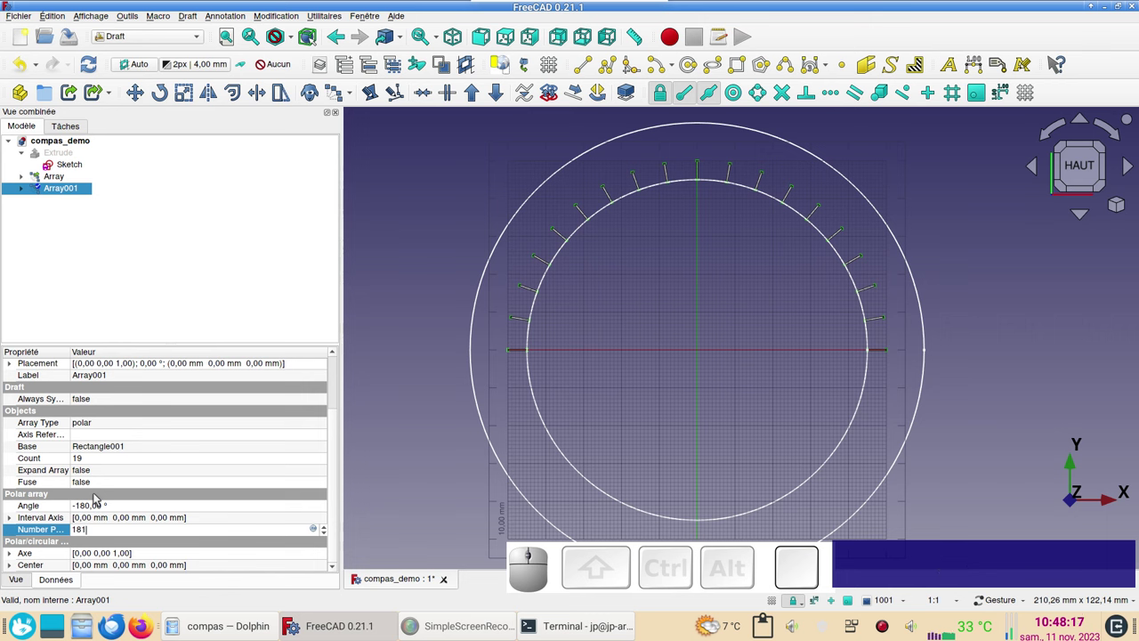
key("KP_Enter")
key("Return")
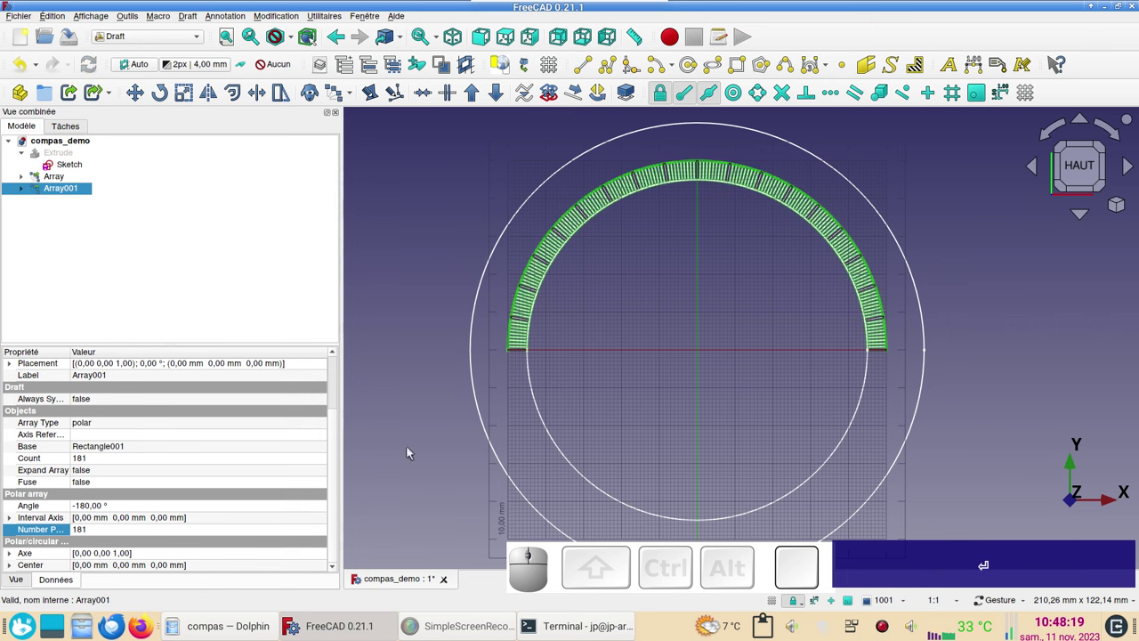
Hide Rectangle001, the base shape of the copied array Array001, leaving only the 181 fine ticks
left_click(682, 391)
scroll("up", 3)
left_click_drag(677, 303, 360, 337)
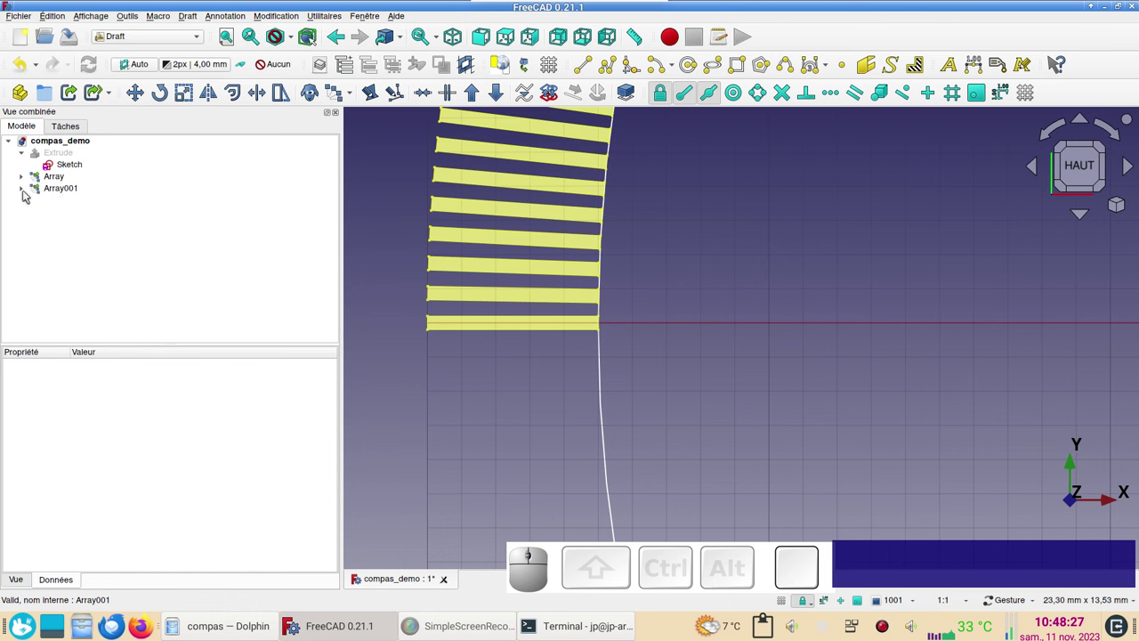
left_click(26, 193)
left_click(73, 207)
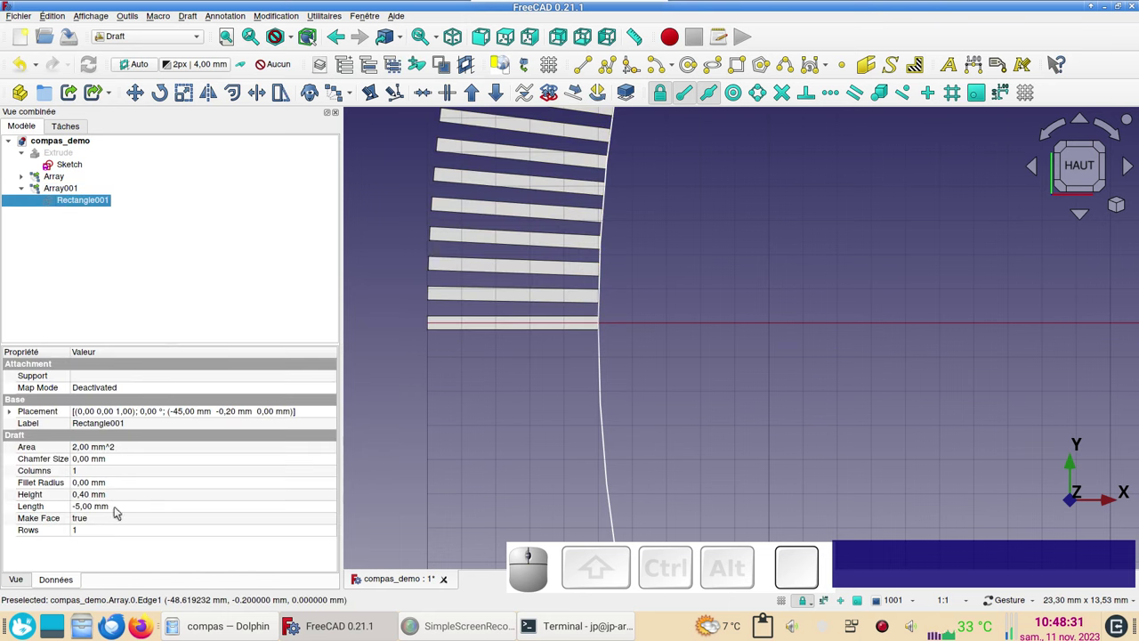
left_click(106, 507)
key("-")
key("KP_3")
key("Return")
Zoom back out to view the full tick ring with major ticks every 10°
left_click(437, 455)
scroll("down", 3)
right_click(765, 339)
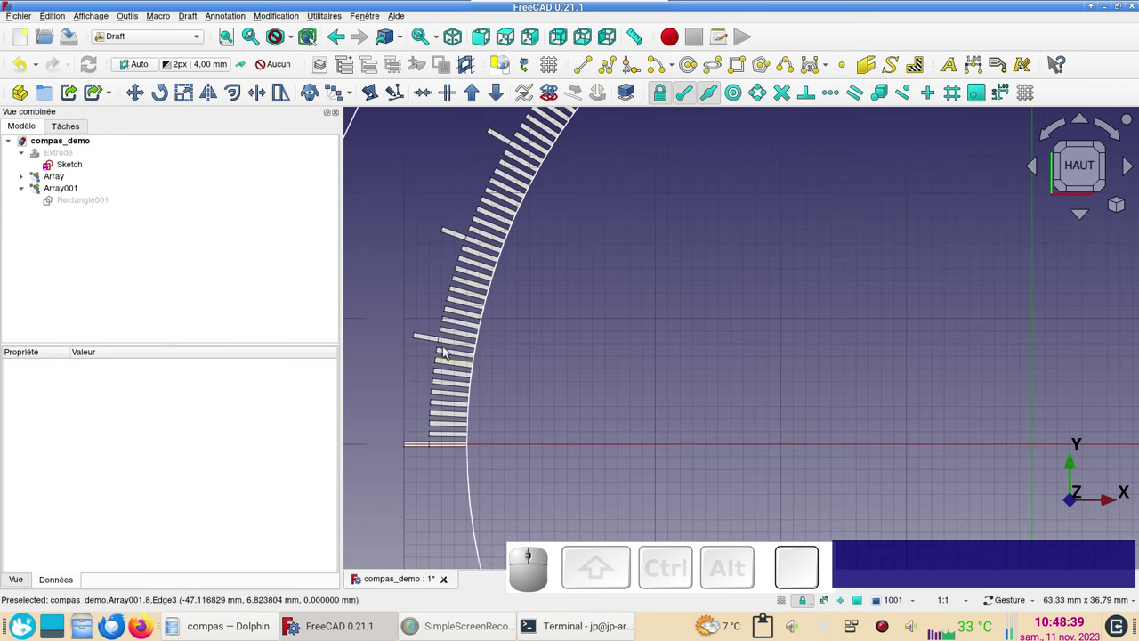
scroll("down", 3)
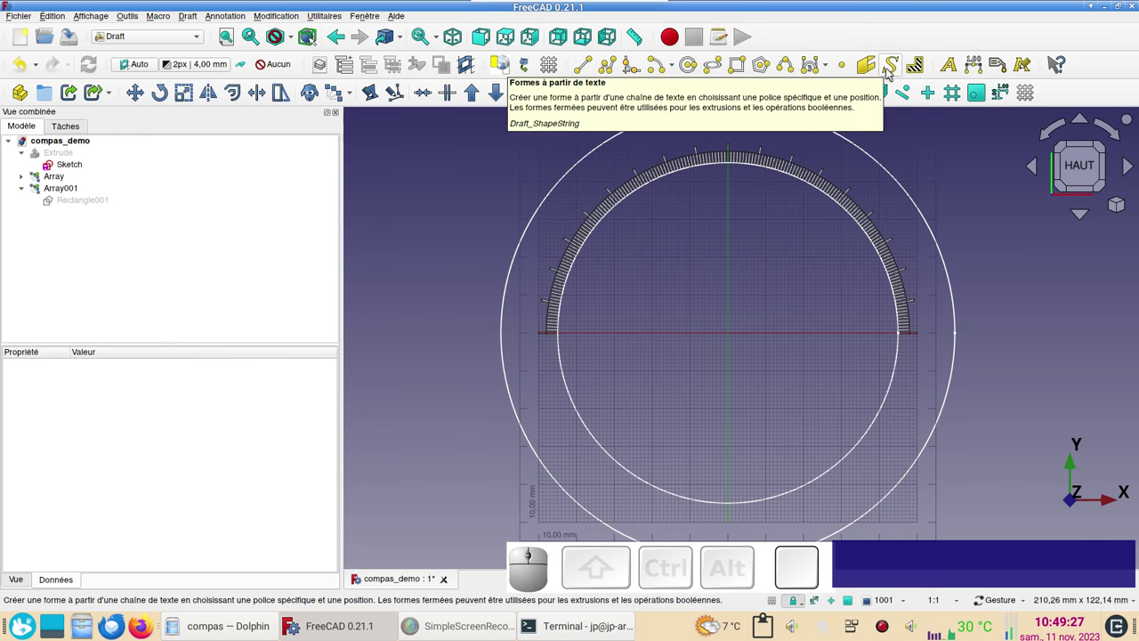
Start a Draft ShapeString '00' of height 3 mm and choose the URWGothic-Demi.otf font file
left_click(889, 73)
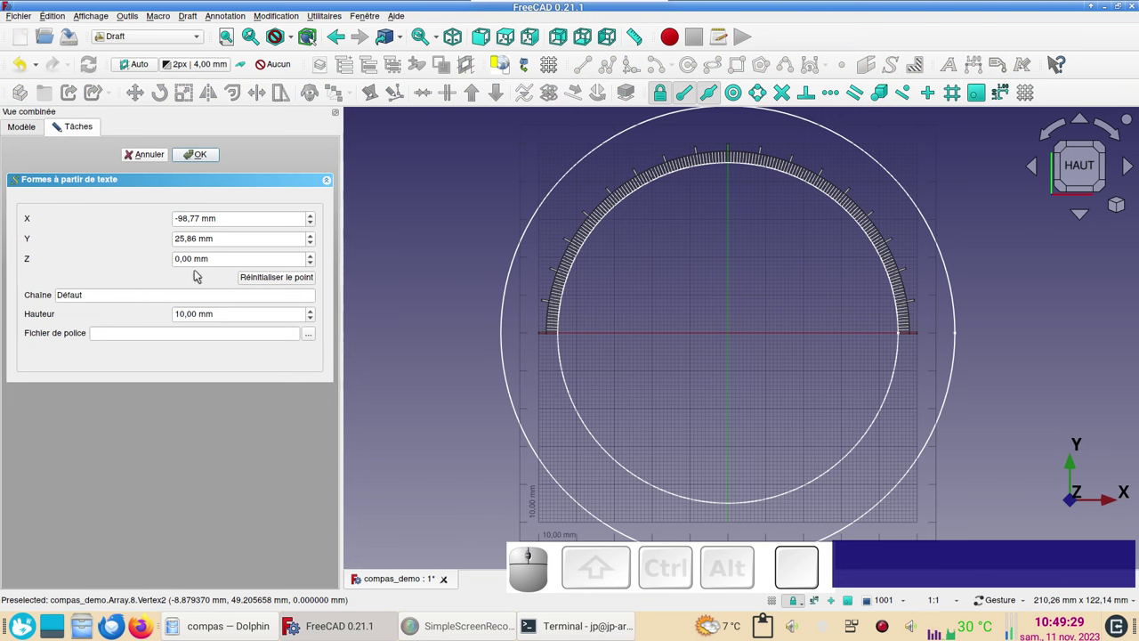
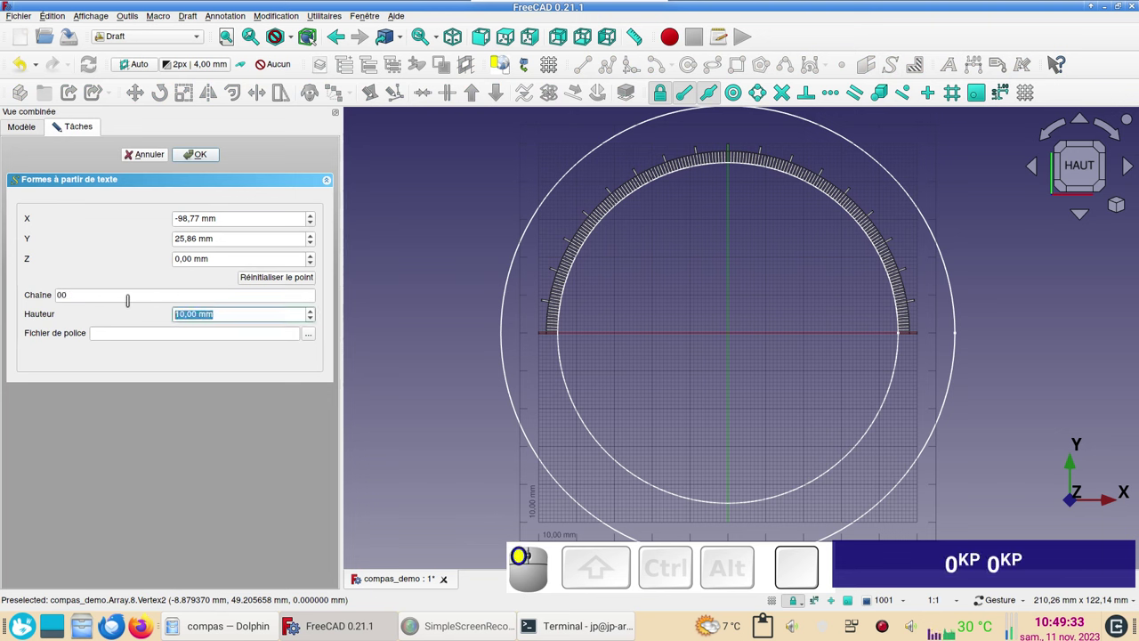
key("KP_3")
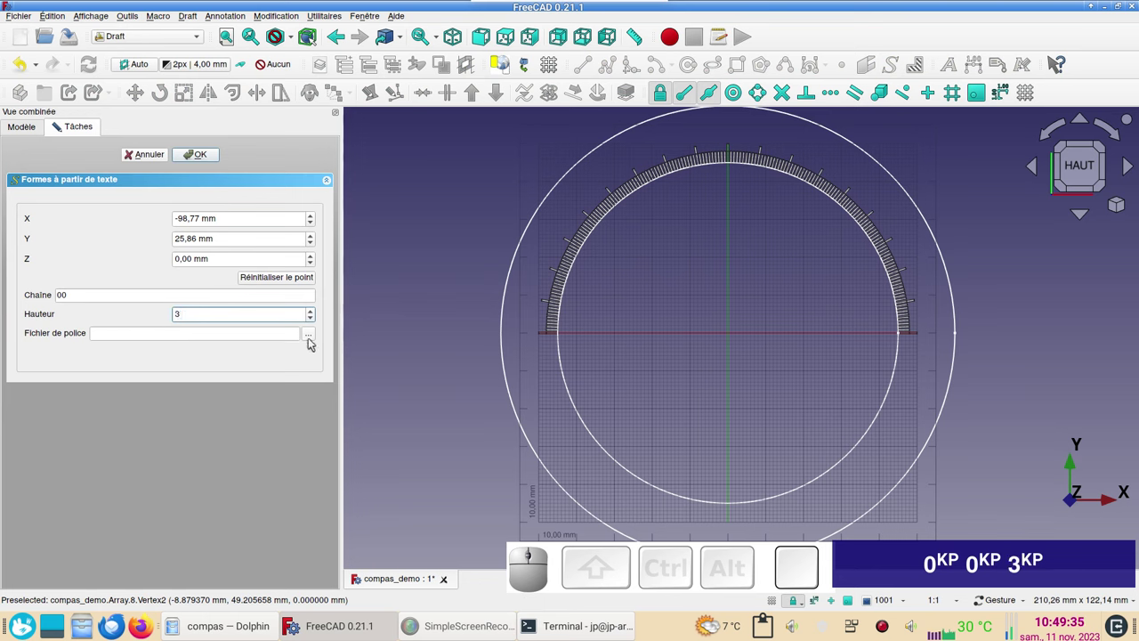
left_click(312, 336)
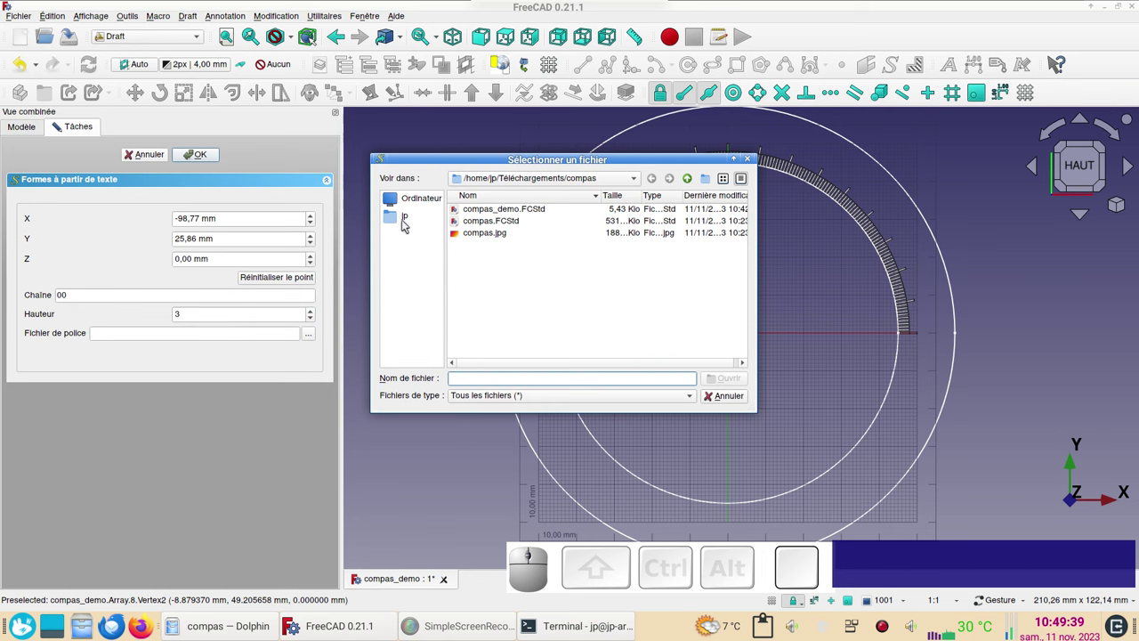
left_click(406, 223)
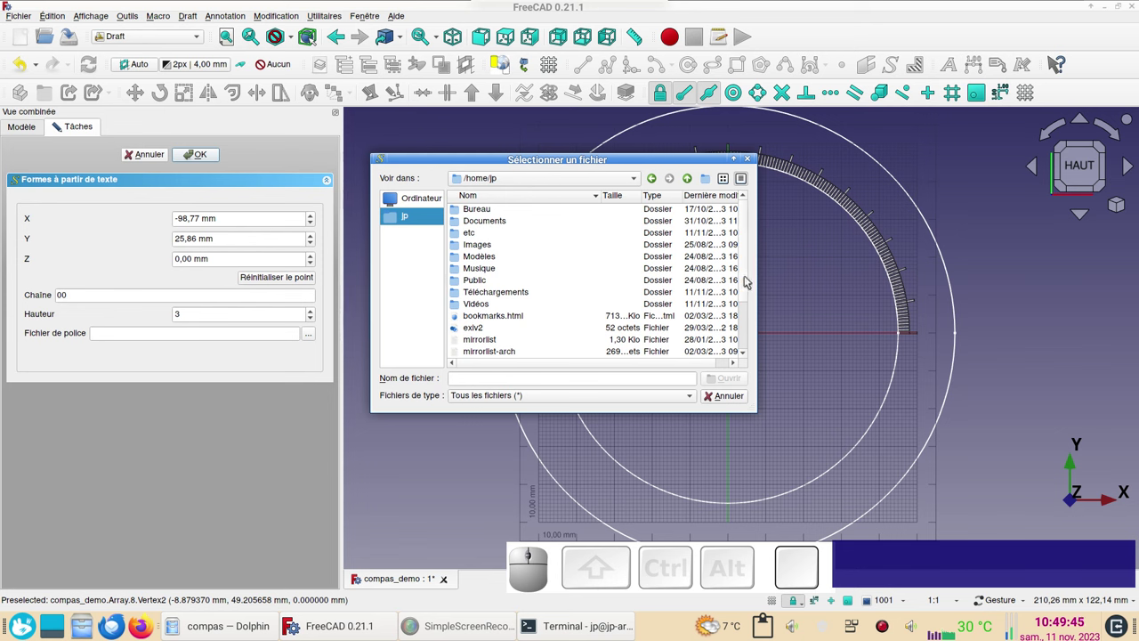
left_click_drag(751, 279, 553, 362)
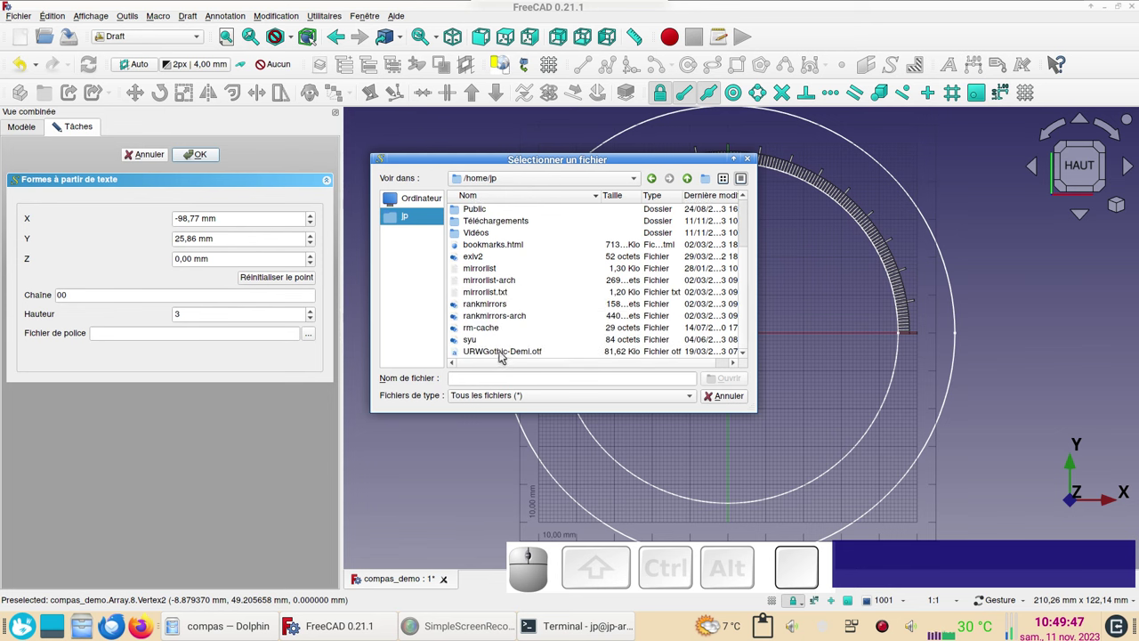
left_click(503, 354)
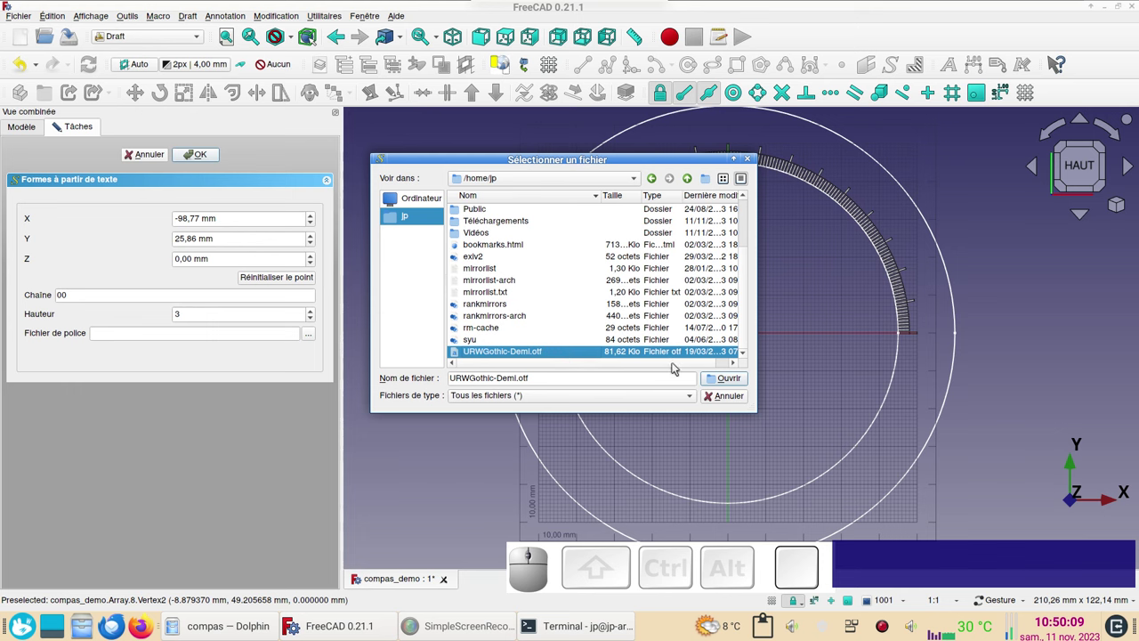
left_click(720, 378)
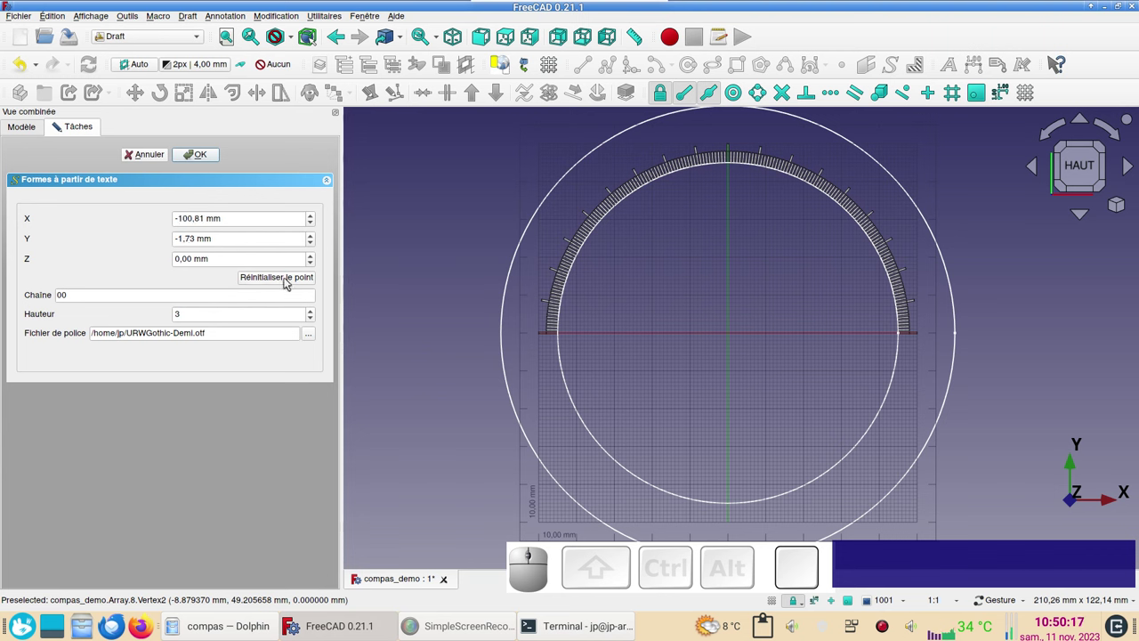
Reset the text point to the origin and create the 00 shape
left_click(286, 281)
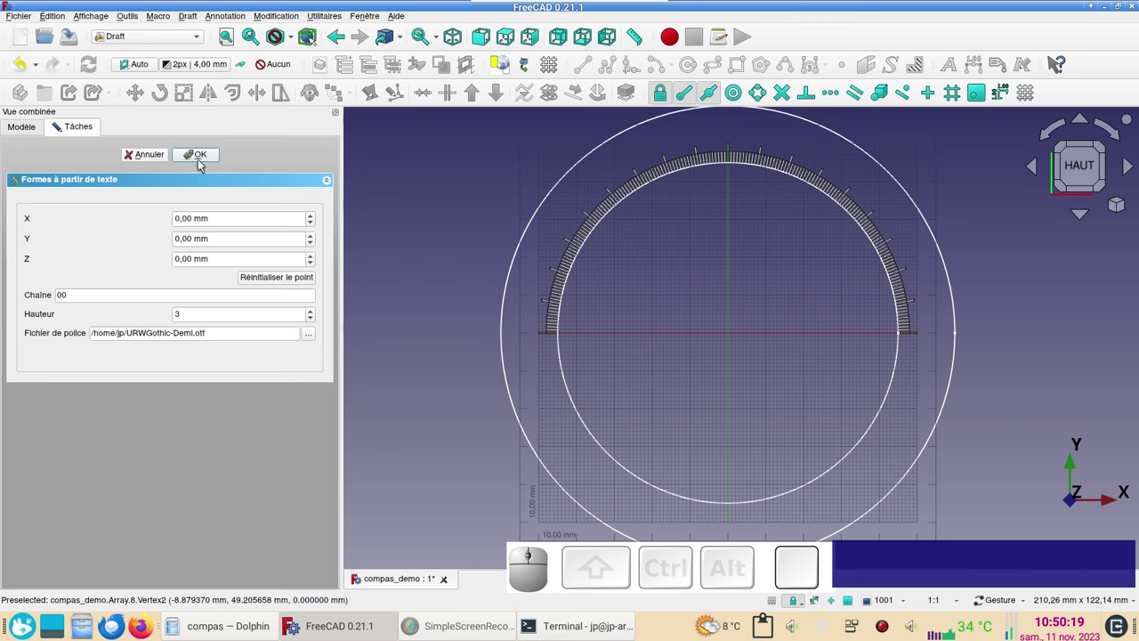
left_click(203, 164)
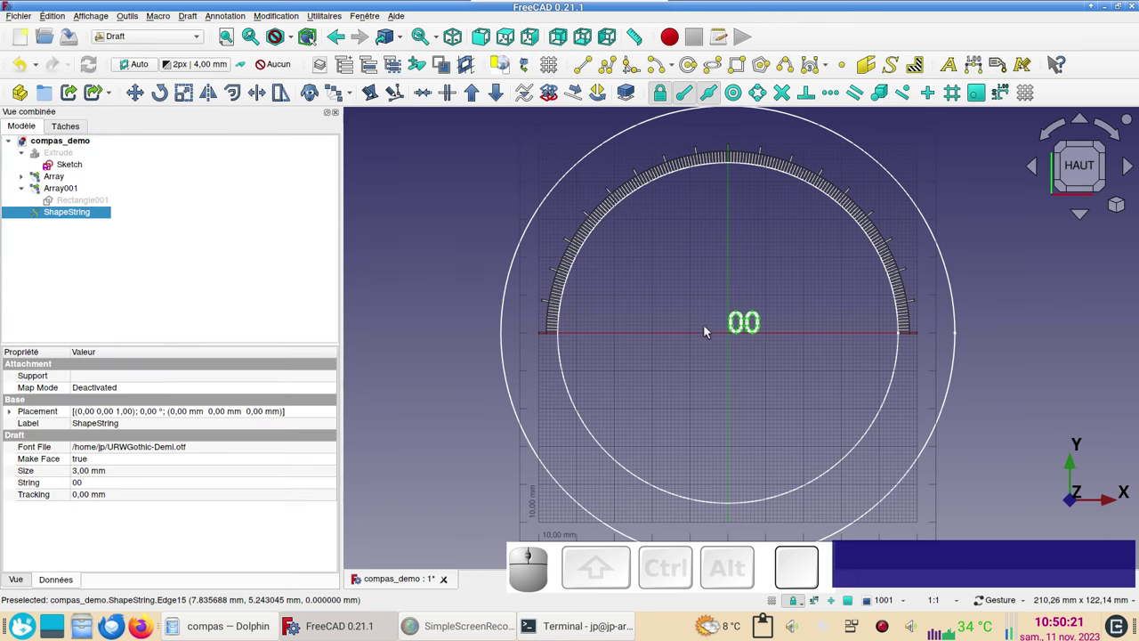
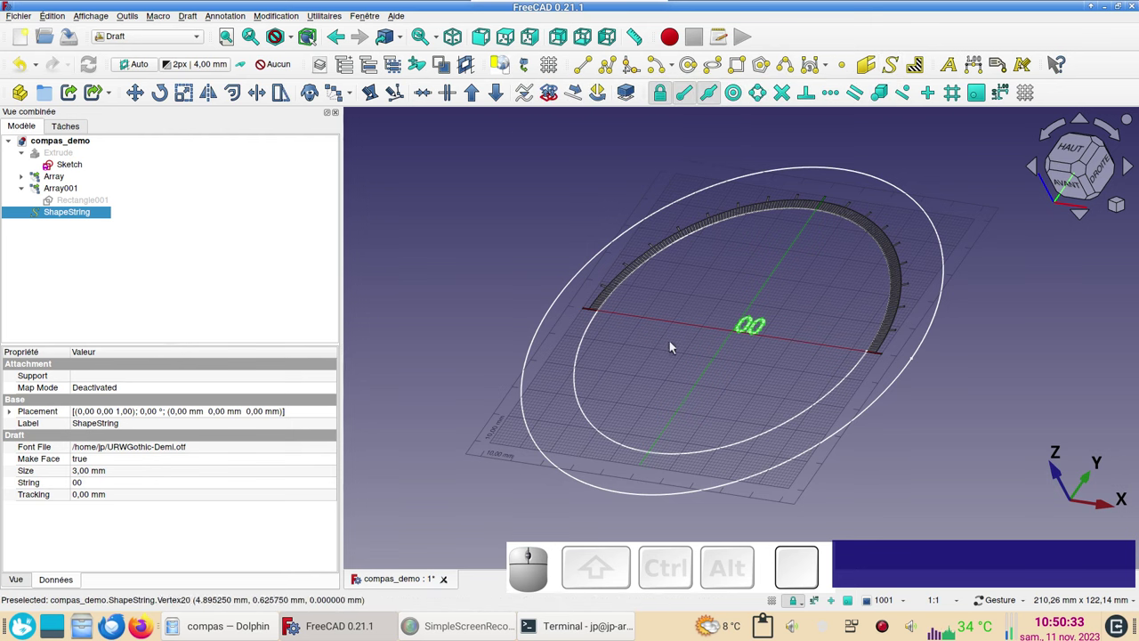
Switch to top view and inspect the ShapeString's Placement property
left_click(1072, 152)
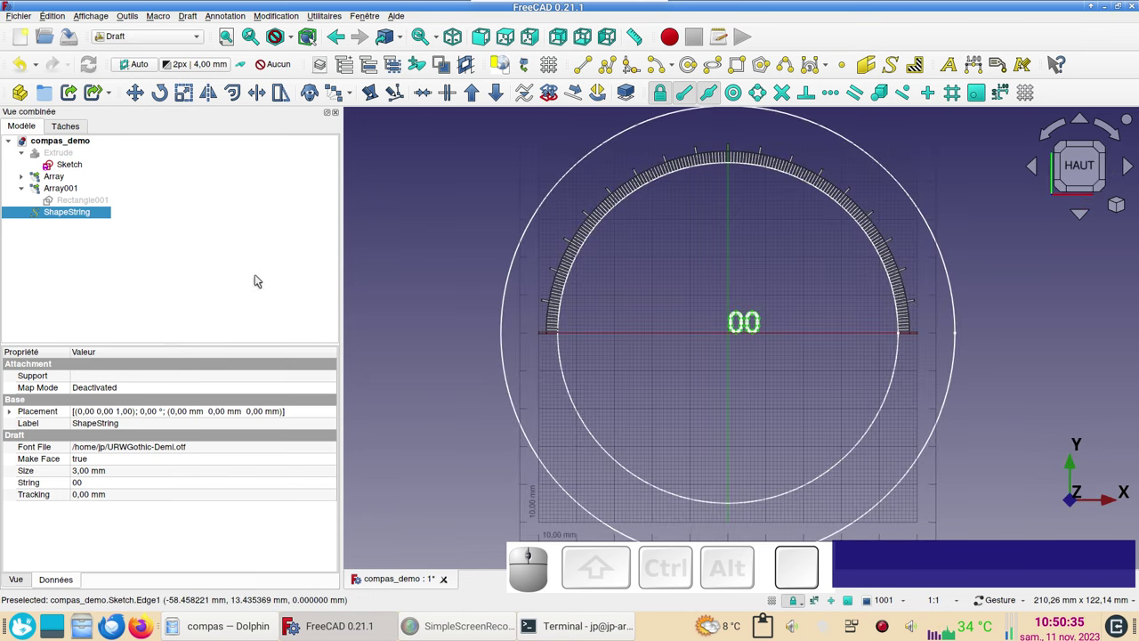
left_click(85, 214)
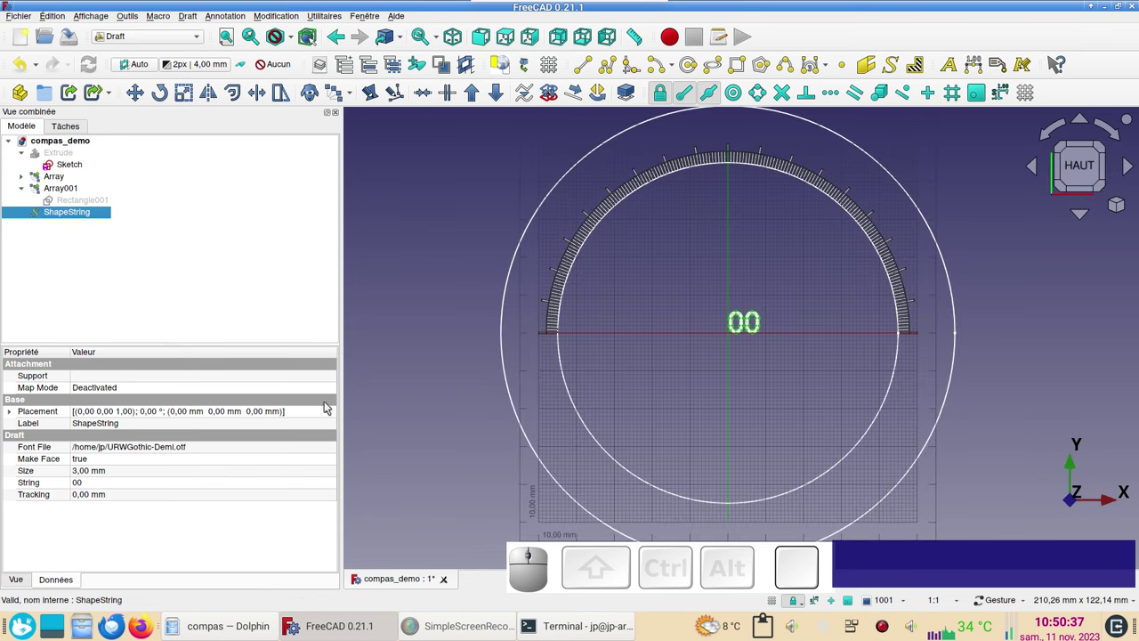
left_click(280, 411)
left_click(336, 415)
left_click(303, 400)
left_click(233, 438)
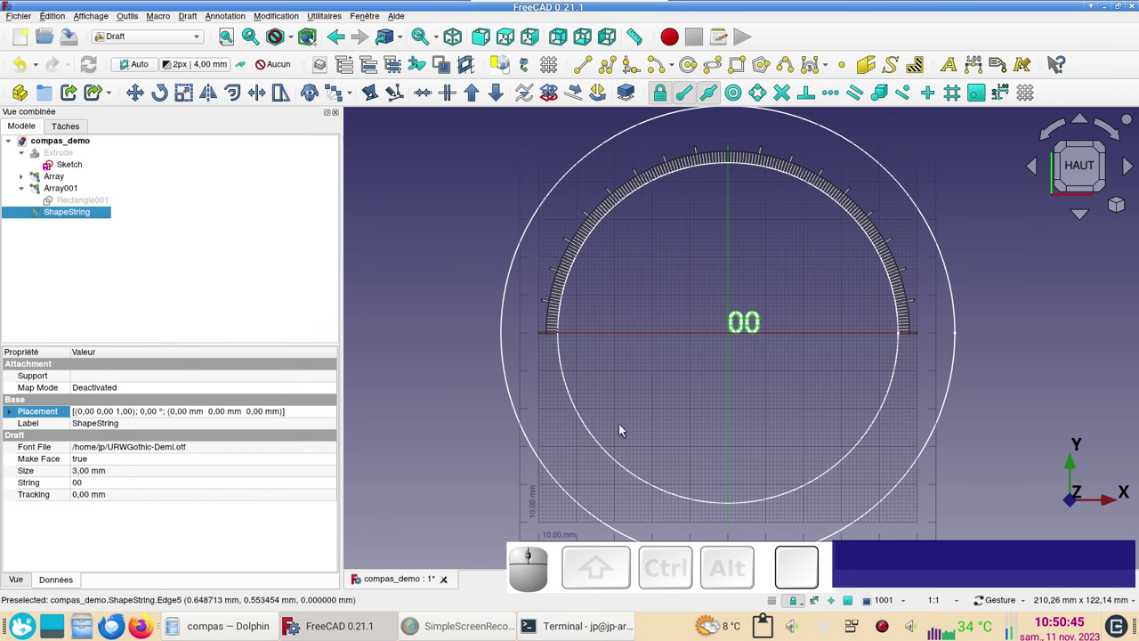
scroll("up", 3)
scroll("down", 3)
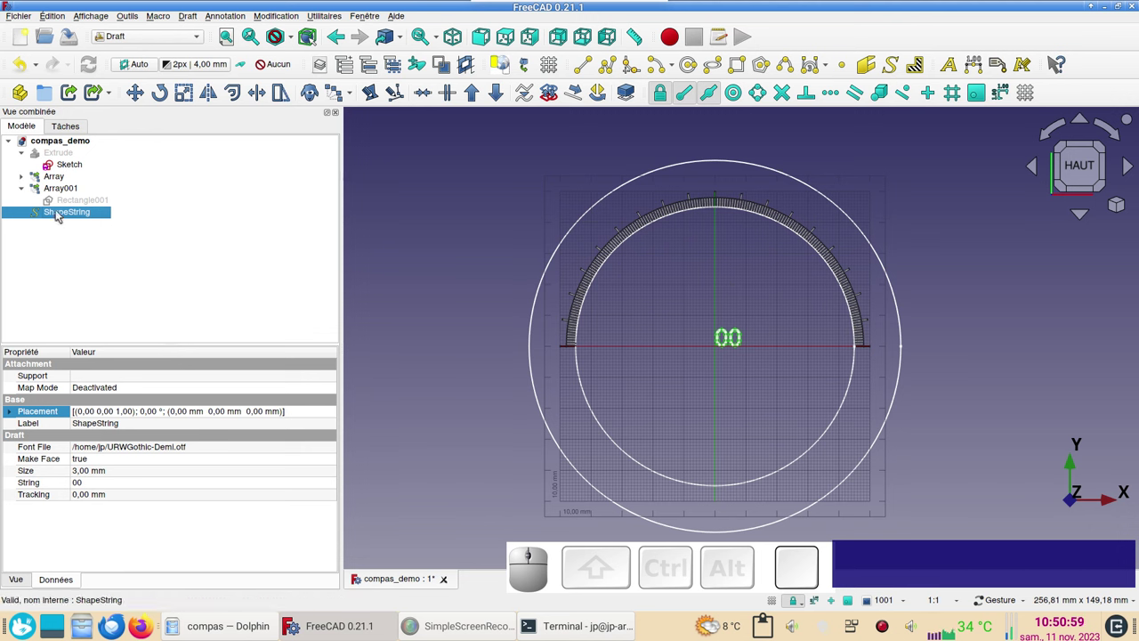
Set the 00 ShapeString's Placement angle to 90° so the digits stand vertically
left_click(59, 213)
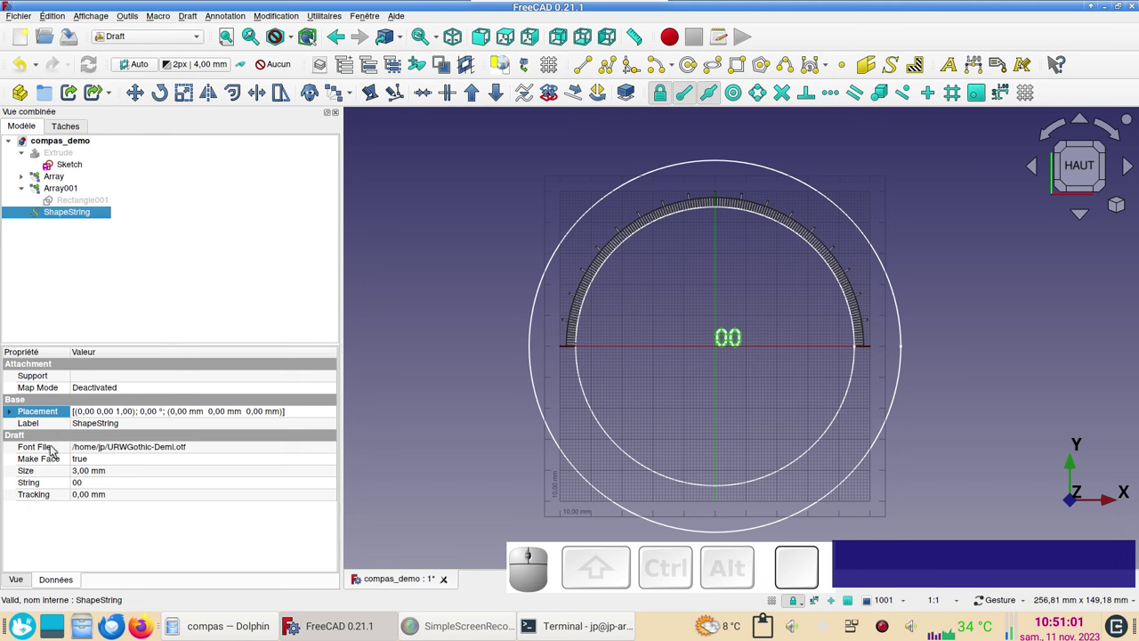
left_click(11, 418)
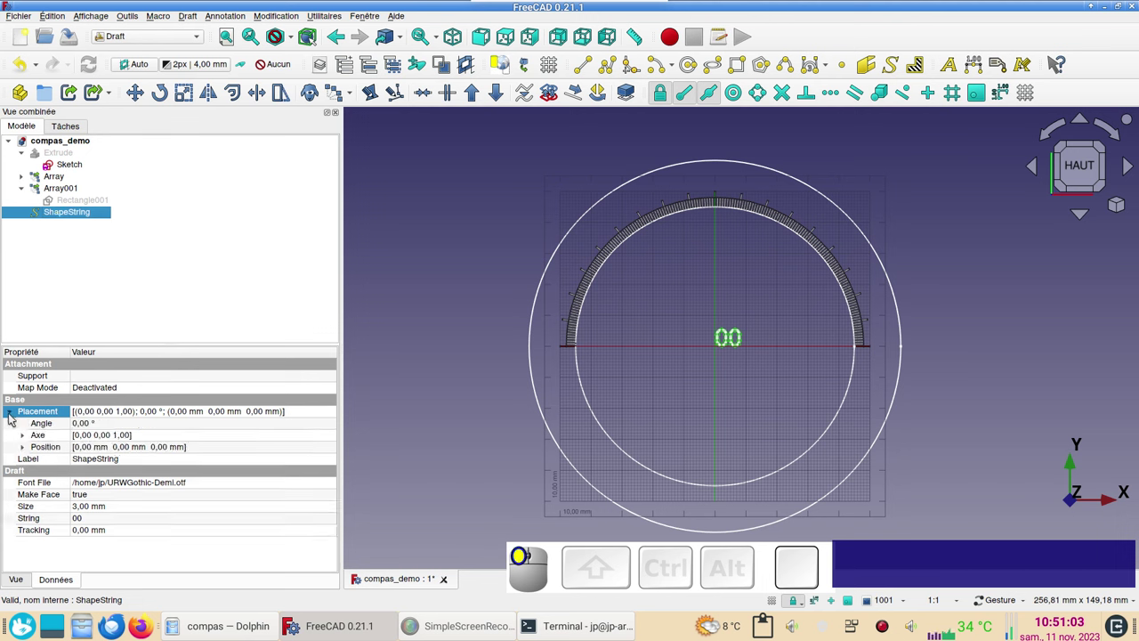
left_click(111, 429)
key("KP_9")
key("KP_0")
scroll("up", 3)
left_click_drag(700, 340, 744, 476)
scroll("down", 3)
right_click(741, 442)
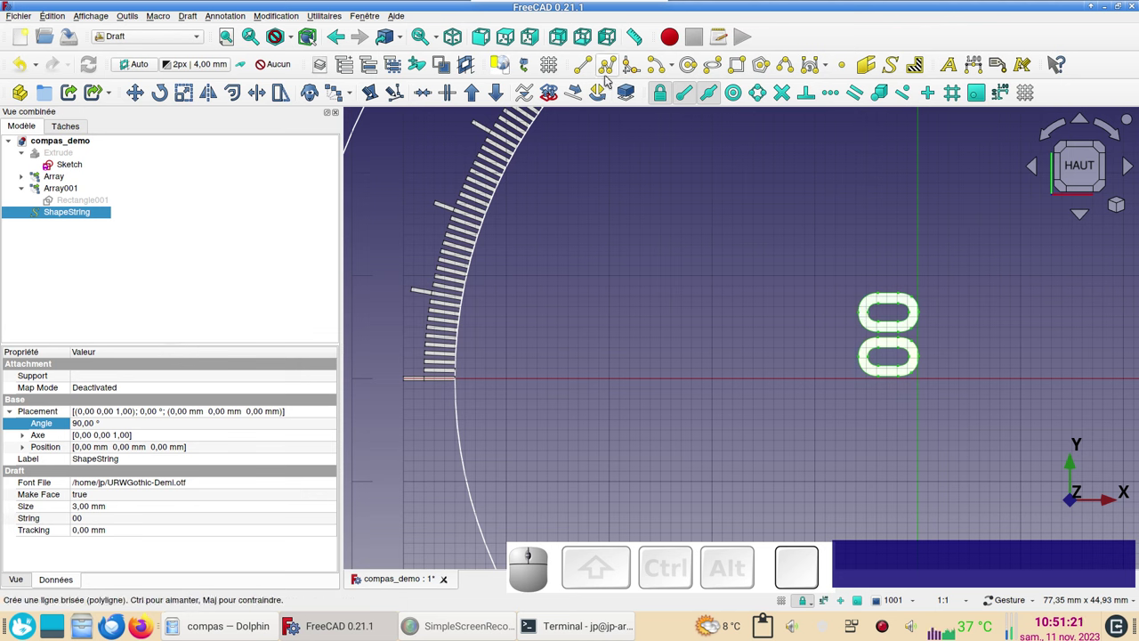
Start a Draft line for a 4.3 mm vertical guide beside the rotated 00 text
left_click(592, 71)
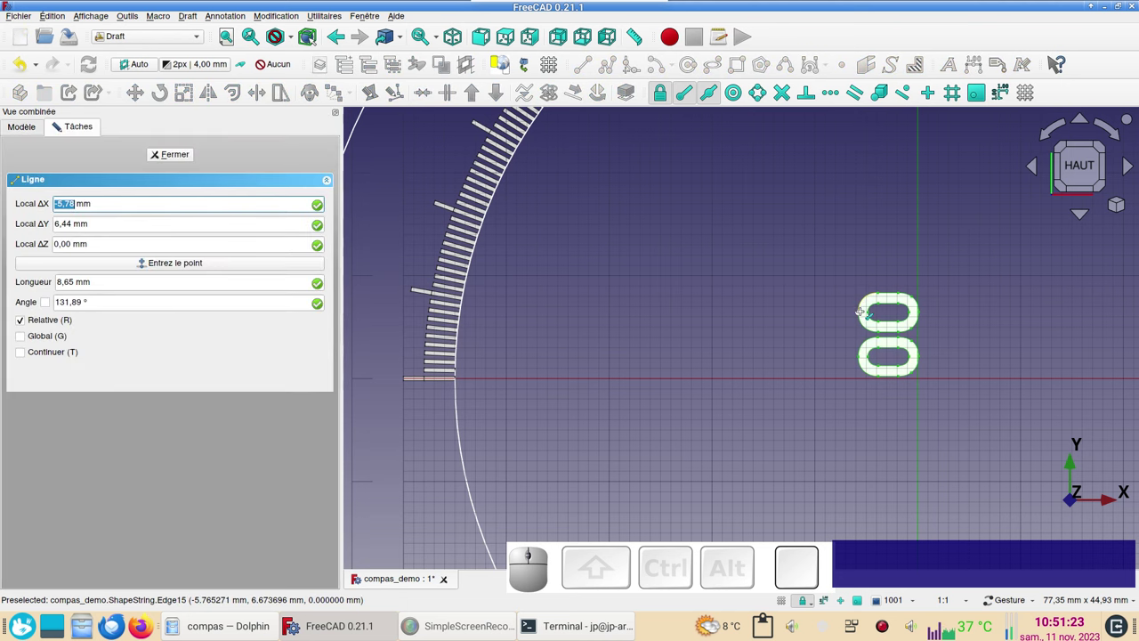
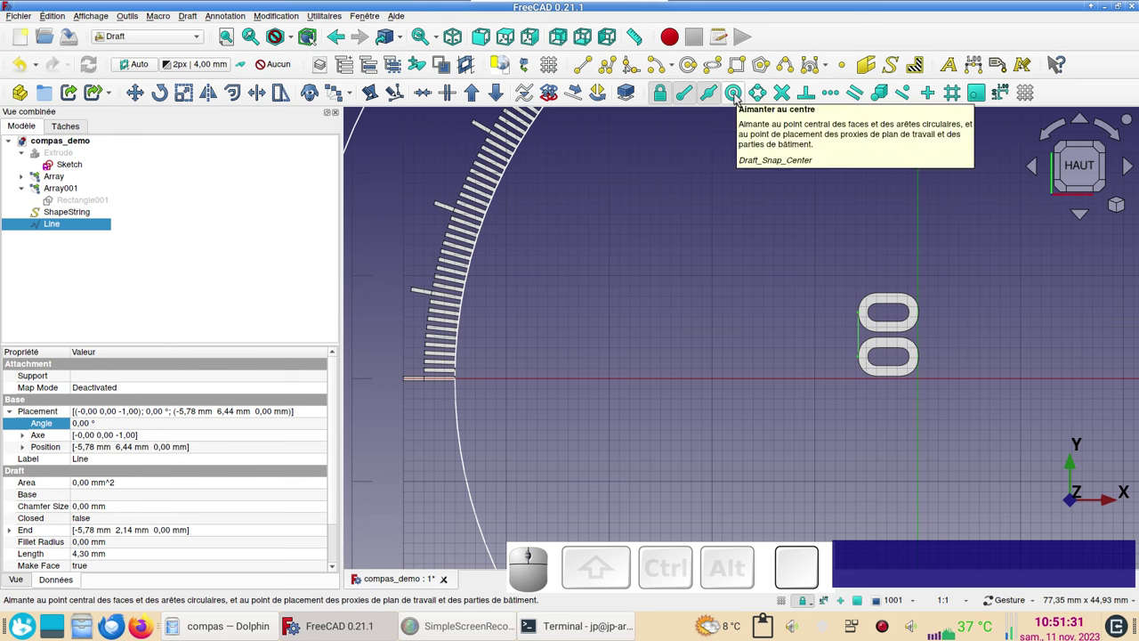
With centre snapping, move the 00 text and guide line onto the ring's first tick, then delete the line
left_click(739, 99)
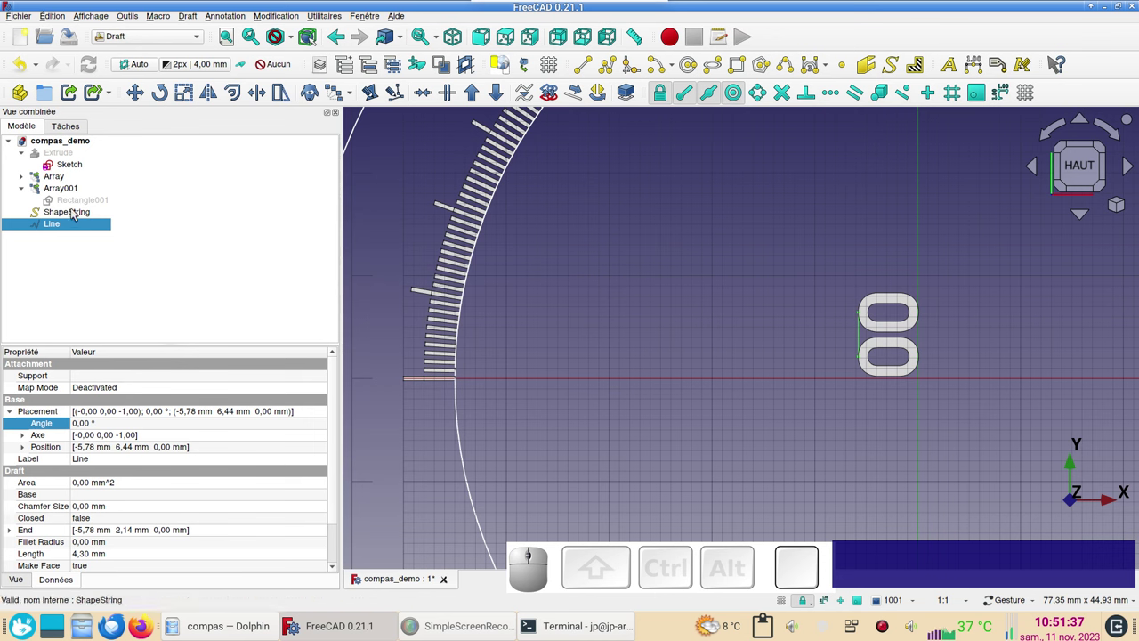
left_click(79, 214)
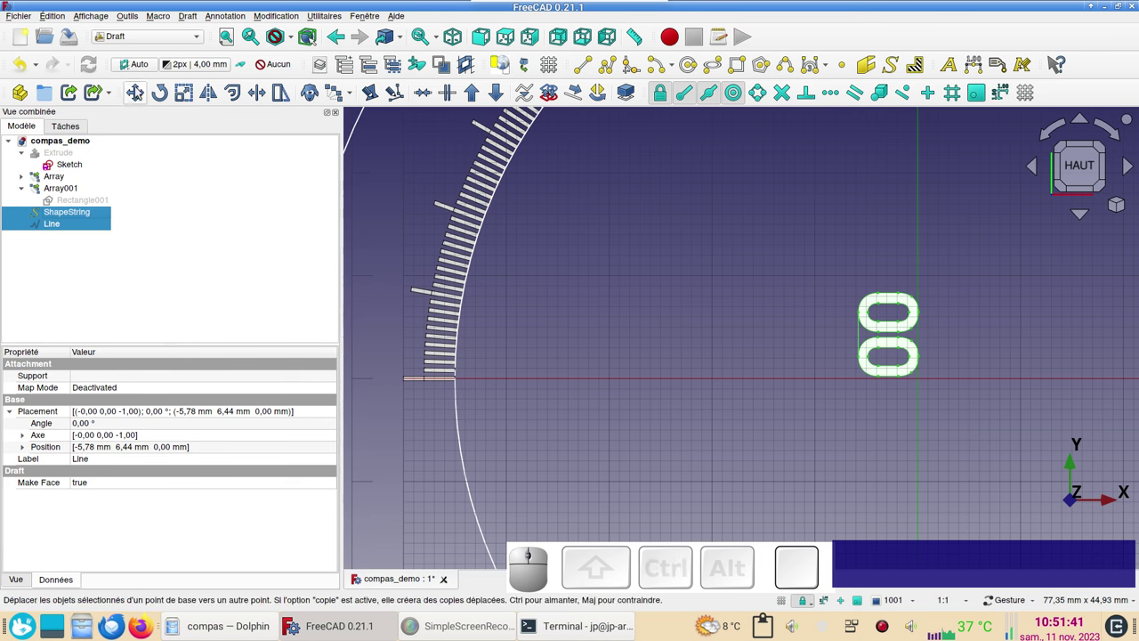
left_click(142, 90)
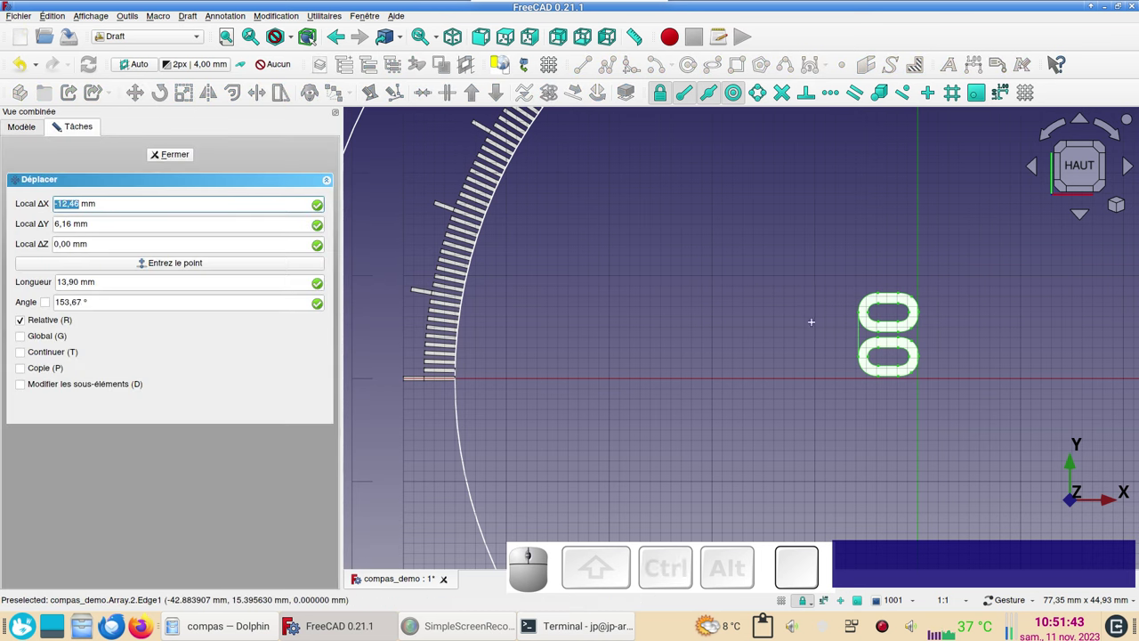
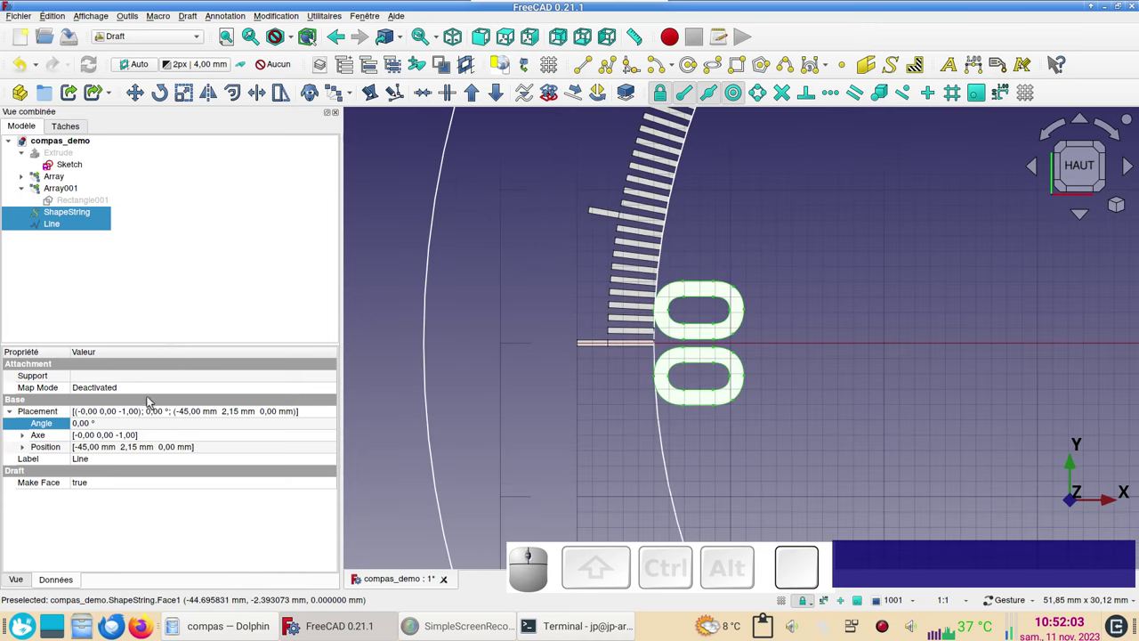
left_click(70, 230)
key("Delete")
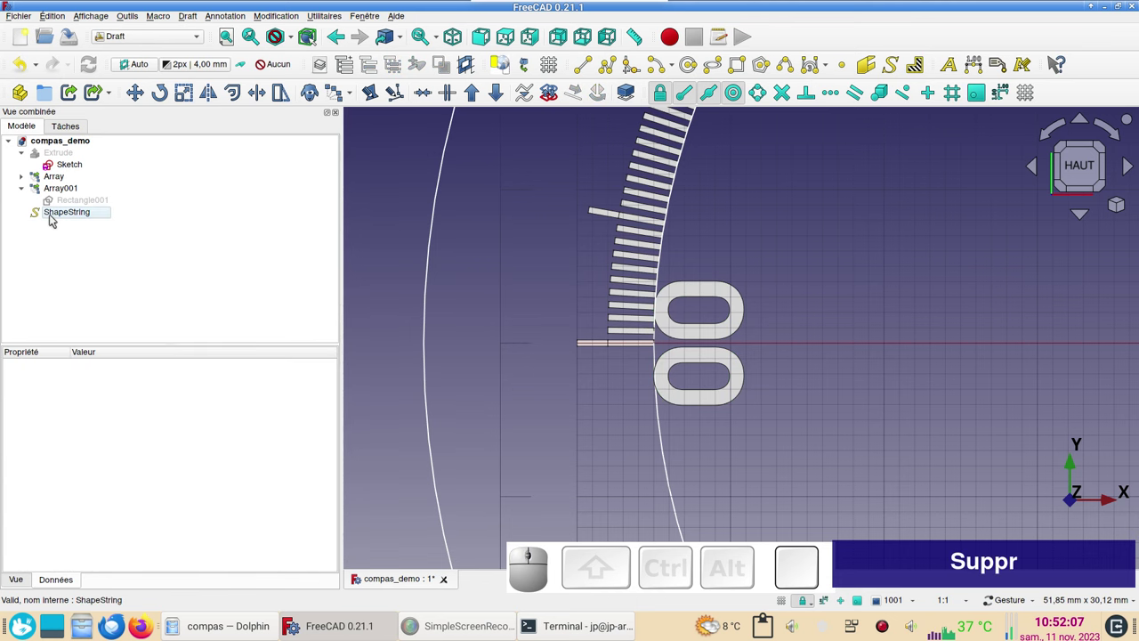
Set the 00 ShapeString's X position to -51 mm, just outside the ticks
left_click(54, 218)
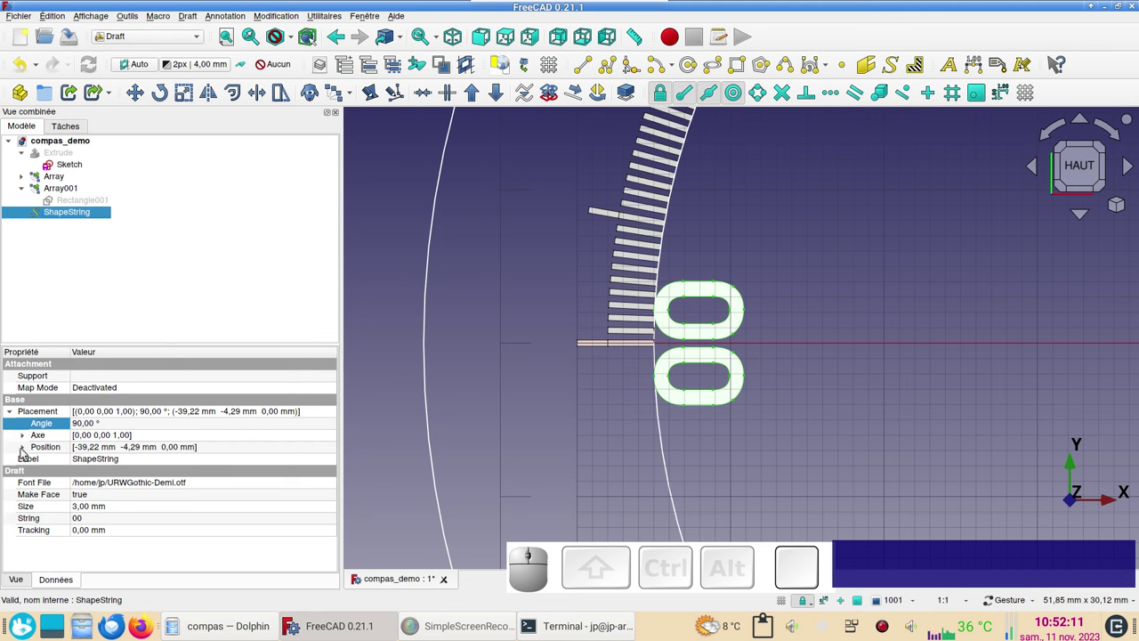
left_click(26, 451)
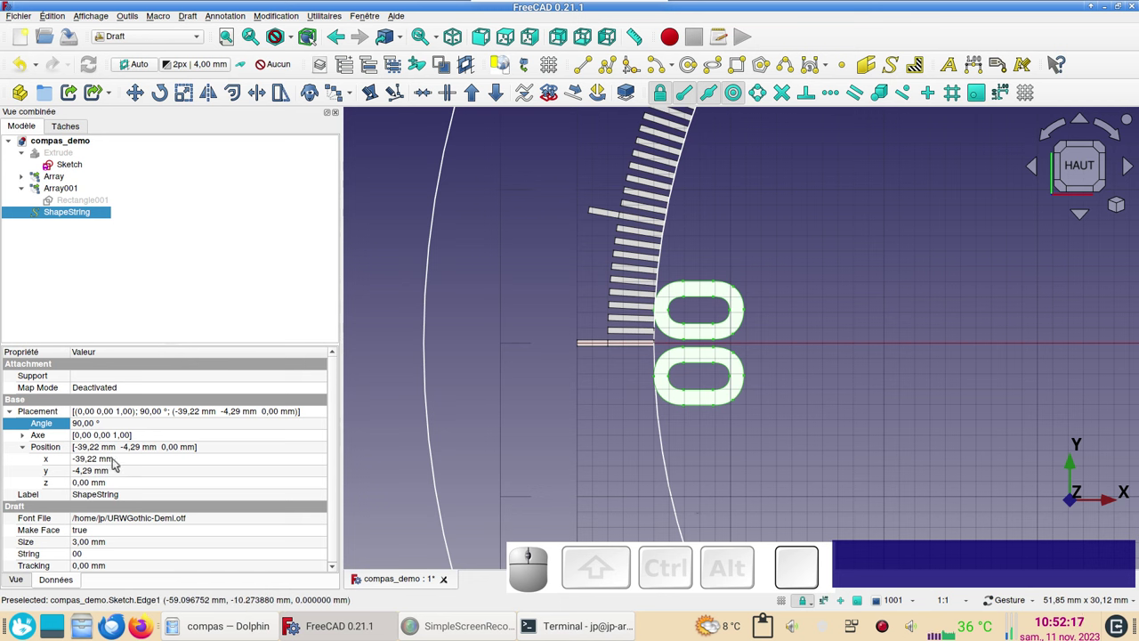
left_click(117, 462)
scroll("down", 3)
scroll("down", 3)
scroll("down", 3)
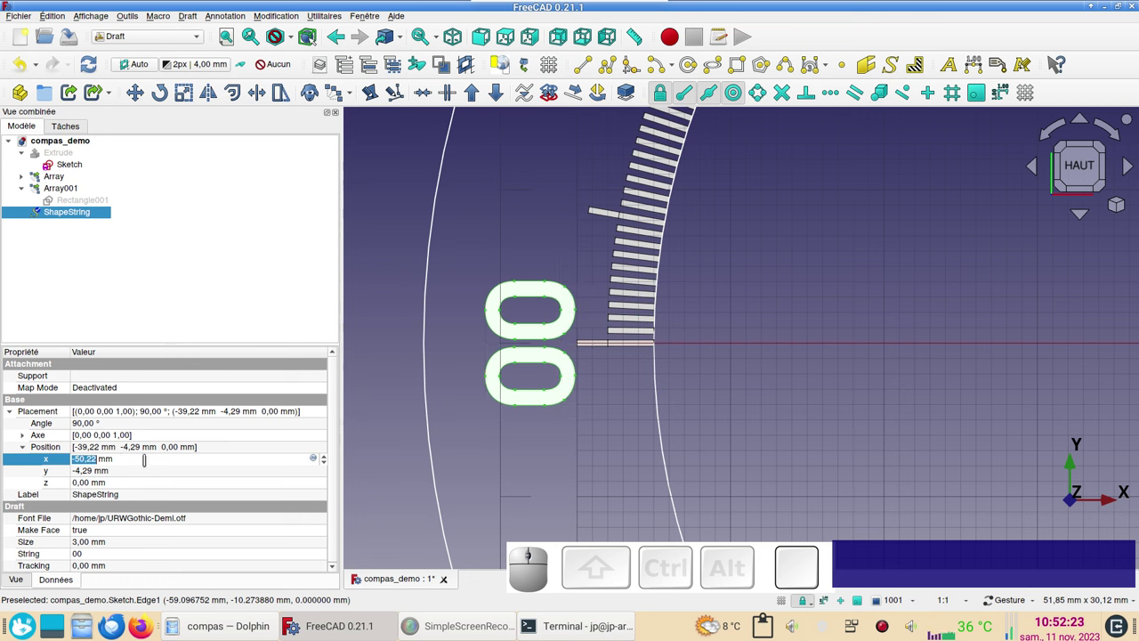
key("-")
key("KP_5")
key("KP_1")
Fit the whole dial in view and reselect the 00 label
scroll("down", 3)
right_click(932, 376)
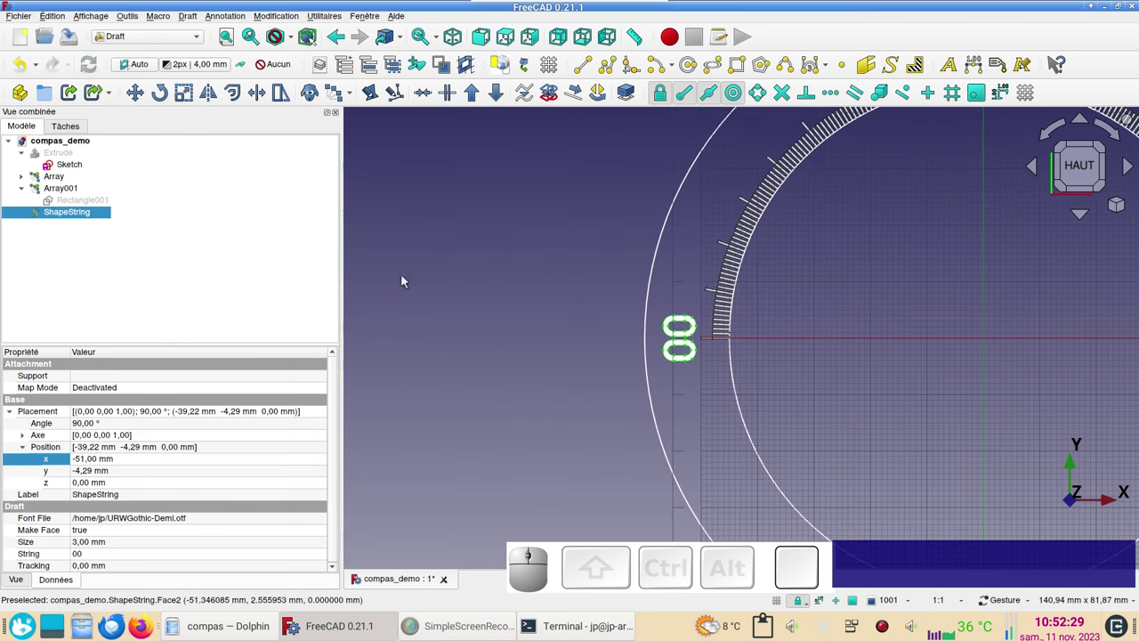
left_click(505, 306)
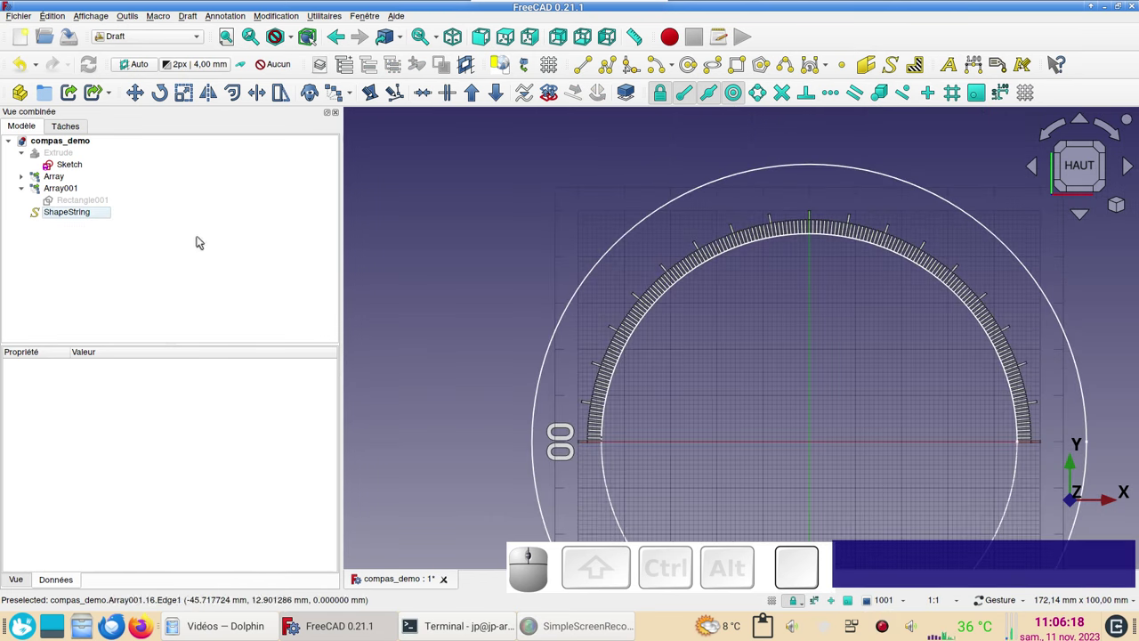
left_click(64, 216)
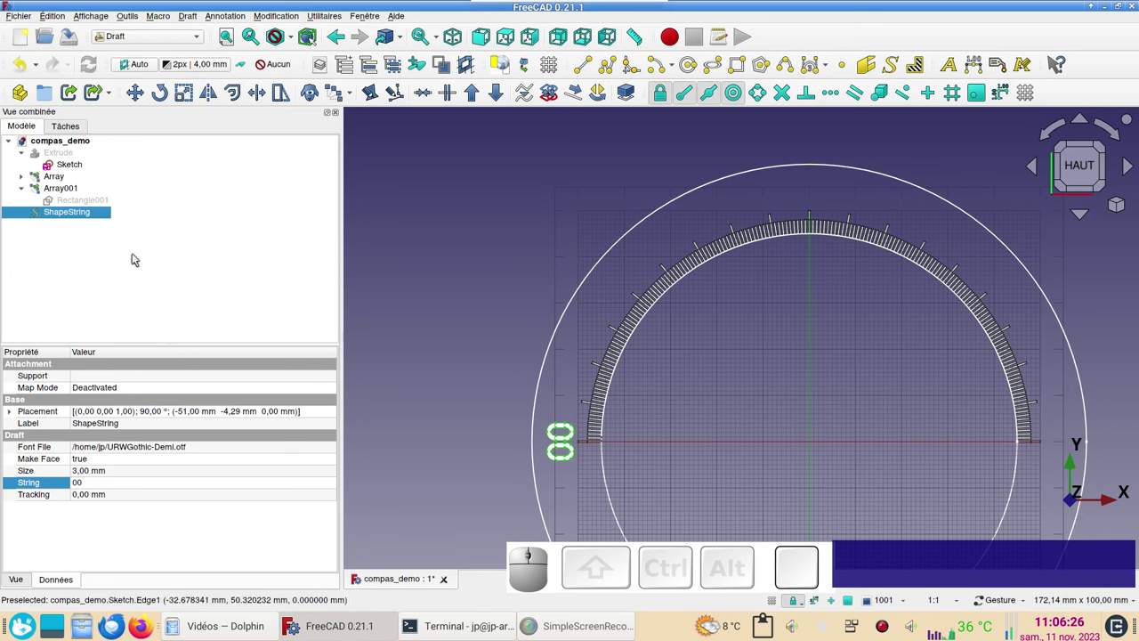
Copy the 00 ShapeString and paste three duplicates, ShapeString001–003
left_click(74, 215)
key("ctrl+c")
key("ctrl+v")
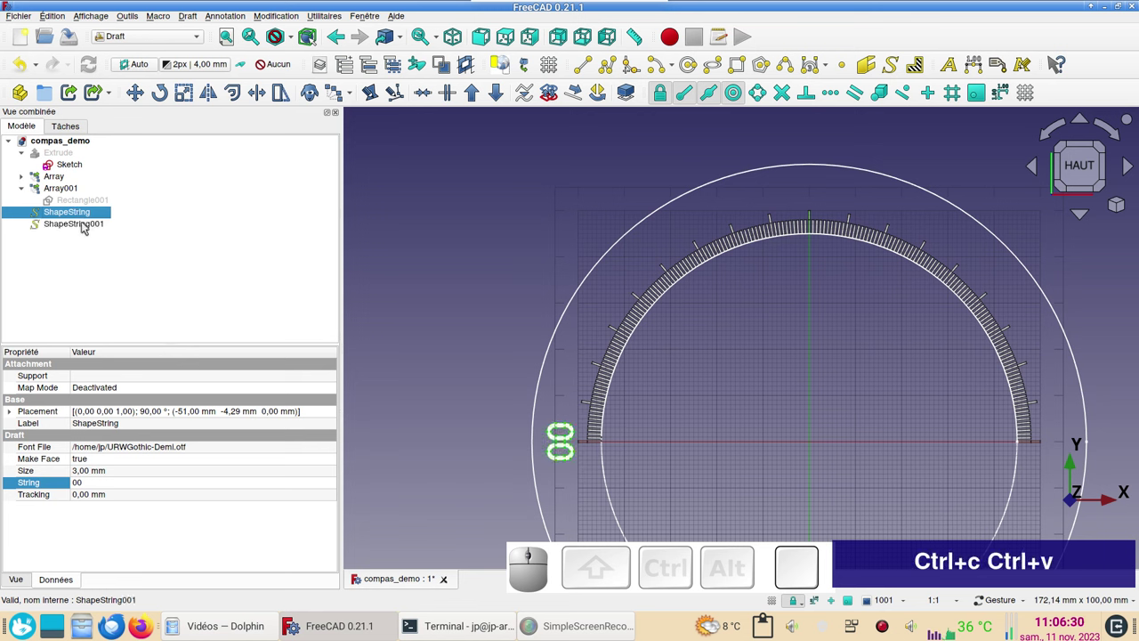
key("ctrl+v")
key("ctrl+v")
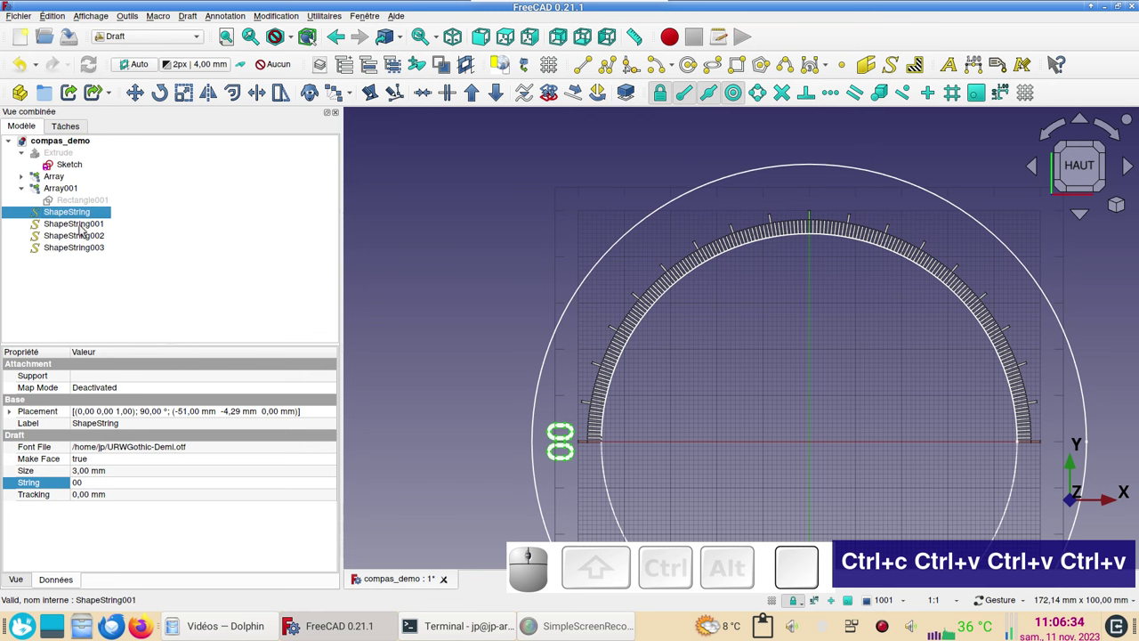
left_click(84, 229)
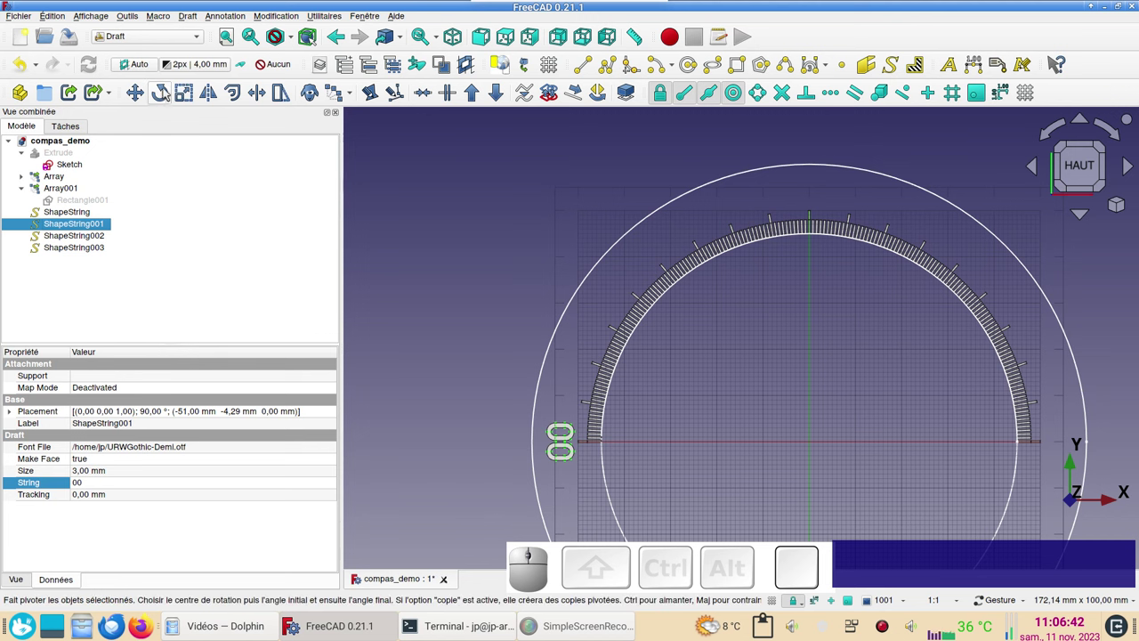
Rotate ShapeString001 about the dial centre by 30°
left_click(167, 93)
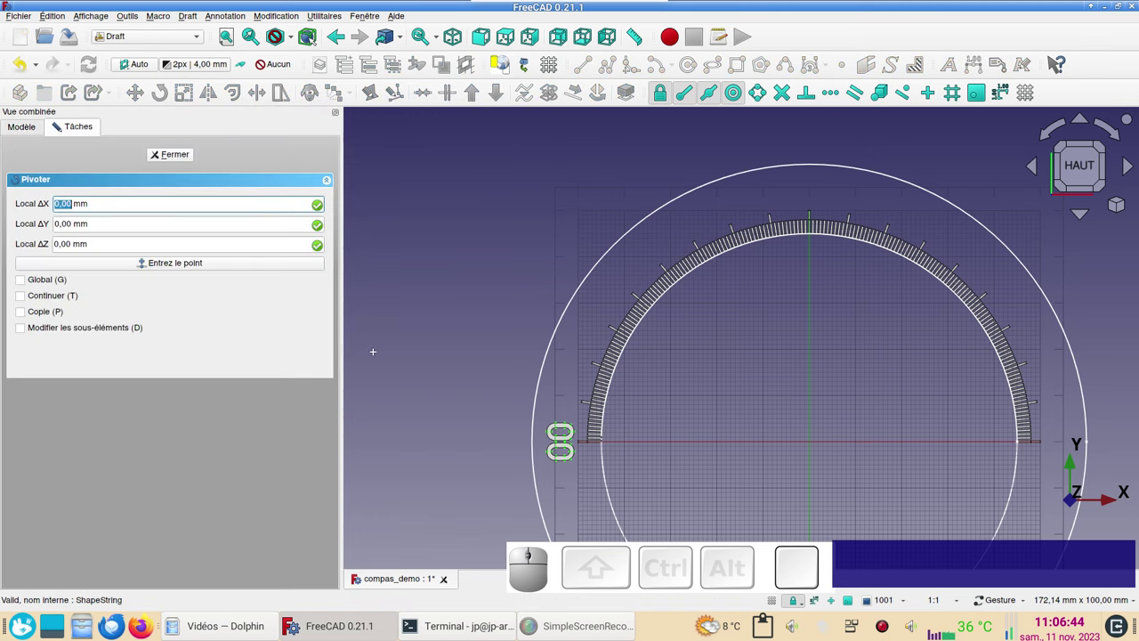
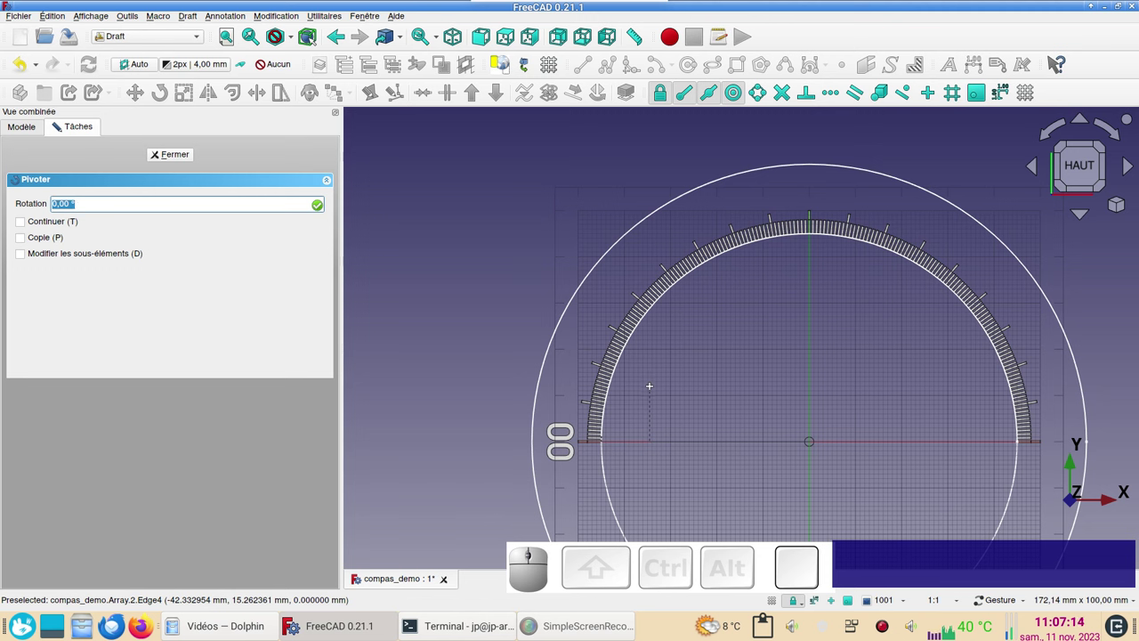
key("x")
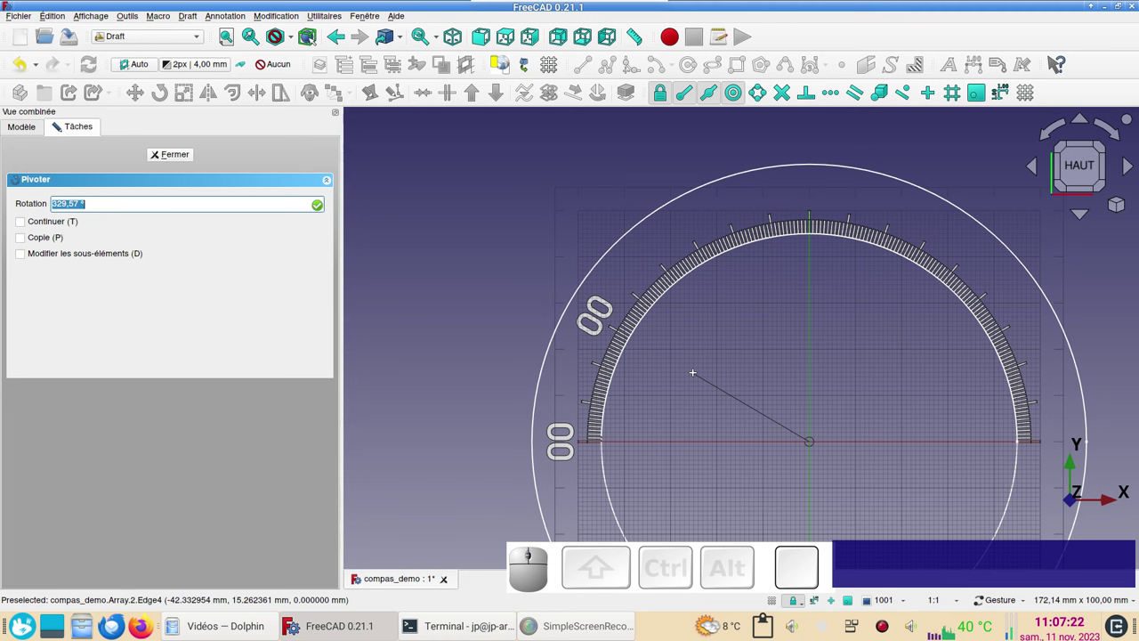
key("KP_3")
key("KP_3")
key("KP_0")
key("Return")
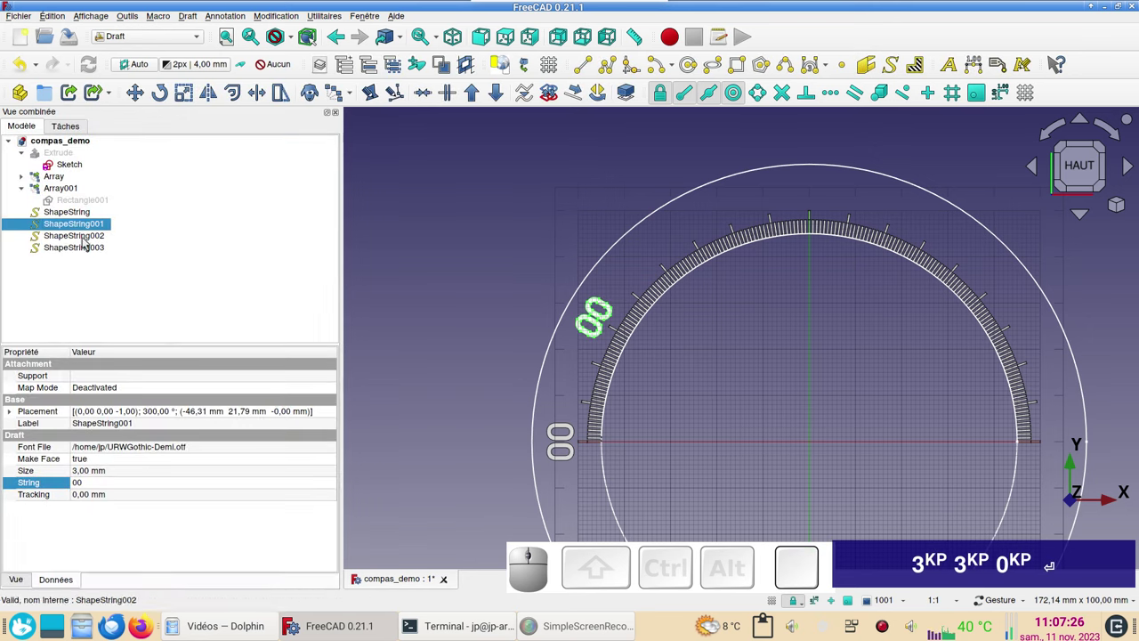
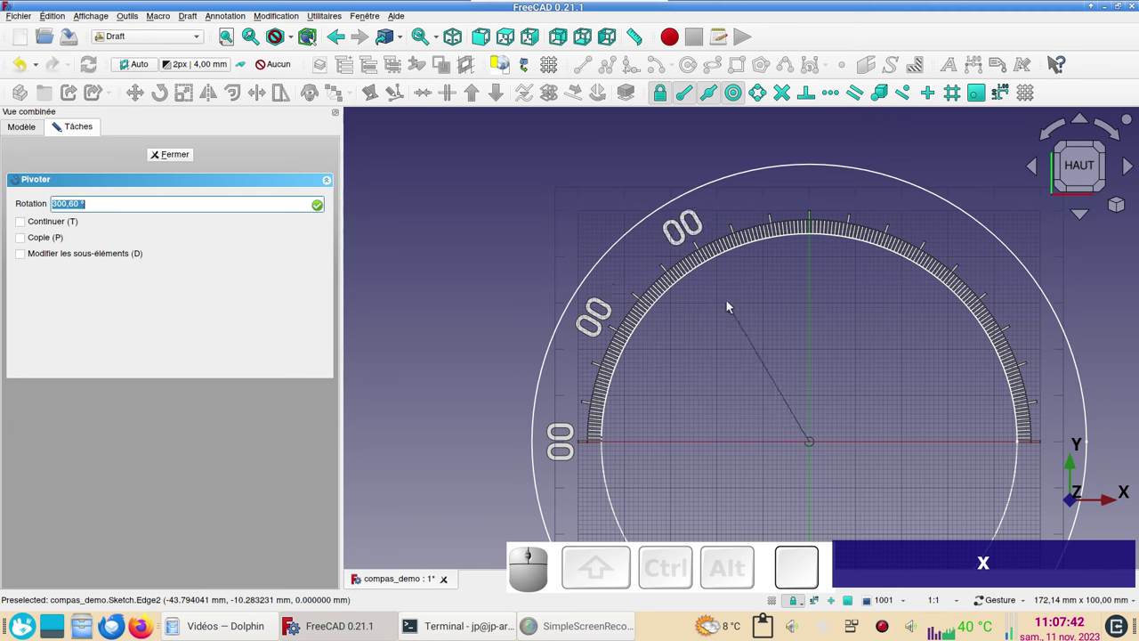
Rotate ShapeString002 about the dial centre by 60°
key("KP_3")
key("KP_0")
key("KP_0")
key("Return")
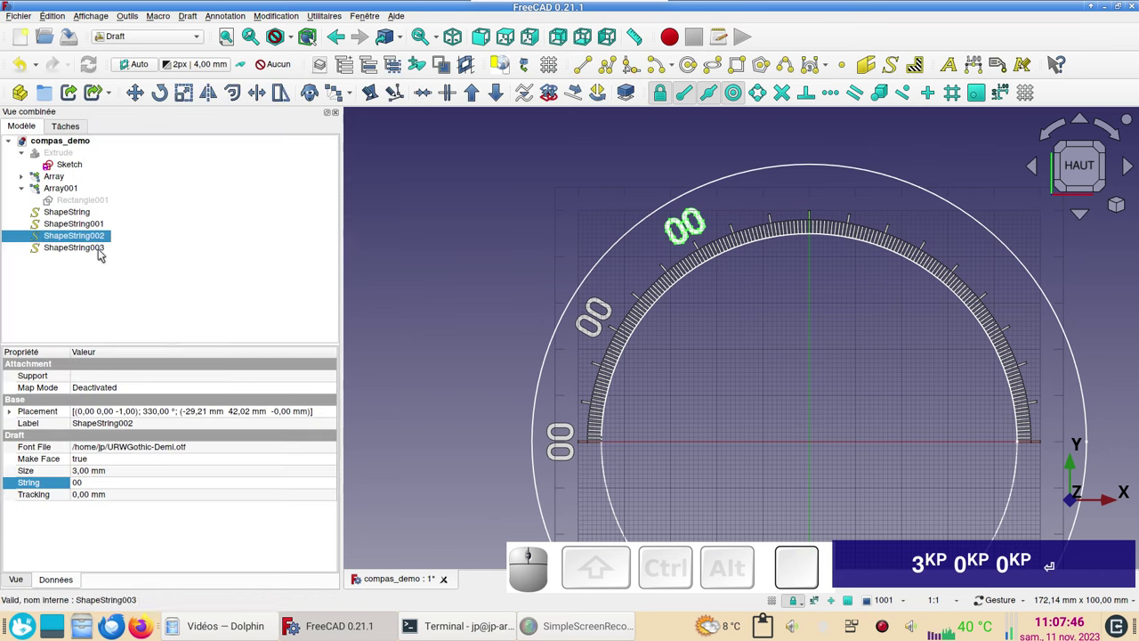
Rotate ShapeString003 about the dial centre by 90° to sit at the top
left_click(101, 252)
left_click(166, 97)
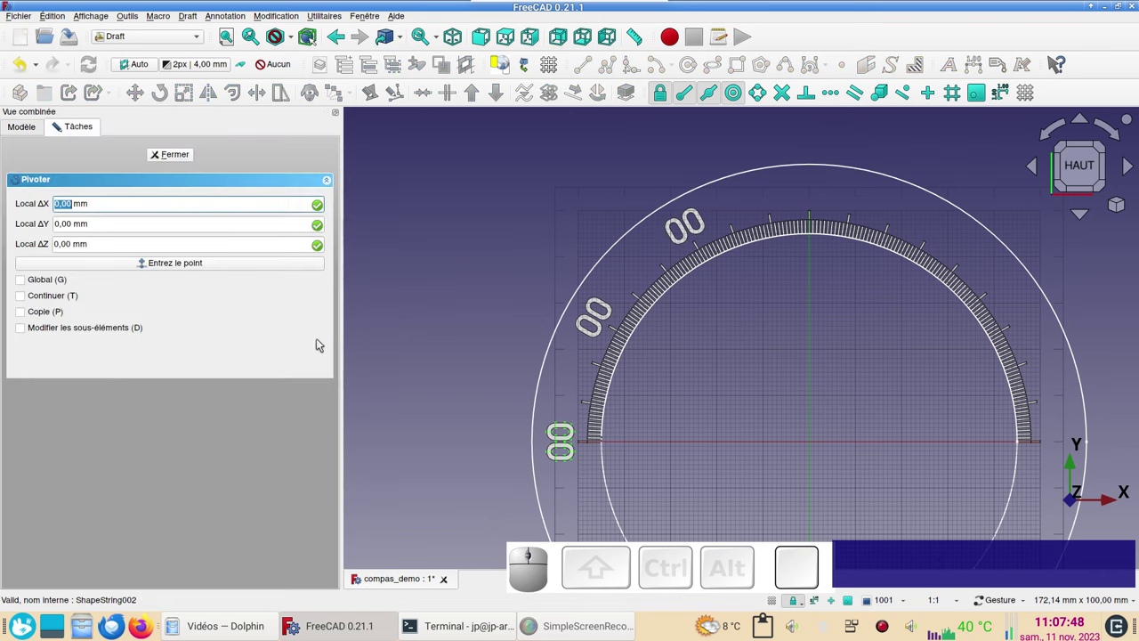
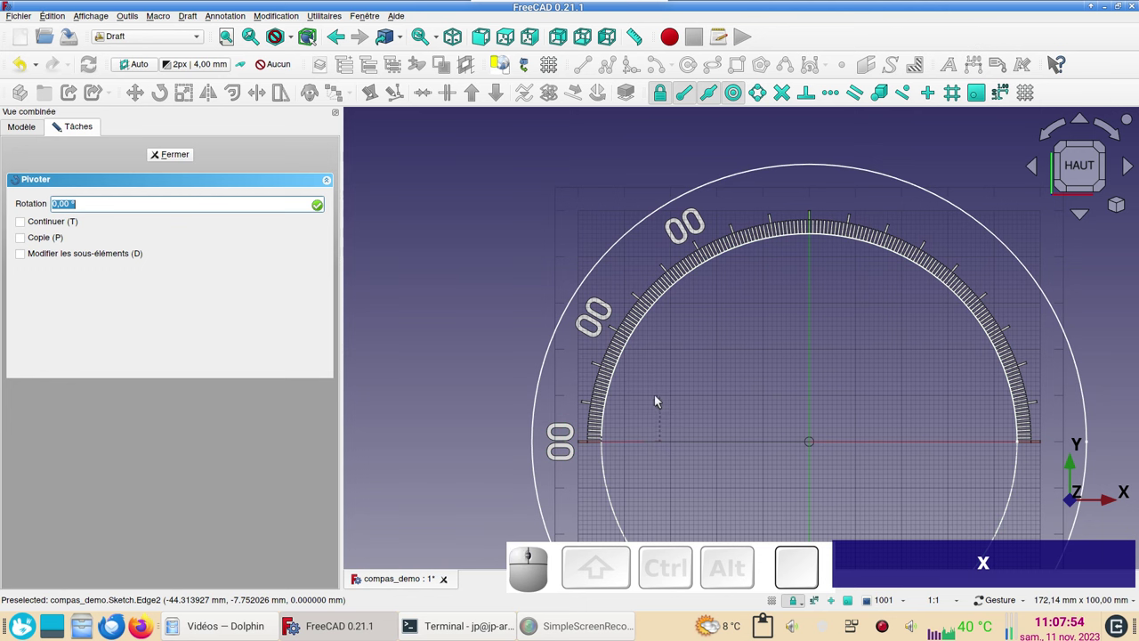
key("x")
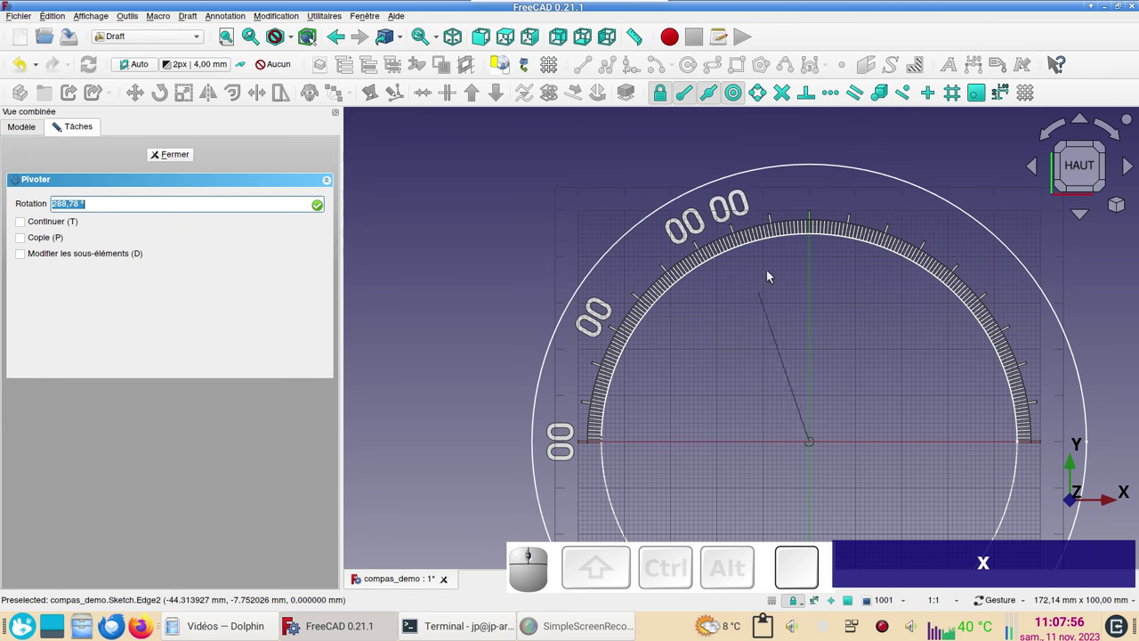
key("KP_2")
key("KP_7")
key("KP_0")
key("KP_Enter")
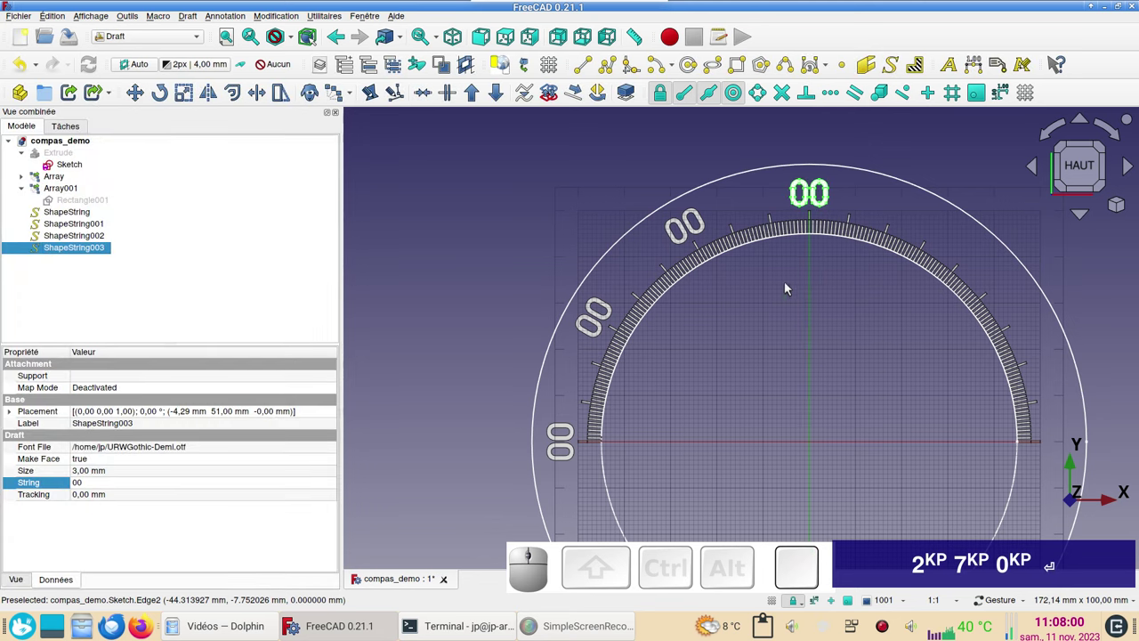
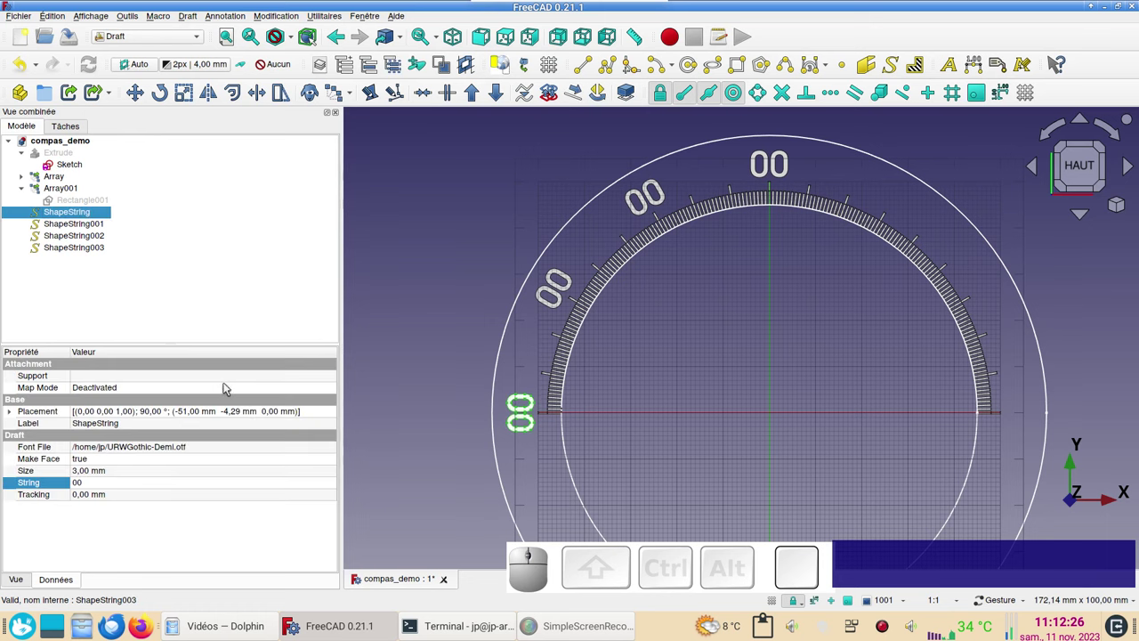
Paste another label copy, ShapeString004, and change its text to 000
key("c")
key("ctrl+v")
left_click(51, 262)
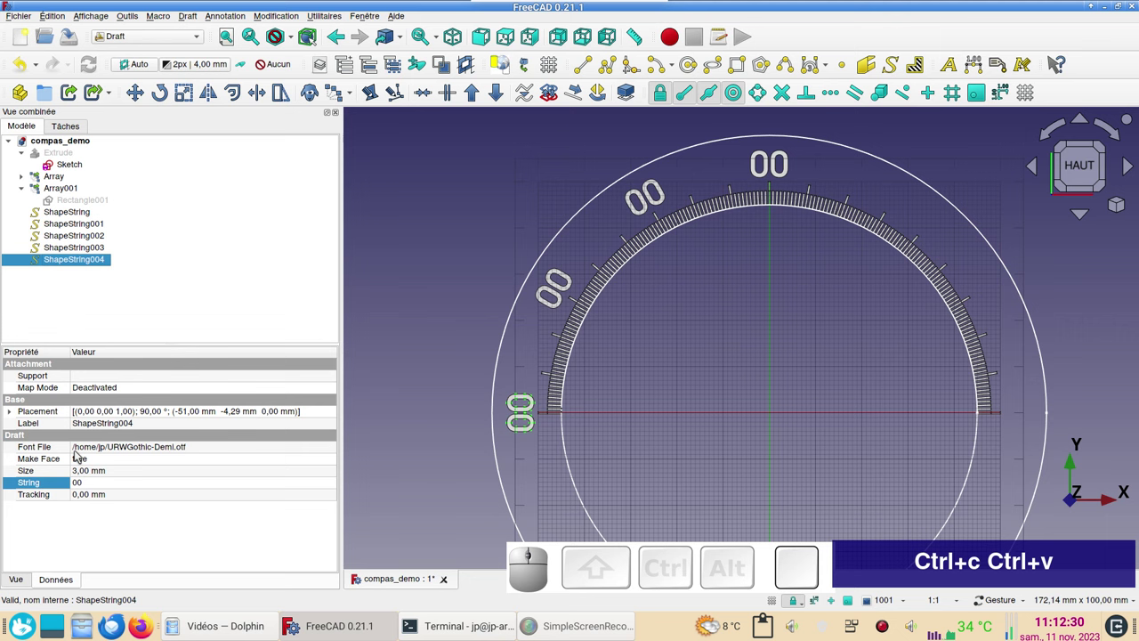
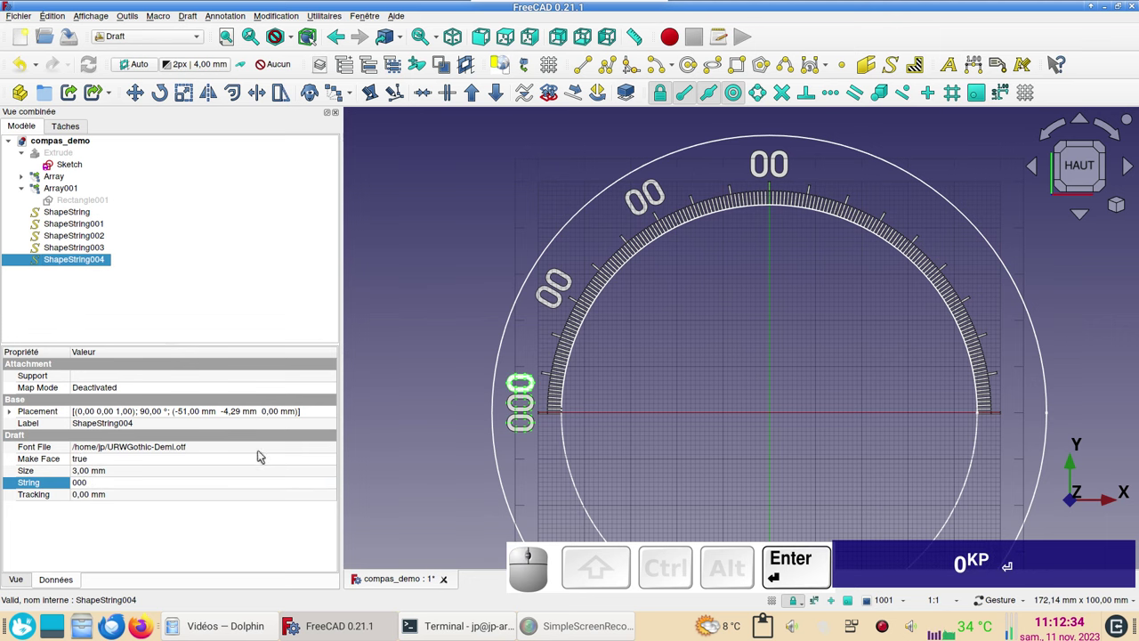
scroll("up", 3)
right_click(570, 428)
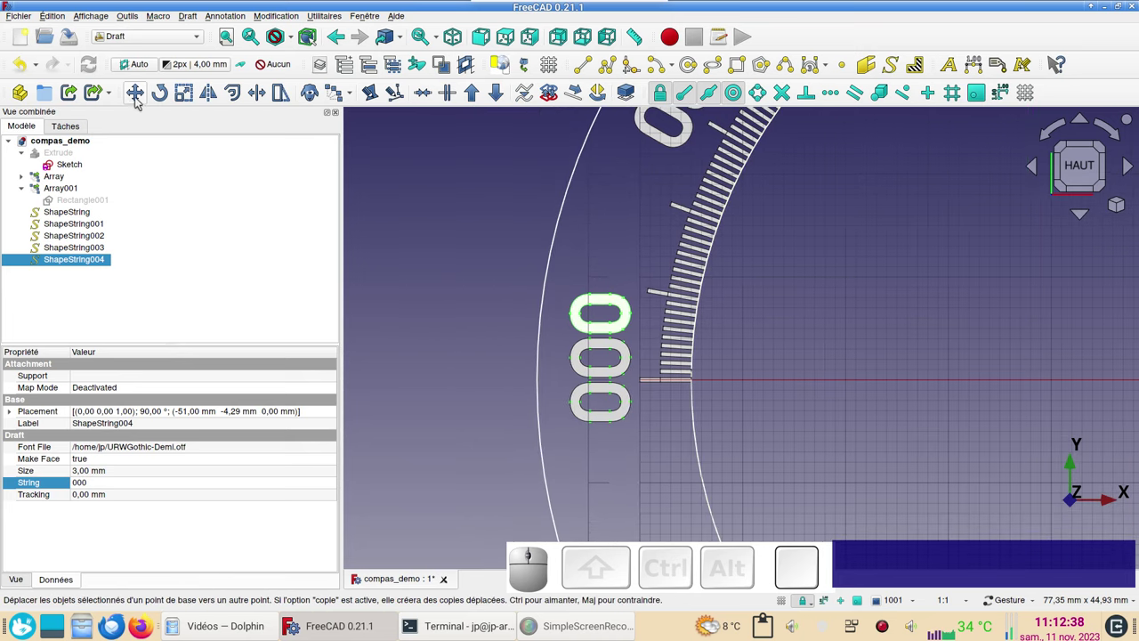
Move the 000 label vertically (Y-constrained) to y -6.44 mm at the scale's left end
left_click(147, 102)
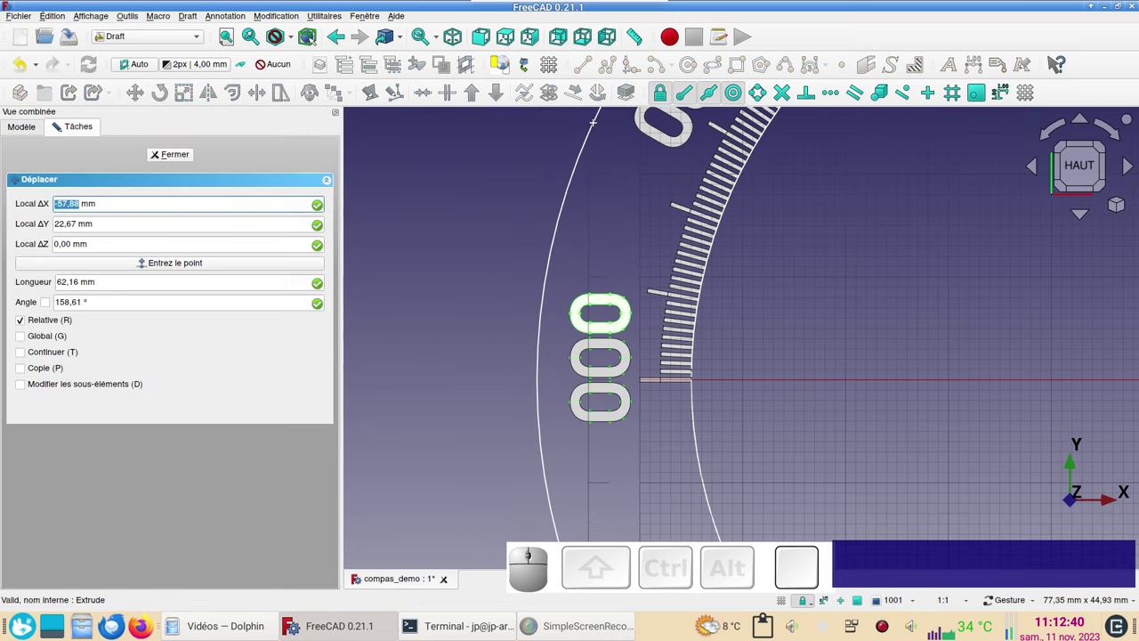
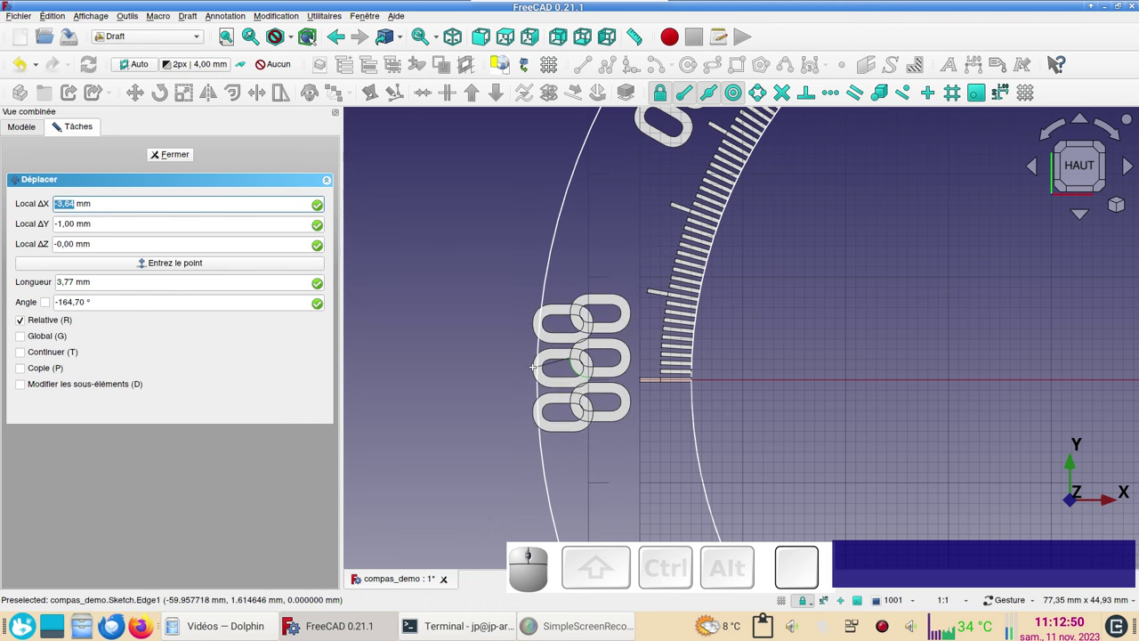
key("y")
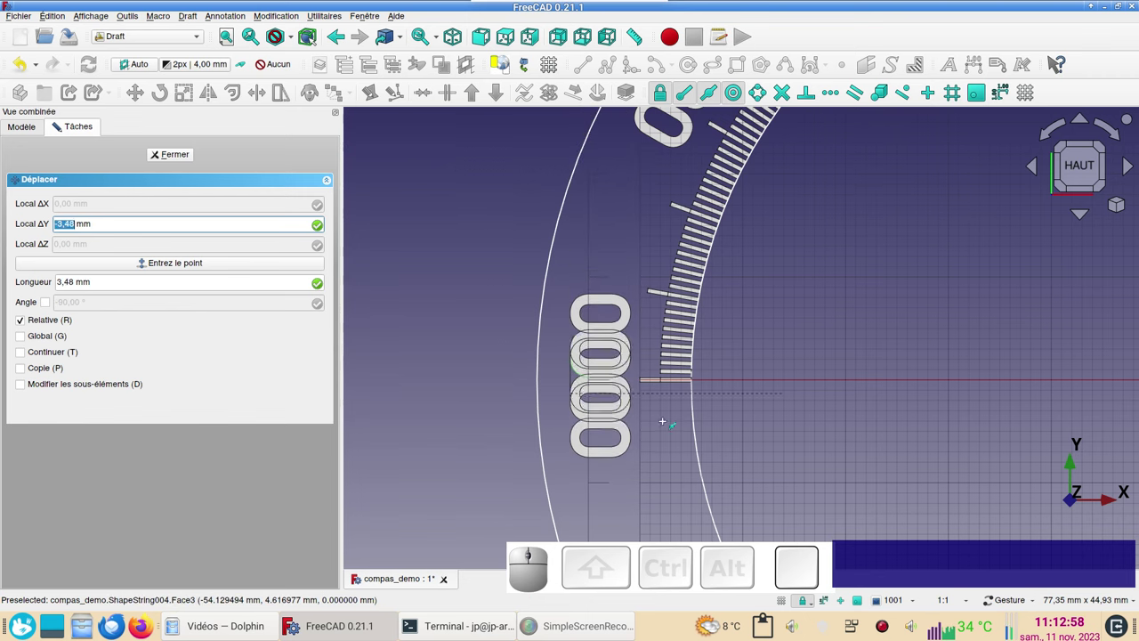
scroll("up", 3)
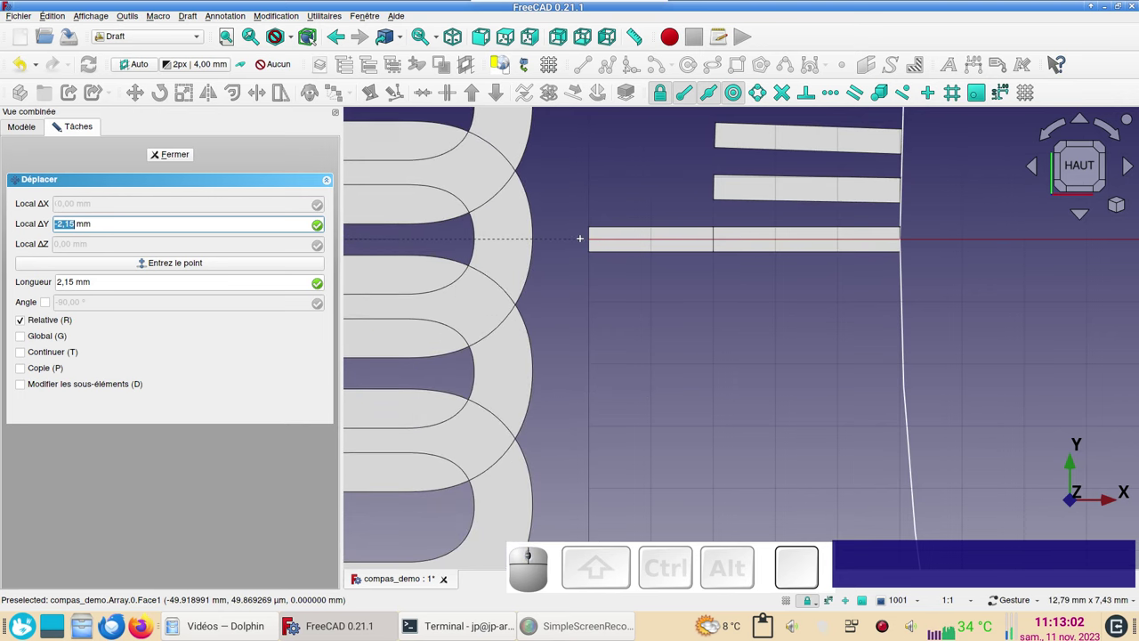
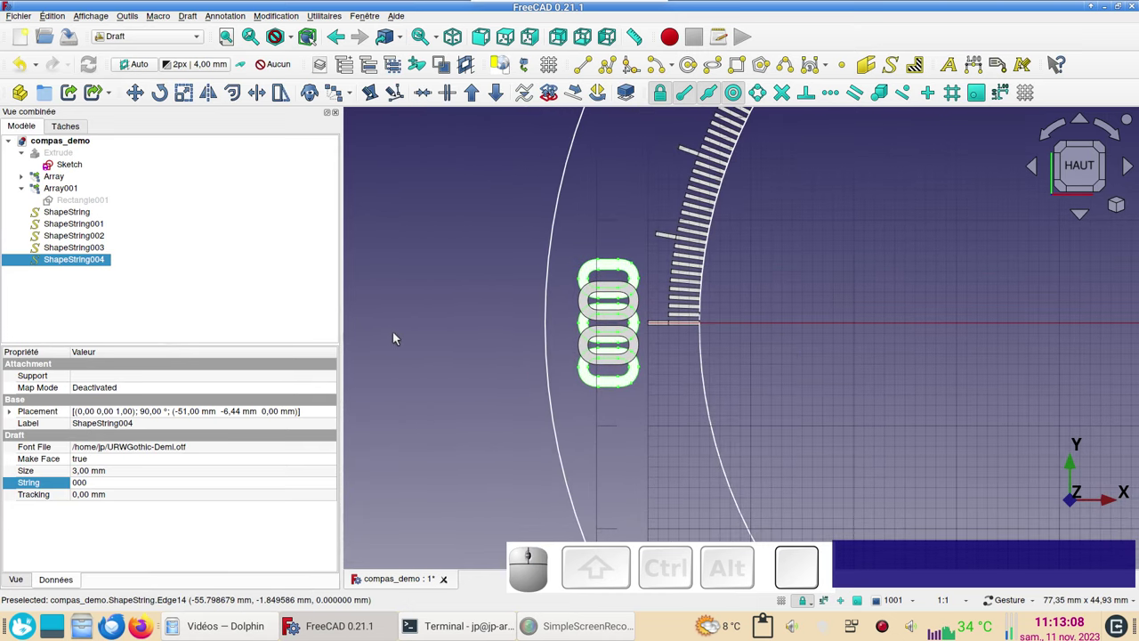
scroll("down", 3)
left_click_drag(735, 317, 680, 354)
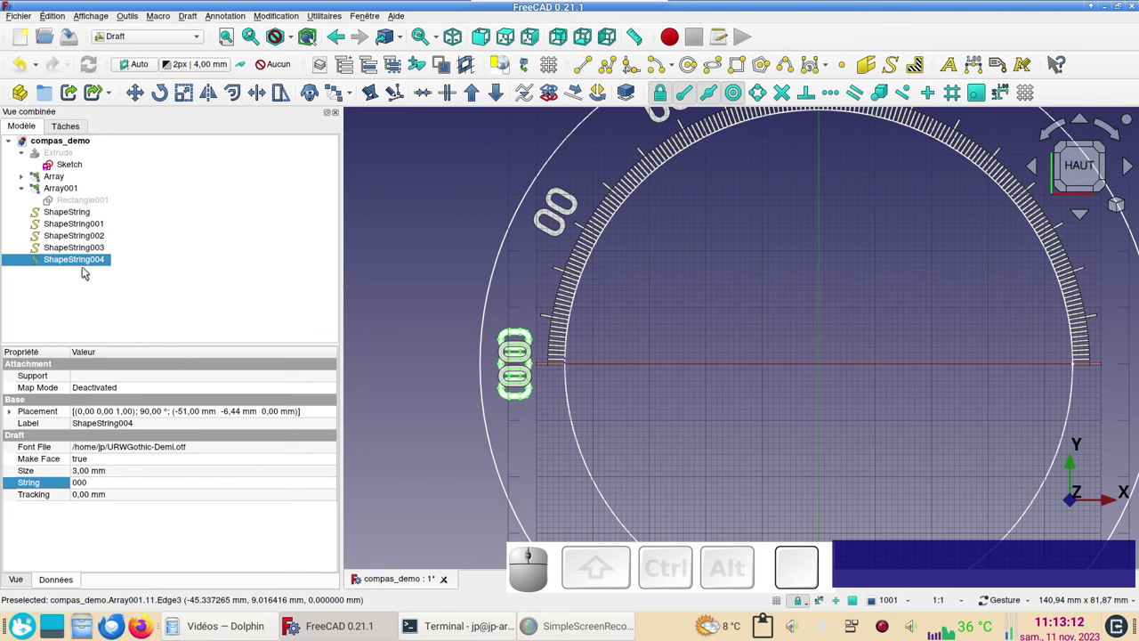
Copy ShapeString004 and paste two 000 duplicates
left_click(87, 264)
key("c")
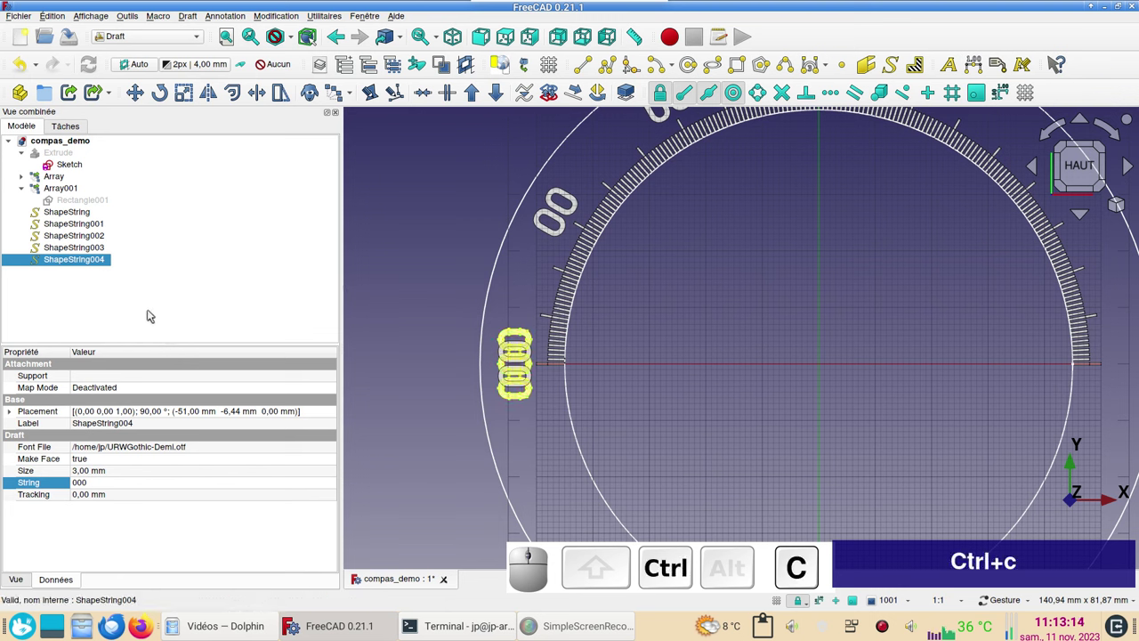
key("ctrl+v")
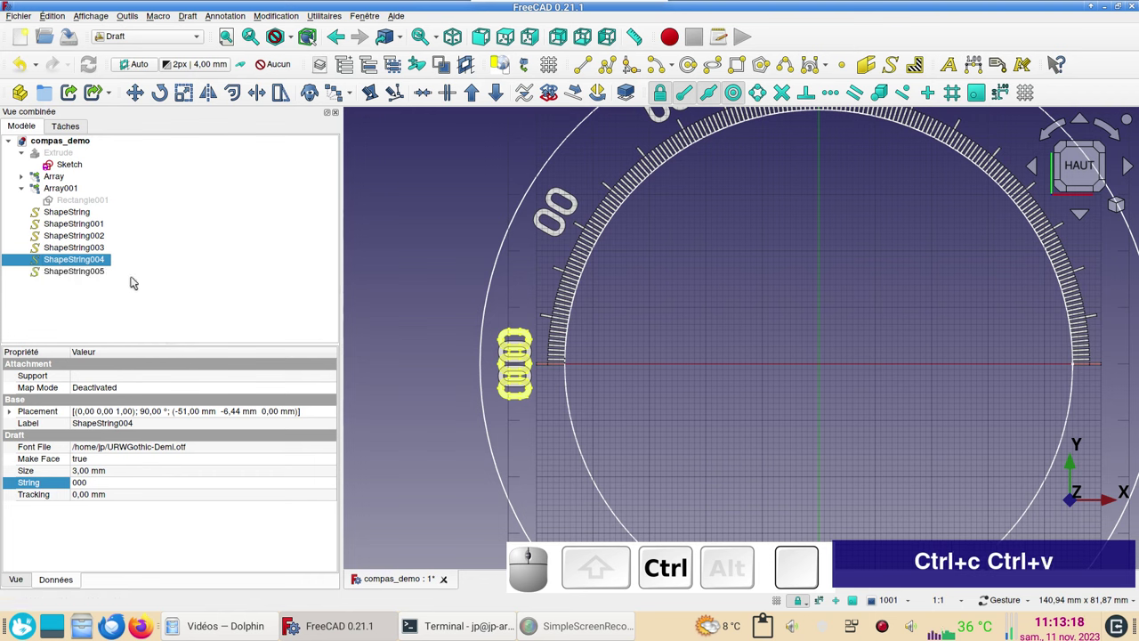
key("ctrl+v")
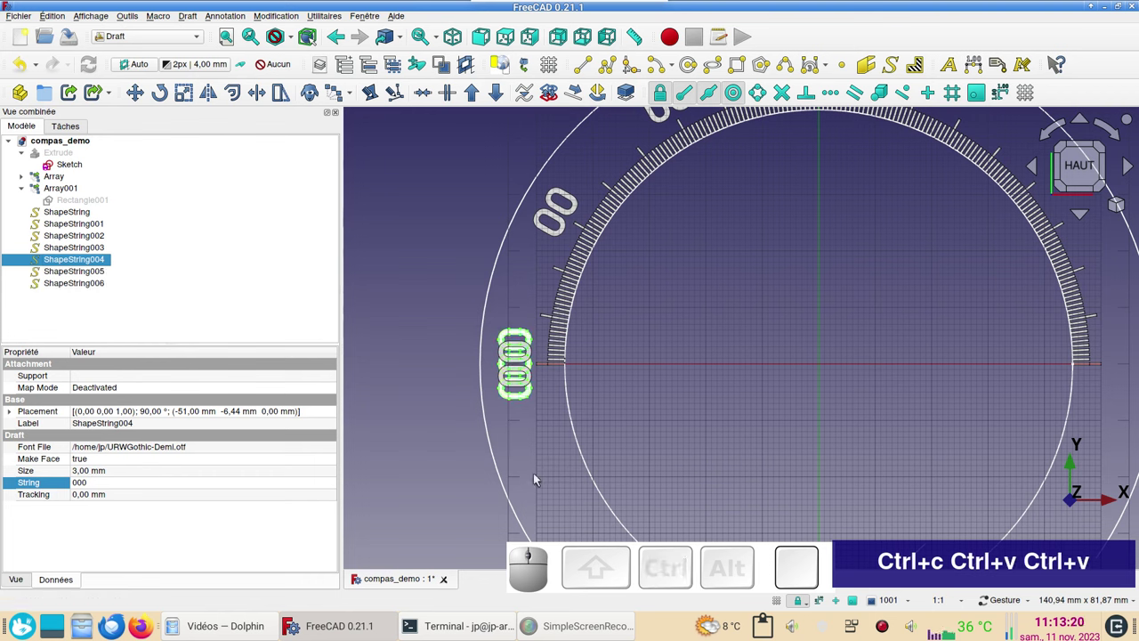
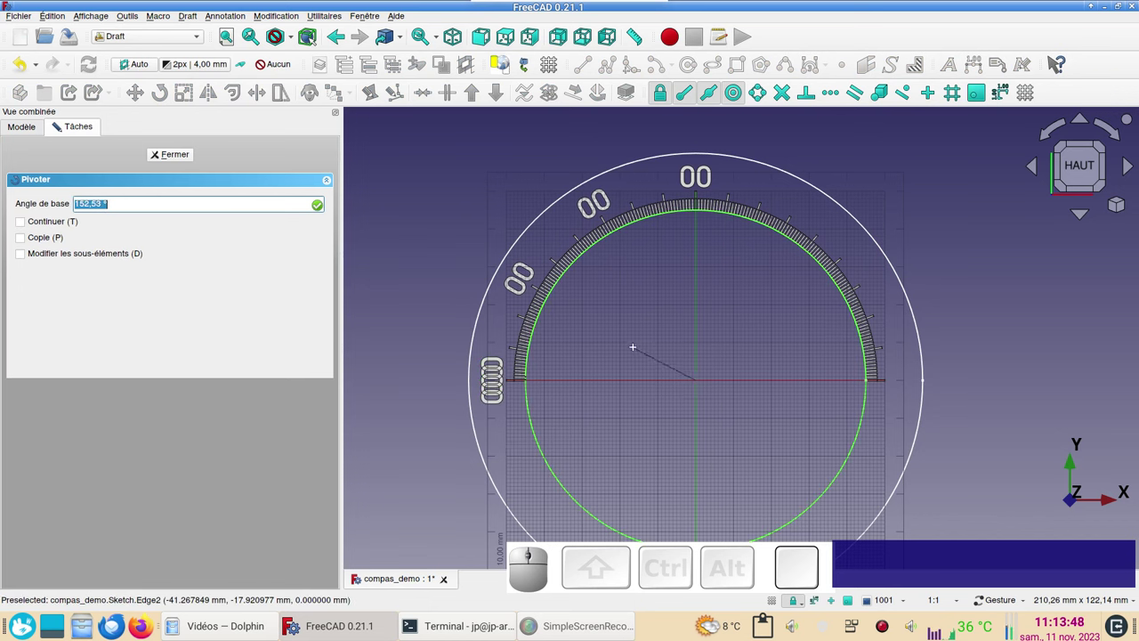
Rotate the first 000 label about the dial centre to the 120° position
type("x")
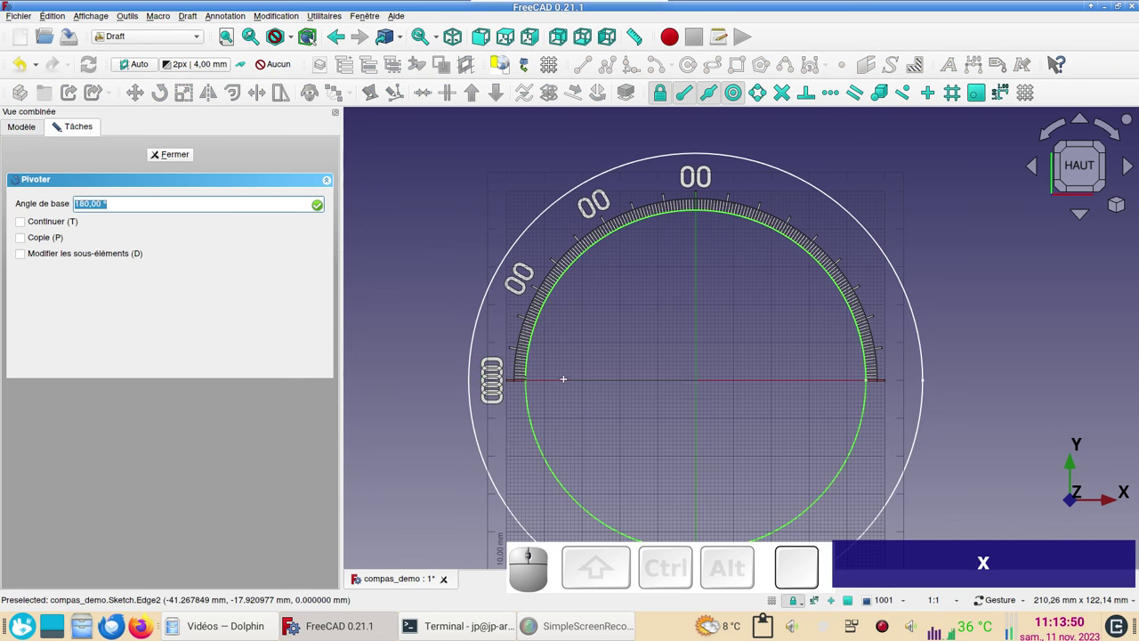
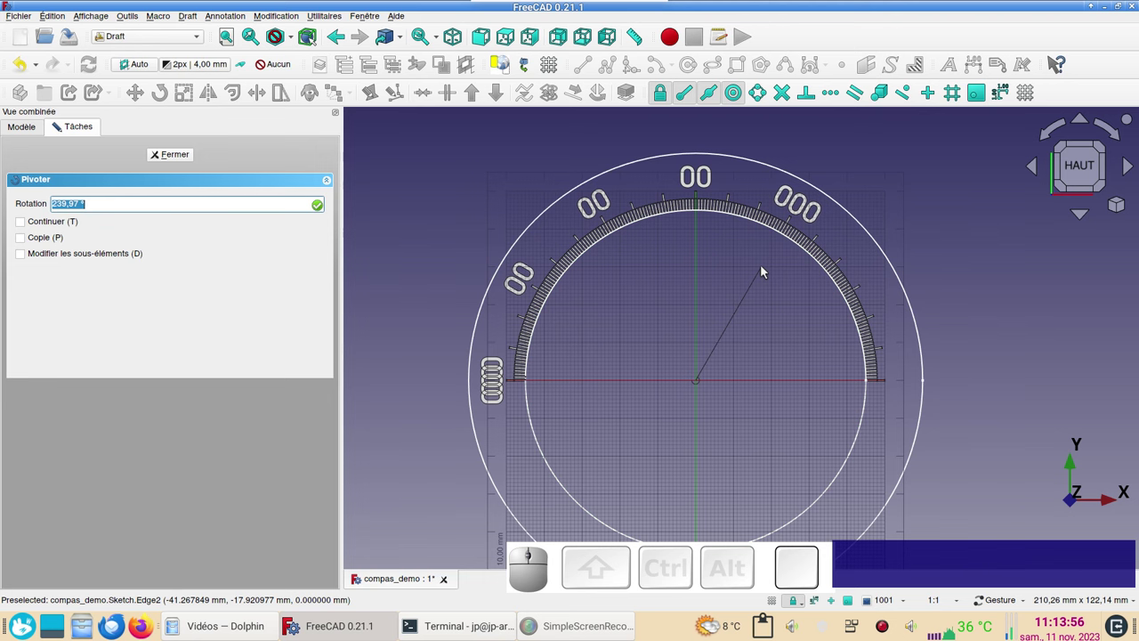
key("KP_2")
key("KP_4")
key("KP_0")
key("Return")
Rotate the second 000 copy about the dial centre to the 150° position
left_click(92, 275)
left_click(164, 92)
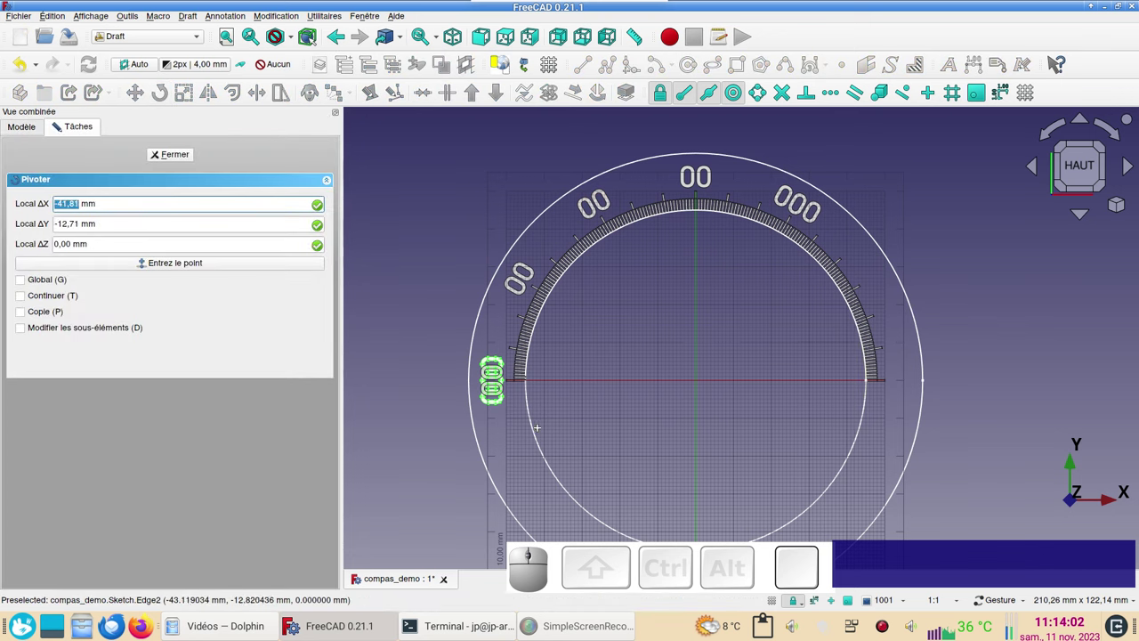
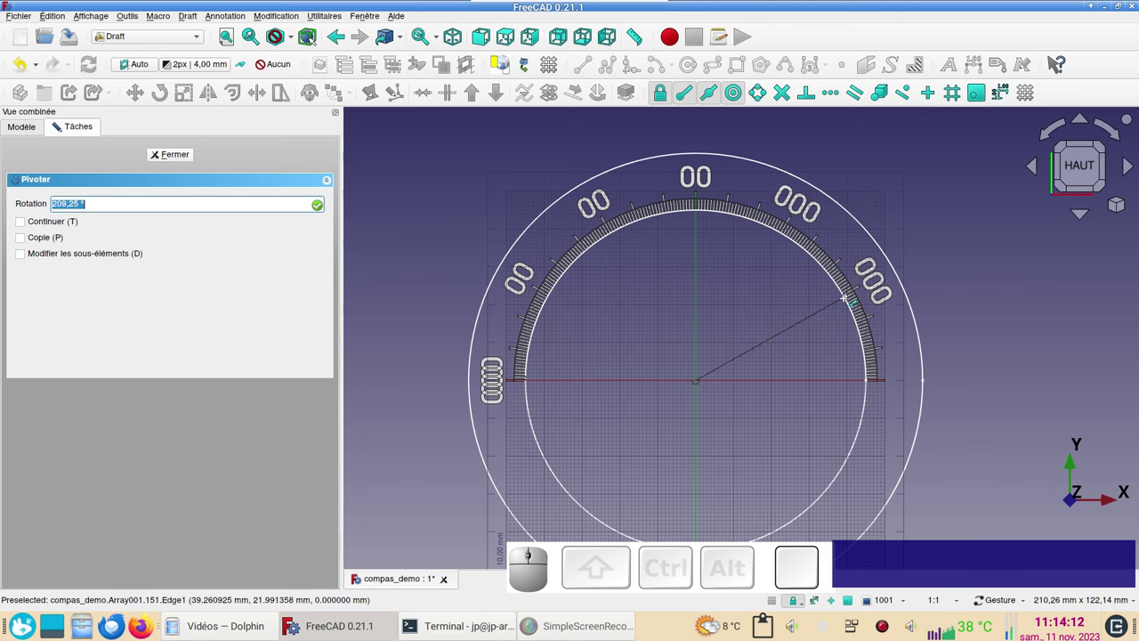
key("KP_2")
key("KP_1")
key("KP_0")
key("Return")
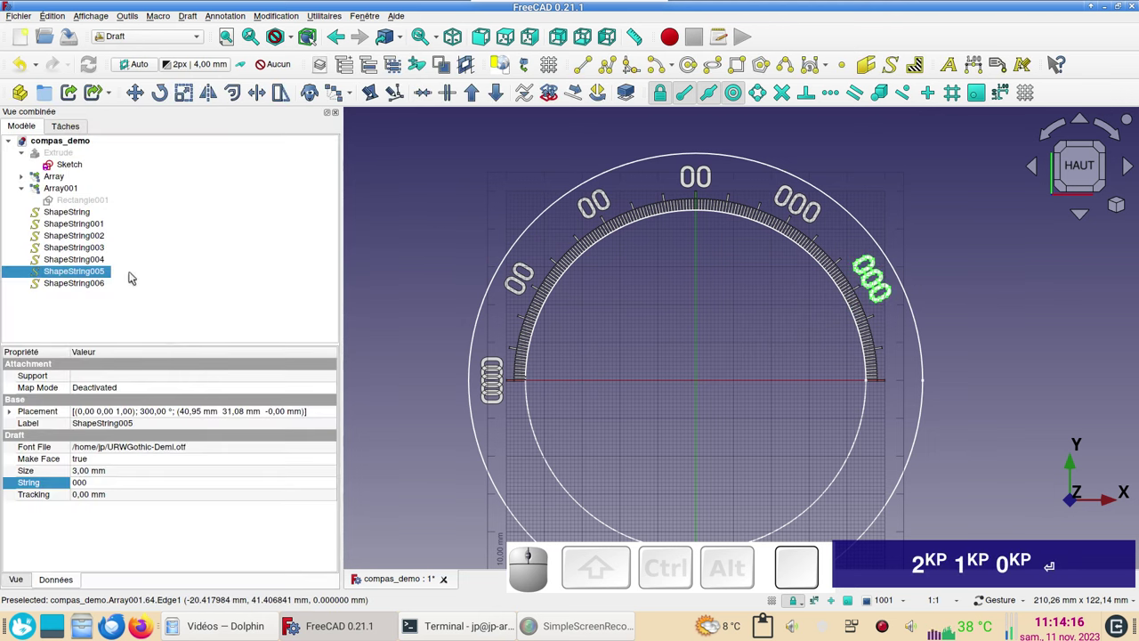
Rotate the last 000 copy 180° to the scale's right end
left_click(89, 287)
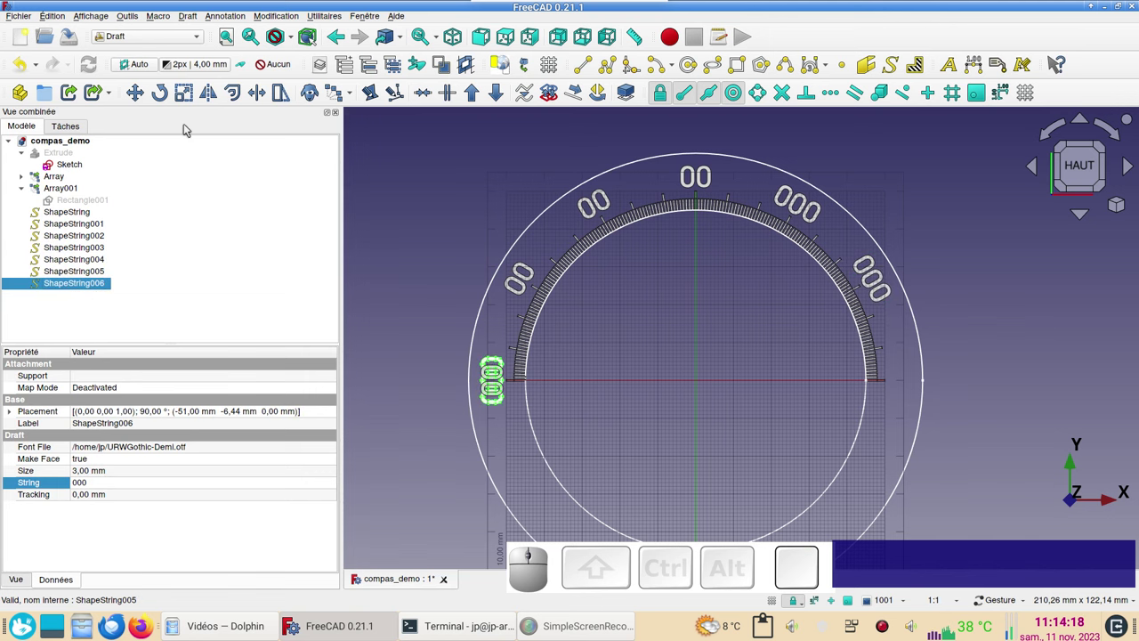
left_click(164, 97)
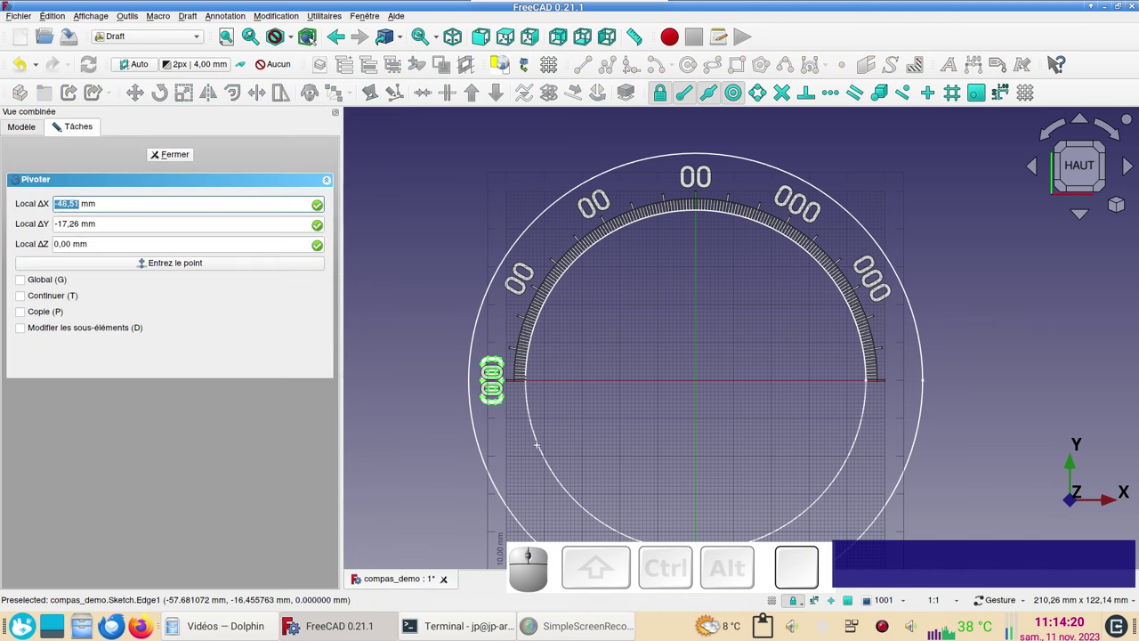
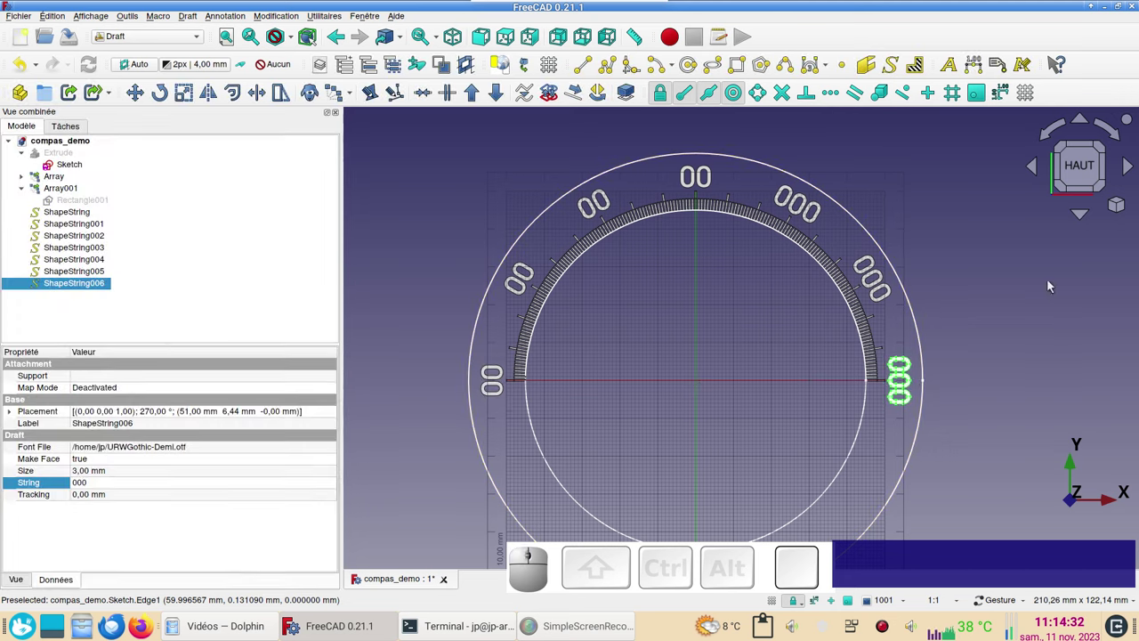
left_click(756, 296)
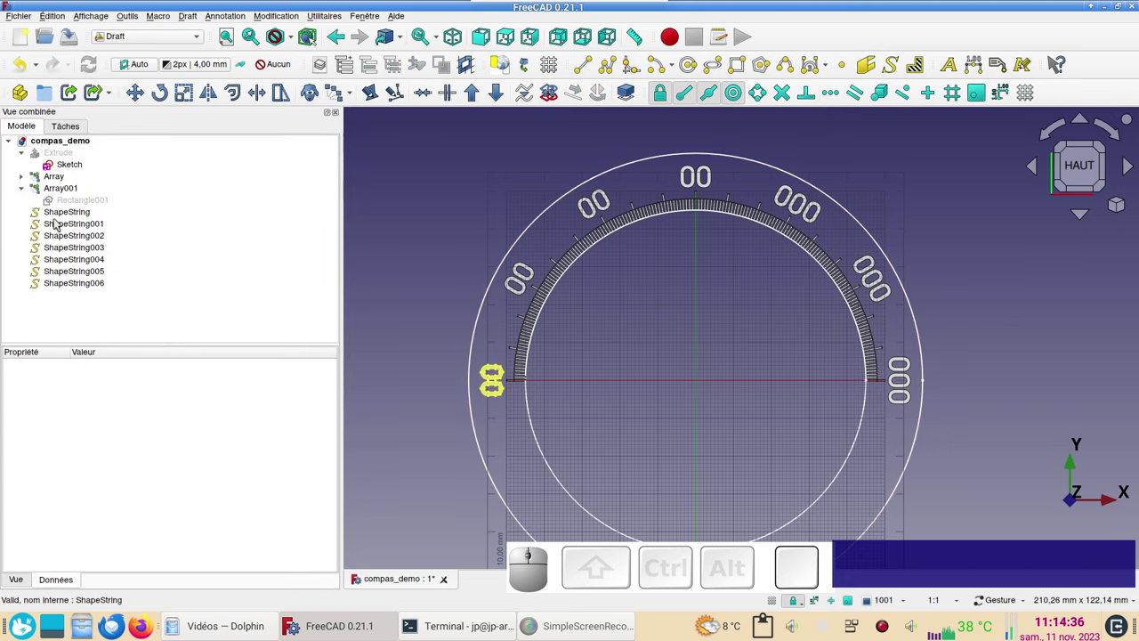
Set the left-half ShapeString labels to read 30, 60 and 90 via their String property
left_click(68, 228)
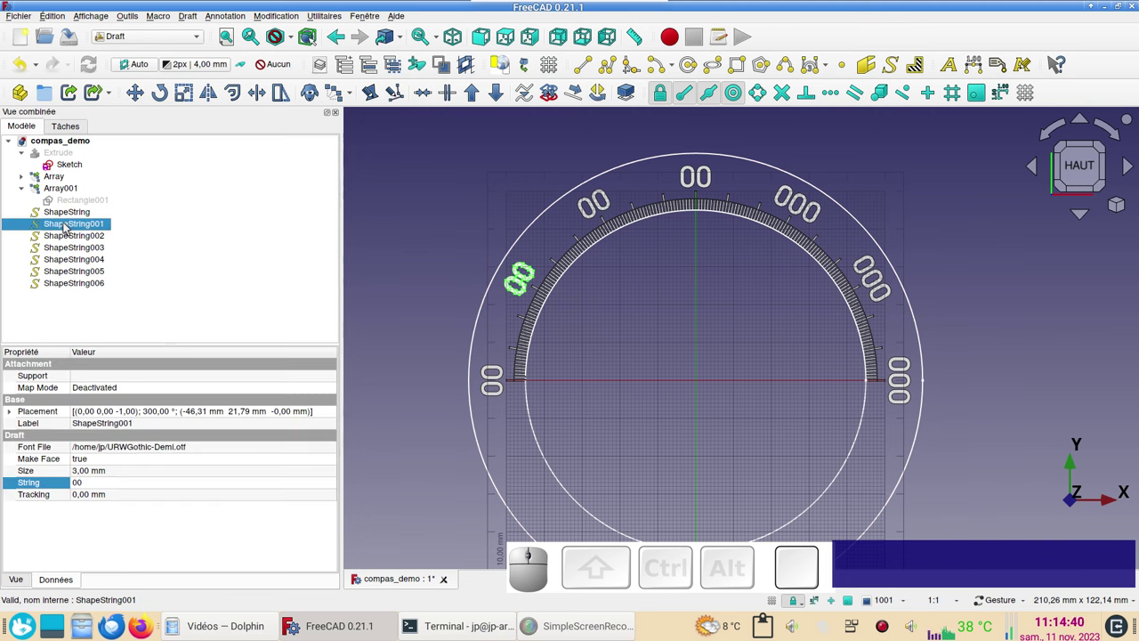
left_click(142, 483)
key("KP_3")
key("KP_0")
left_click(92, 241)
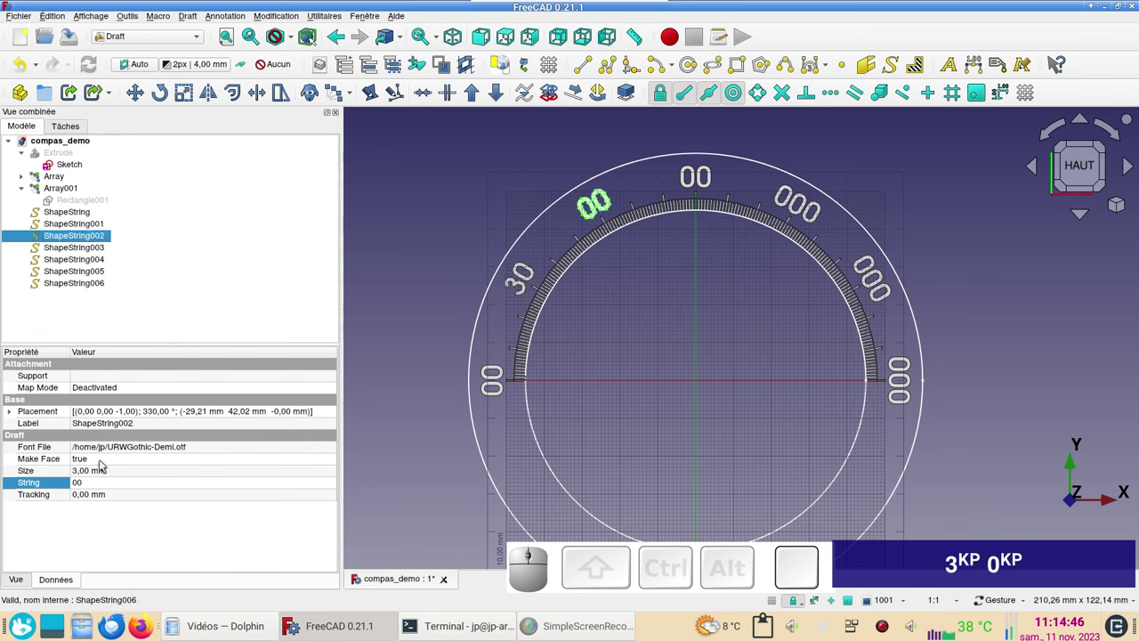
left_click(123, 486)
key("KP_6")
key("KP_0")
key("Return")
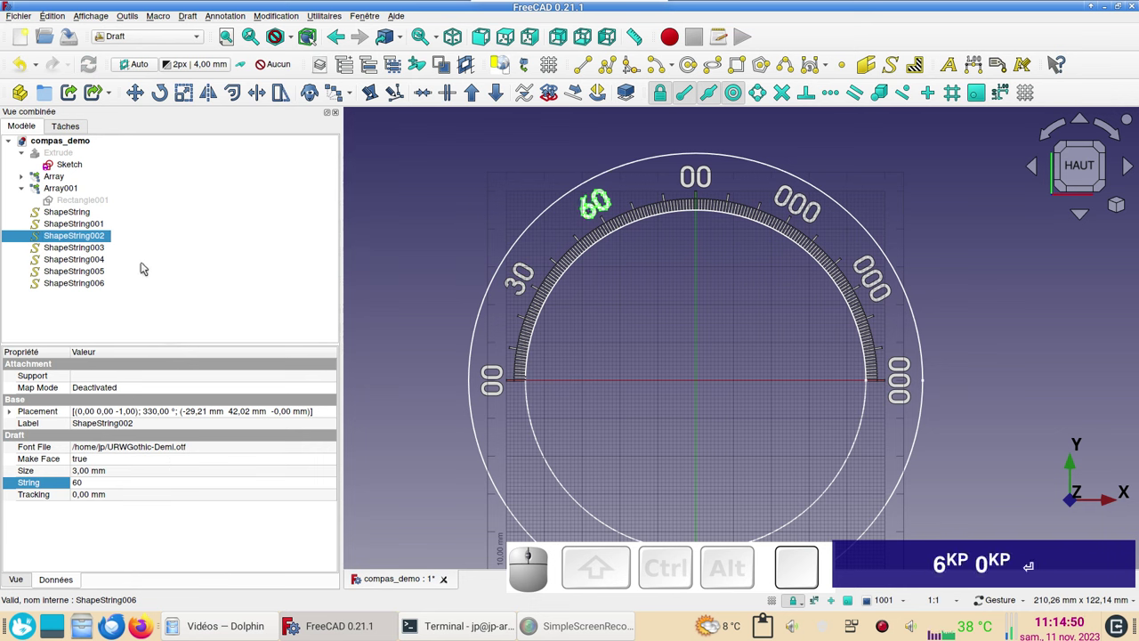
left_click(99, 252)
left_click(104, 486)
key("KP_9")
key("KP_0")
key("Return")
Set the right-half ShapeString labels to read 120, 150 and 180
left_click(104, 261)
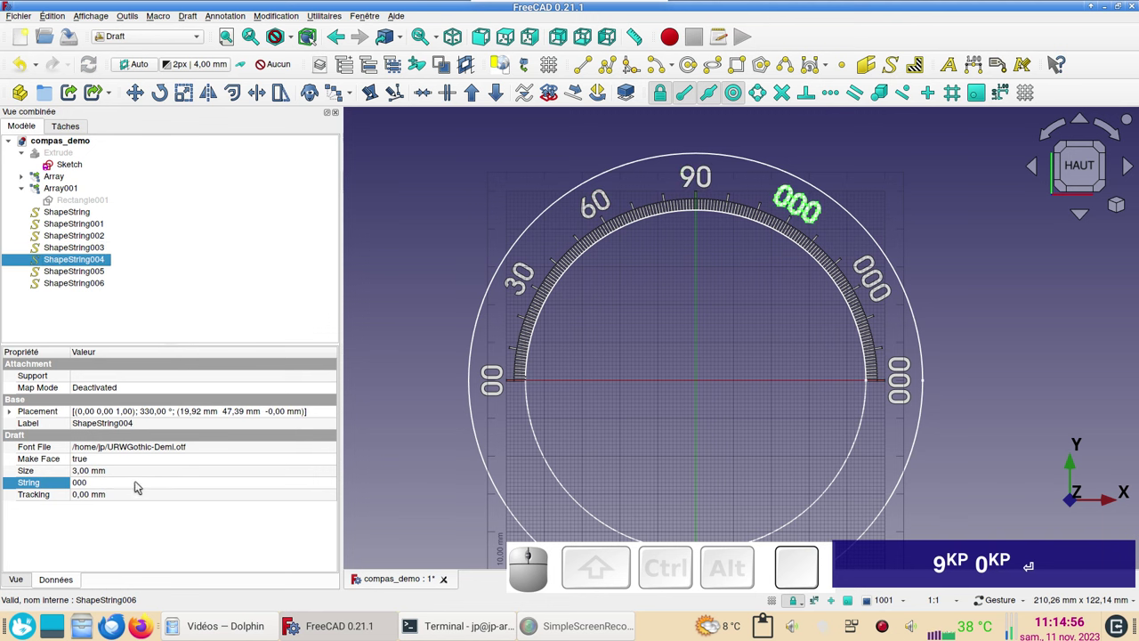
left_click(136, 484)
key("KP_1")
key("KP_2")
key("KP_2")
key("Return")
key("KP_0")
left_click(103, 274)
left_click(111, 489)
key("KP_1")
key("KP_5")
key("KP_5")
key("KP_0")
left_click(73, 283)
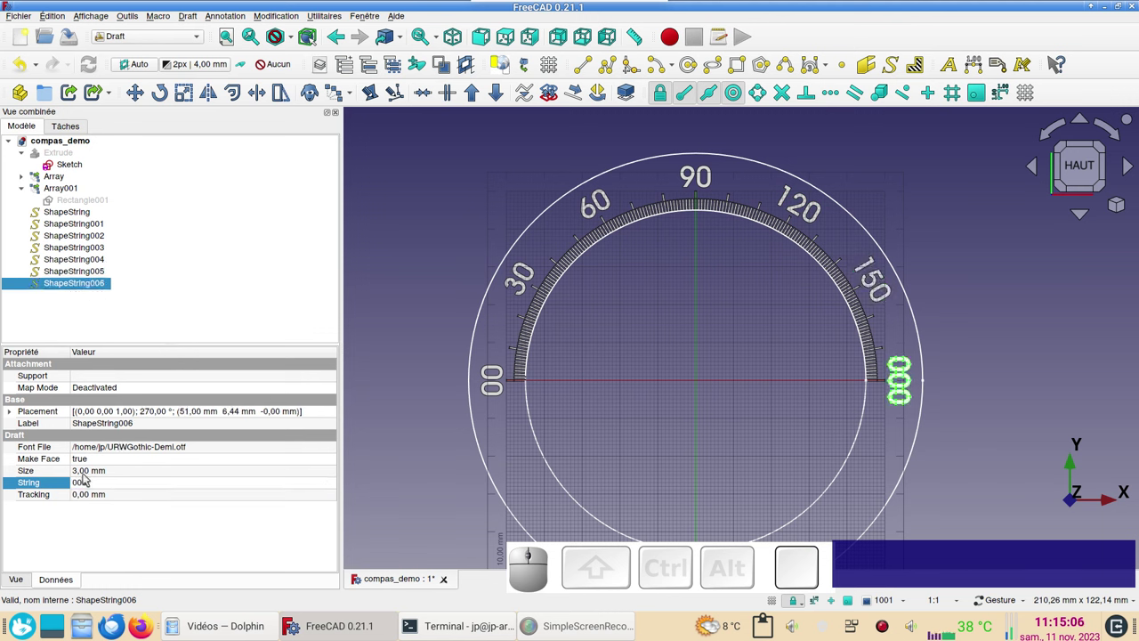
left_click(104, 486)
key("KP_1")
key("KP_8")
key("KP_0")
key("Return")
key("KP_1")
key("KP_8")
key("KP_0")
key("Return")
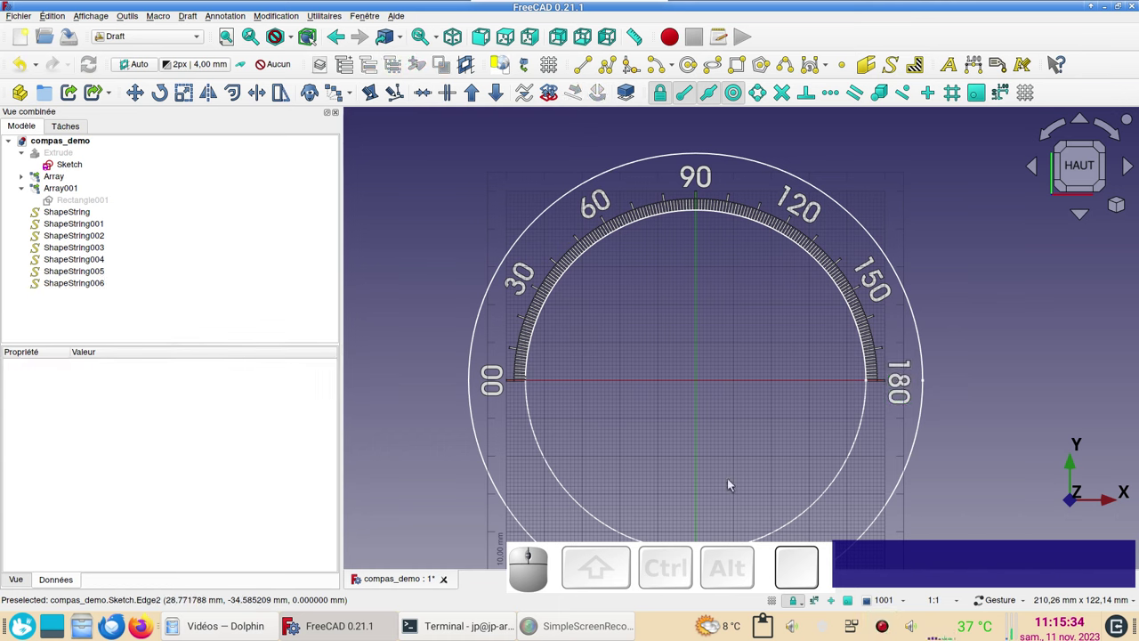
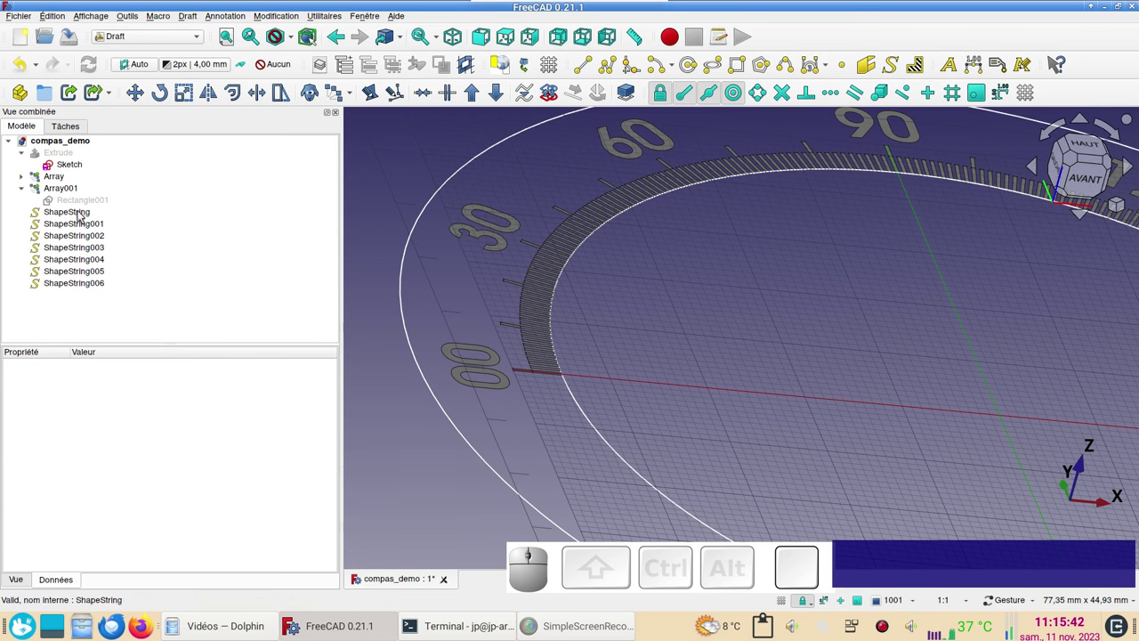
In the Part workbench, make a compound of ShapeString through ShapeString006
left_click(147, 38)
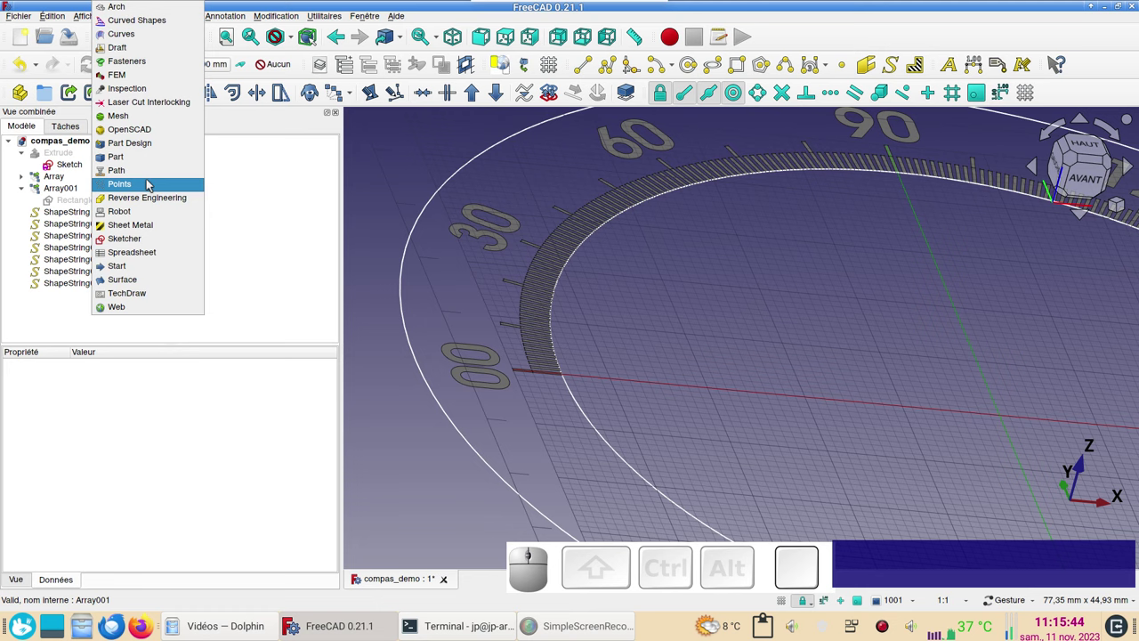
left_click(150, 159)
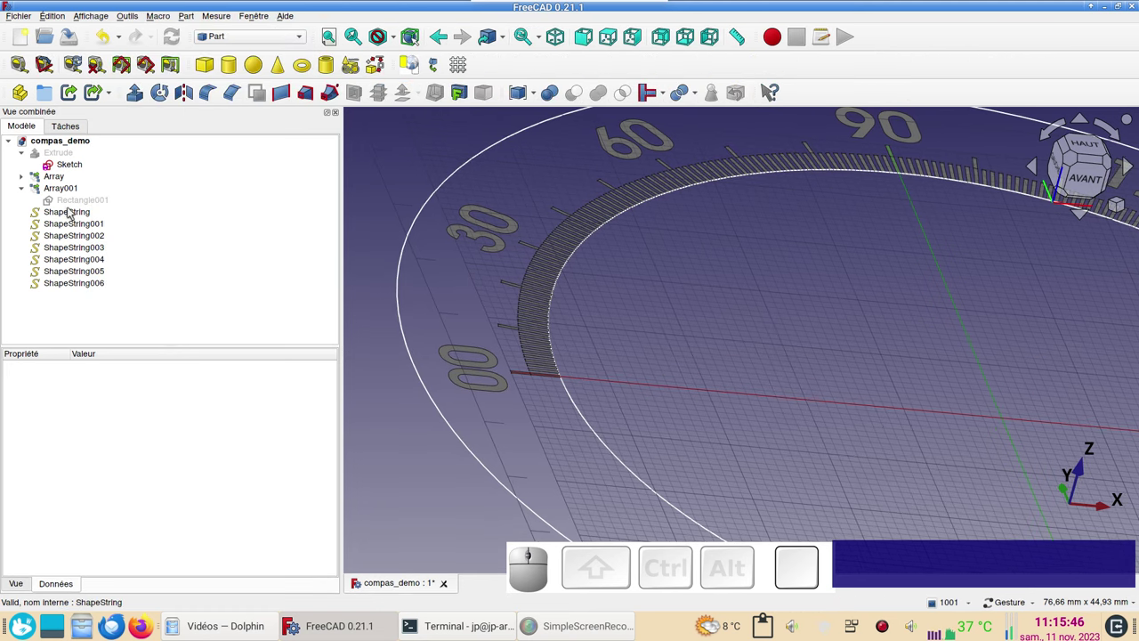
left_click(71, 211)
left_click(79, 286)
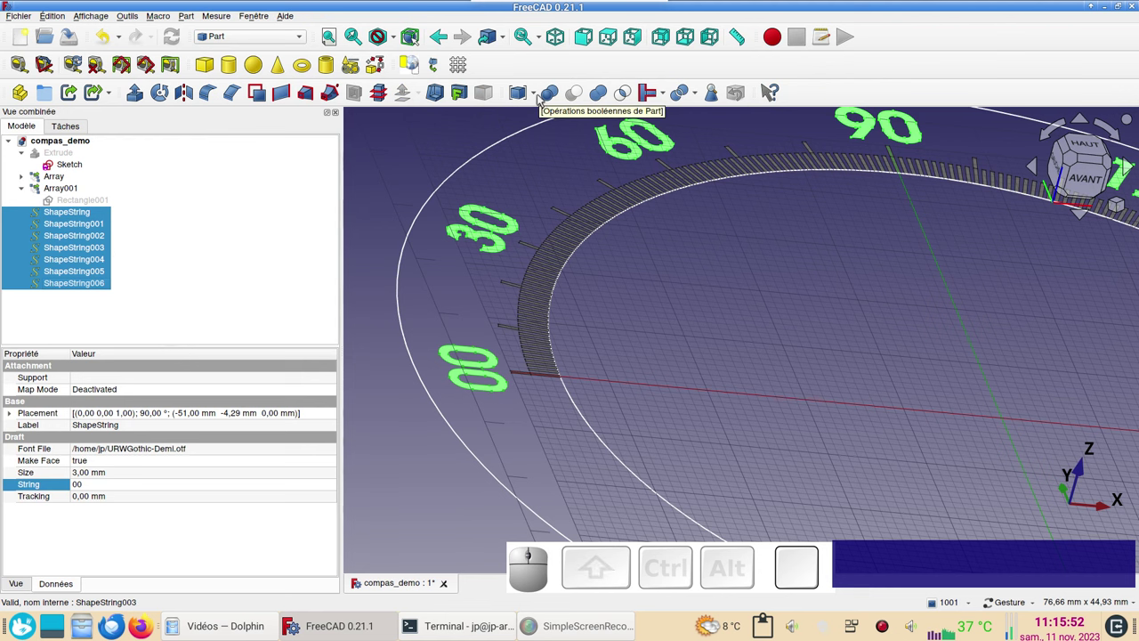
left_click(542, 100)
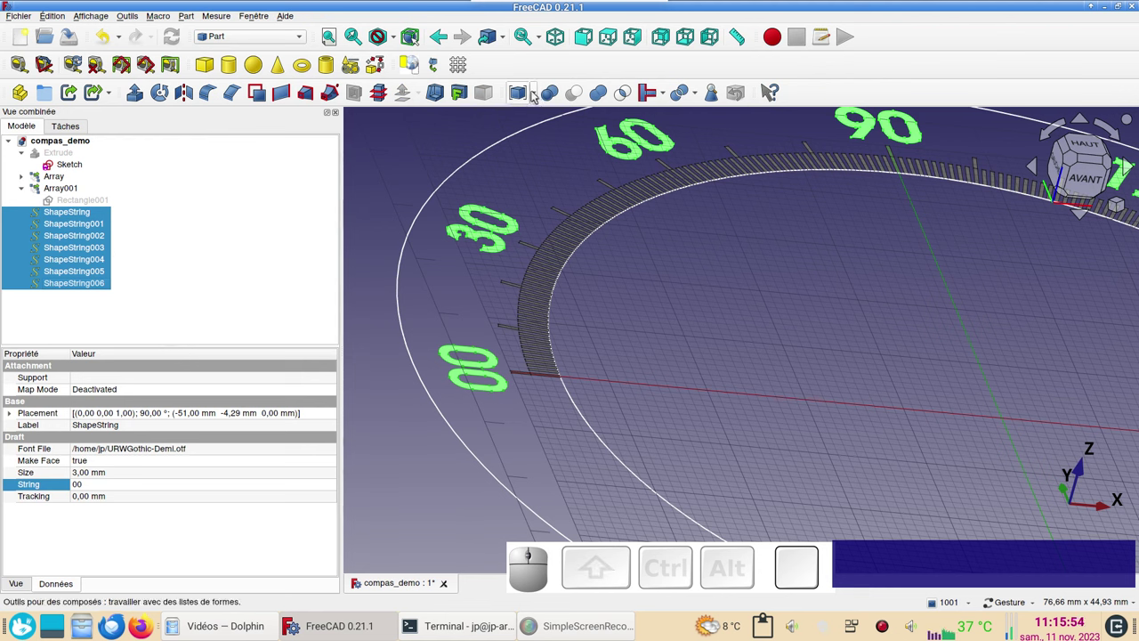
left_click(536, 96)
left_click(534, 116)
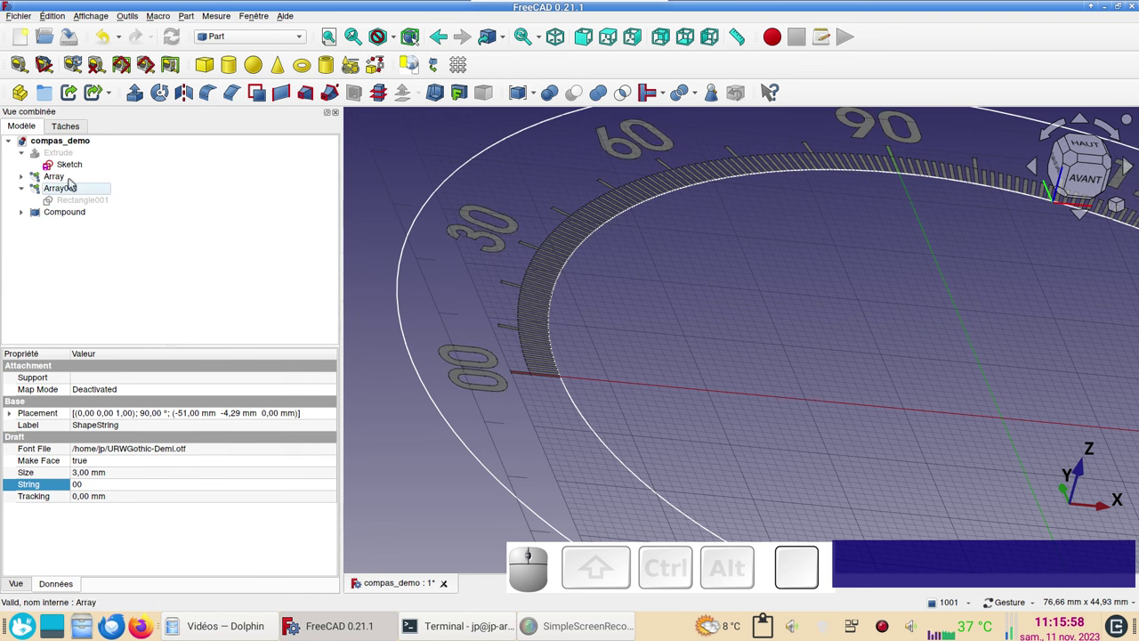
Select Array, Array001 and the new Compound together for extrusion
left_click(73, 183)
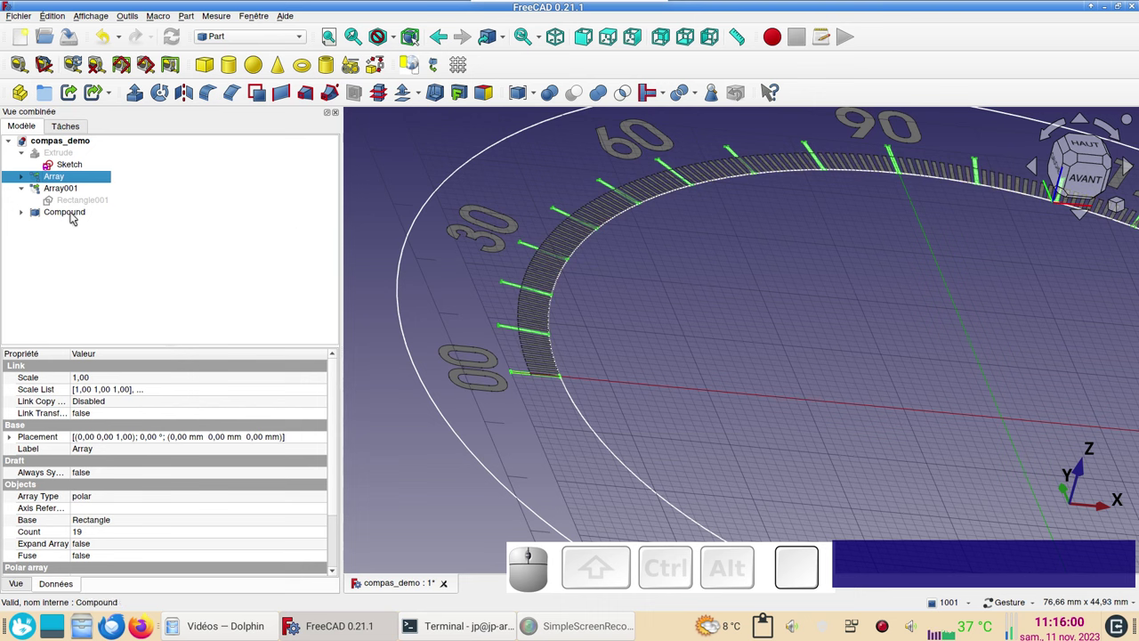
left_click(52, 190)
left_click(66, 214)
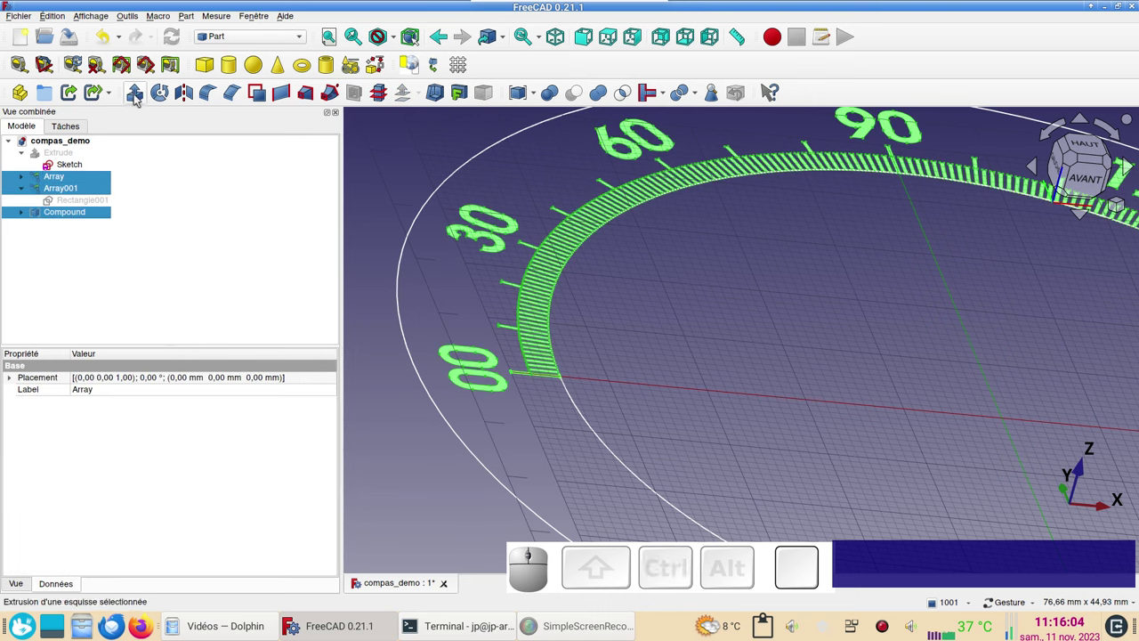
Extrude the two tick arrays and the number compound by 1 mm
left_click(136, 97)
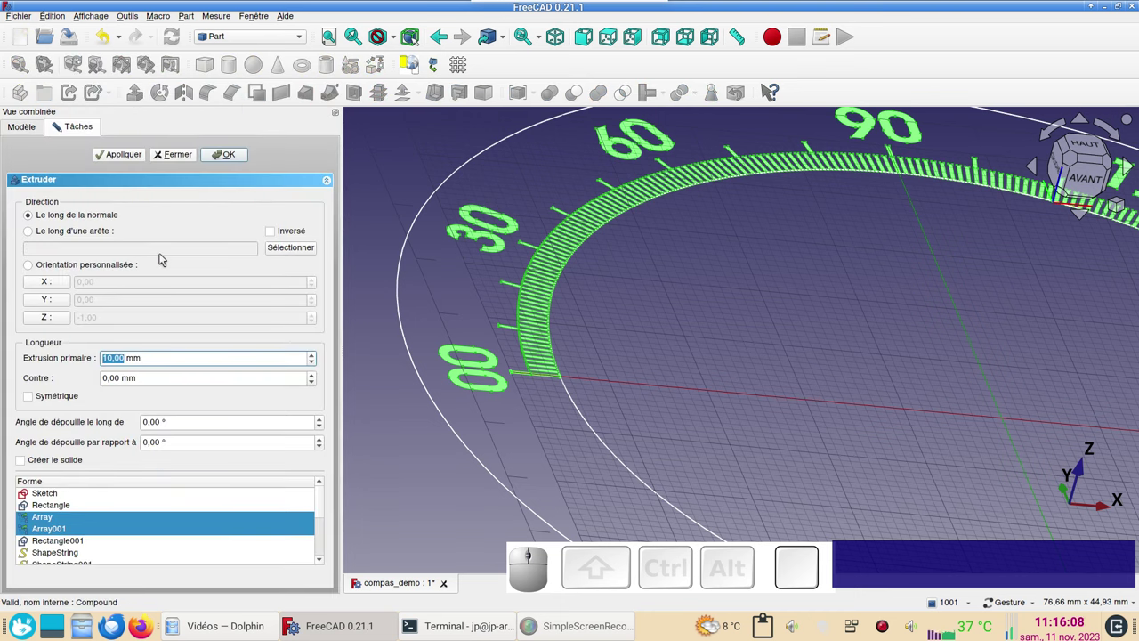
key("KP_1")
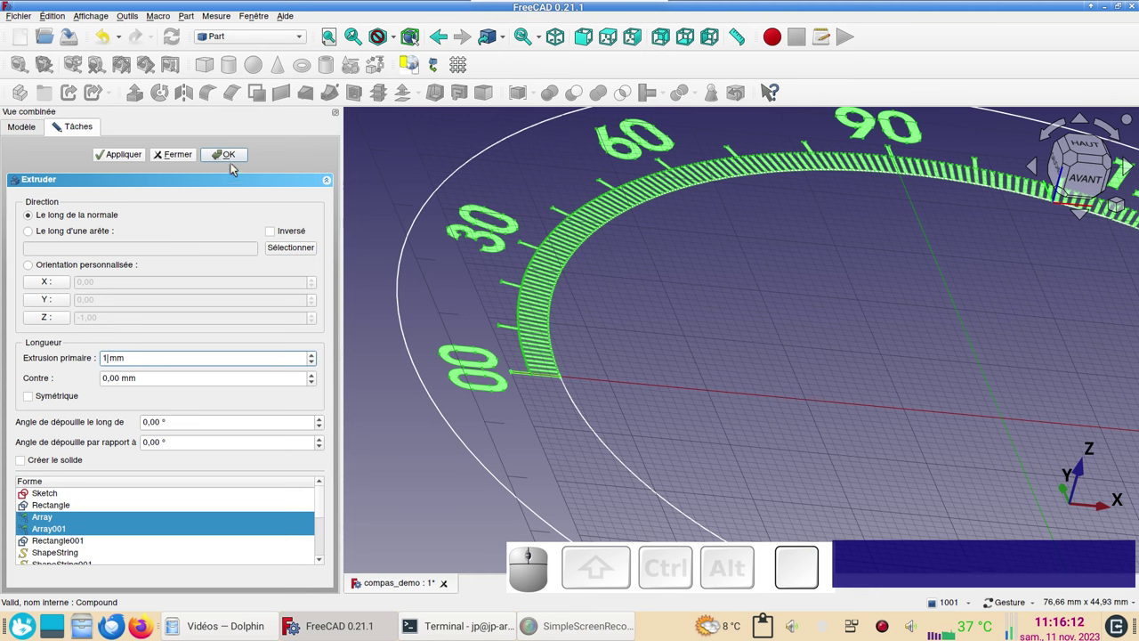
left_click(233, 163)
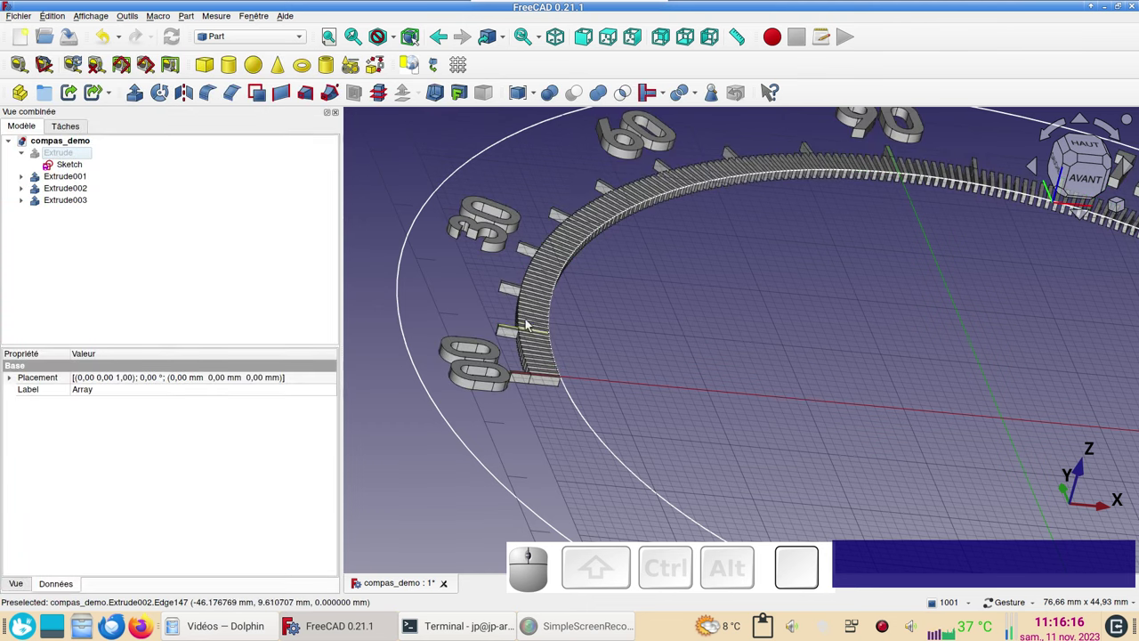
Set Reversed to true on the tick-mark extrusions Extrude001 and Extrude002
key("KP_1")
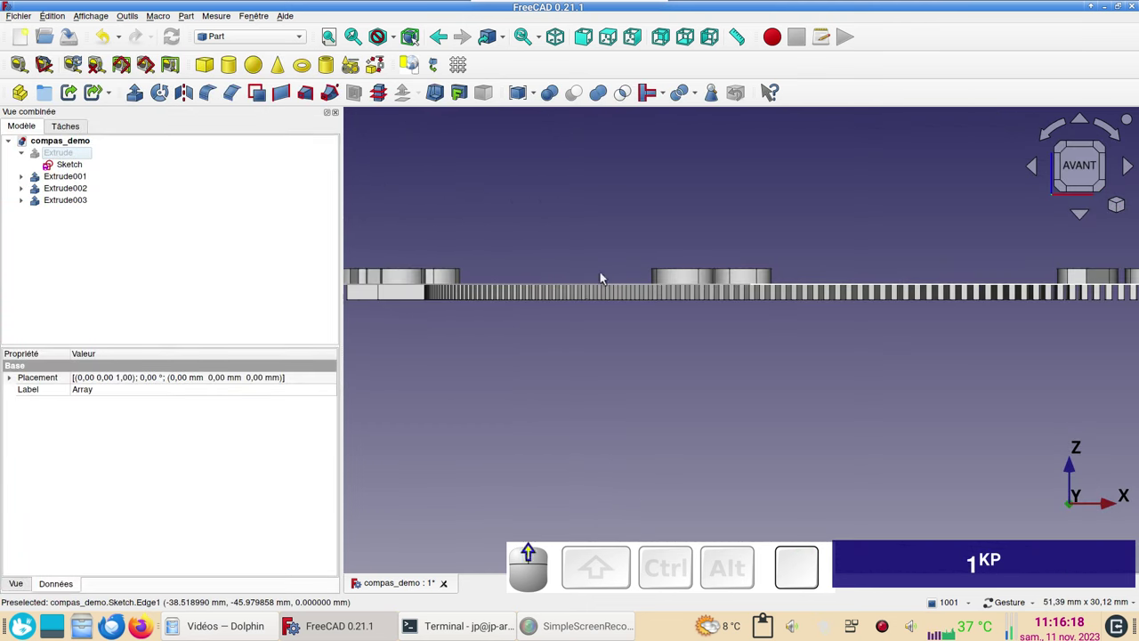
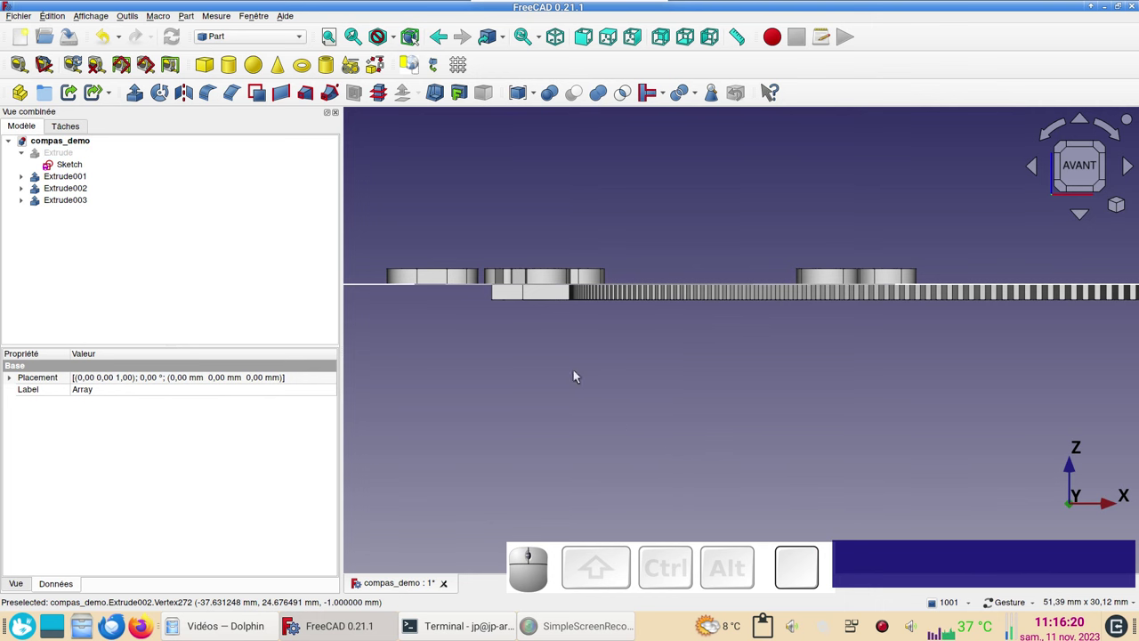
left_click(86, 177)
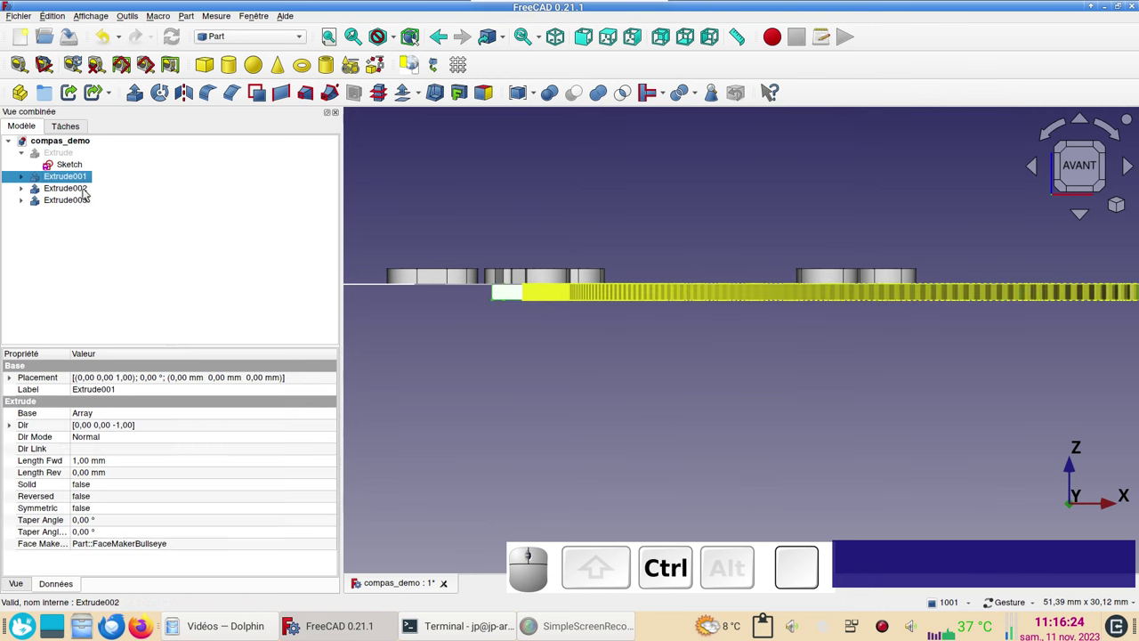
left_click(86, 191)
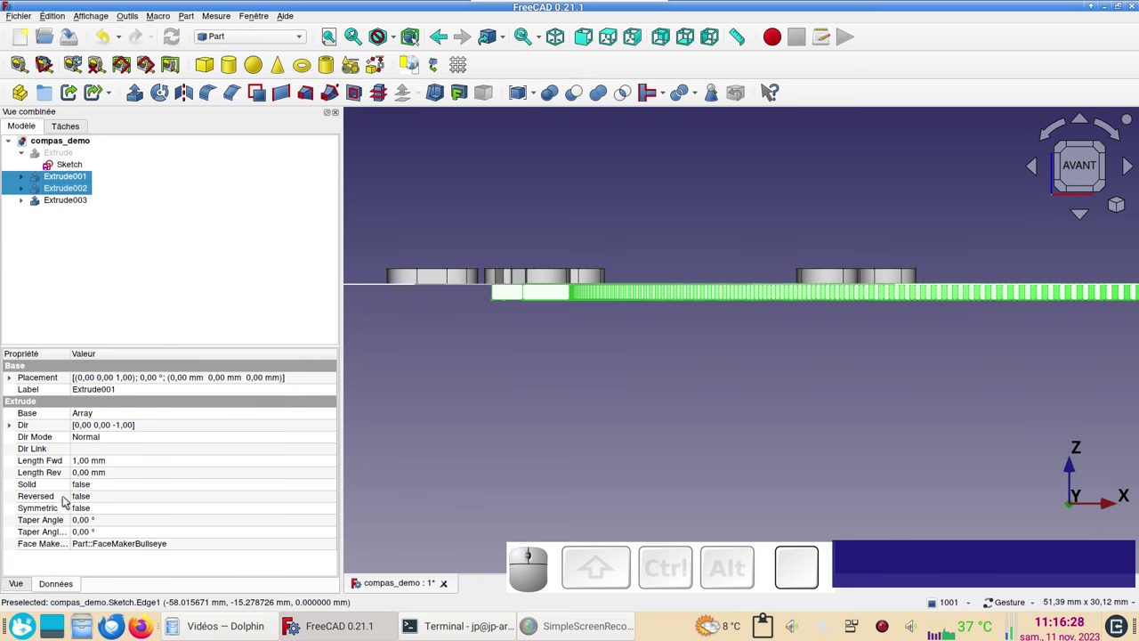
left_click(99, 500)
left_click(97, 500)
left_click(97, 514)
left_click(428, 400)
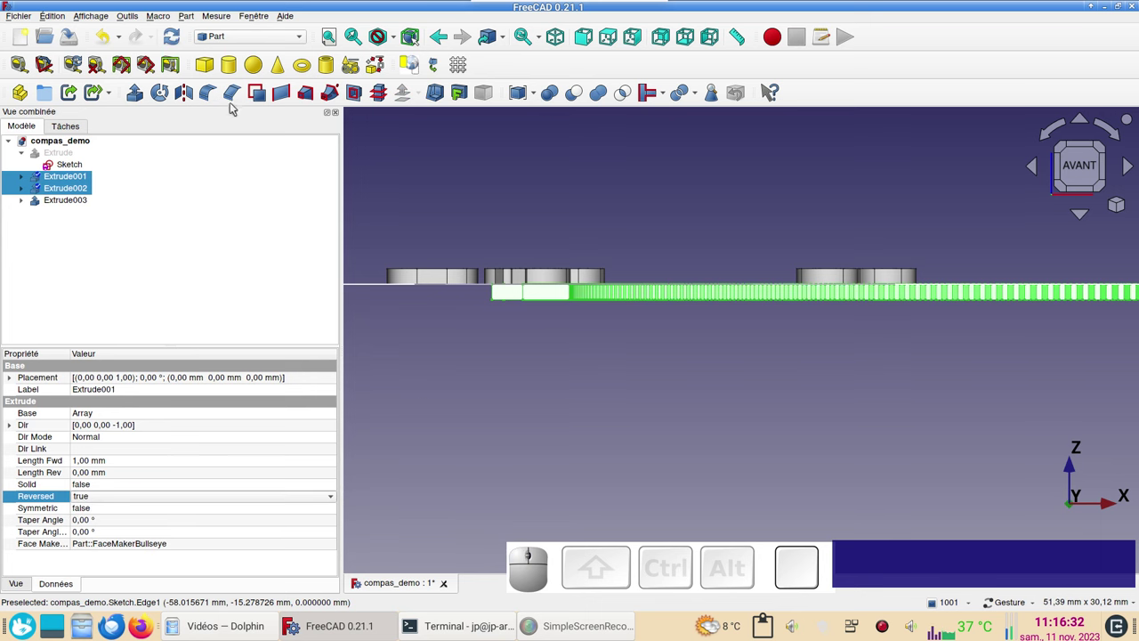
left_click_drag(624, 154, 673, 238)
scroll("down", 3)
scroll("down", 3)
Give all three tick and number extrusions a yellow shape colour
left_click(83, 182)
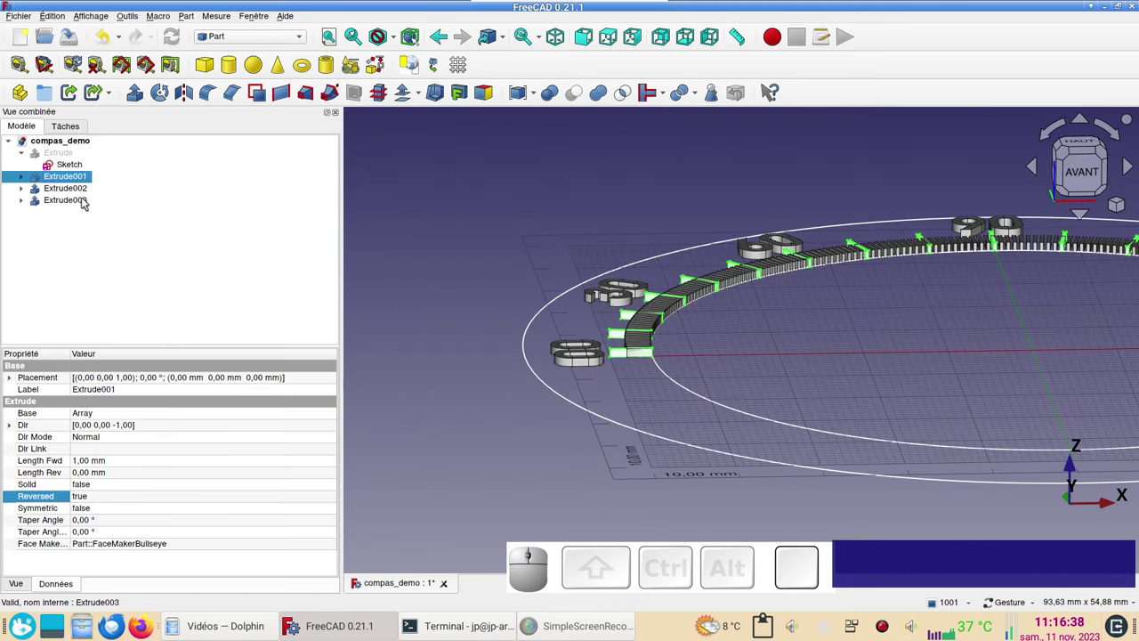
left_click(79, 202)
left_click(82, 190)
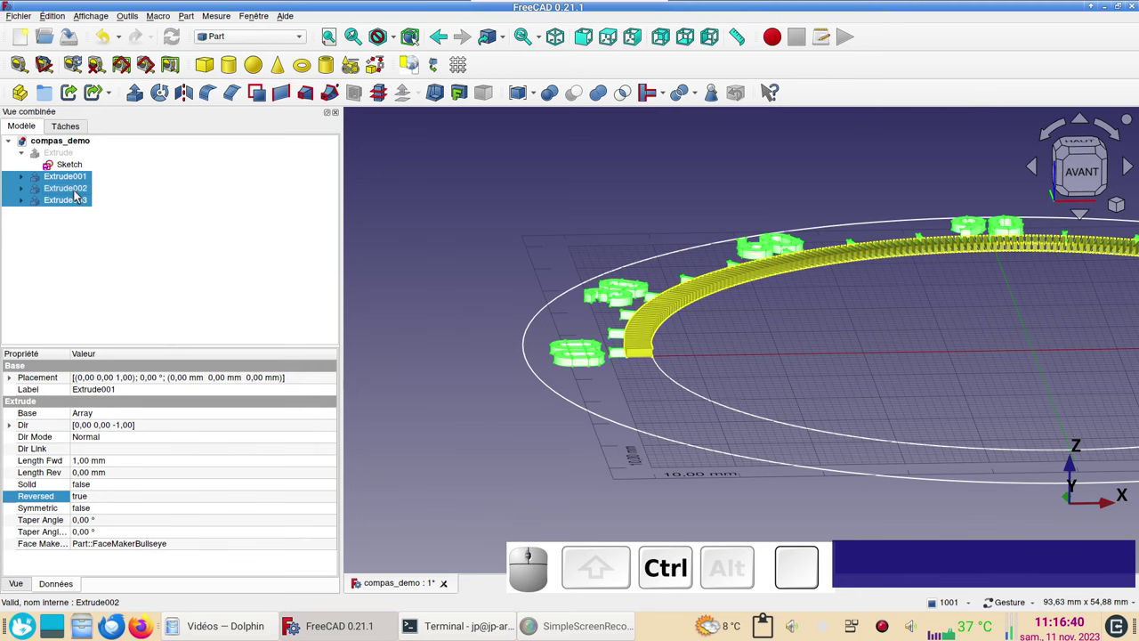
key("d")
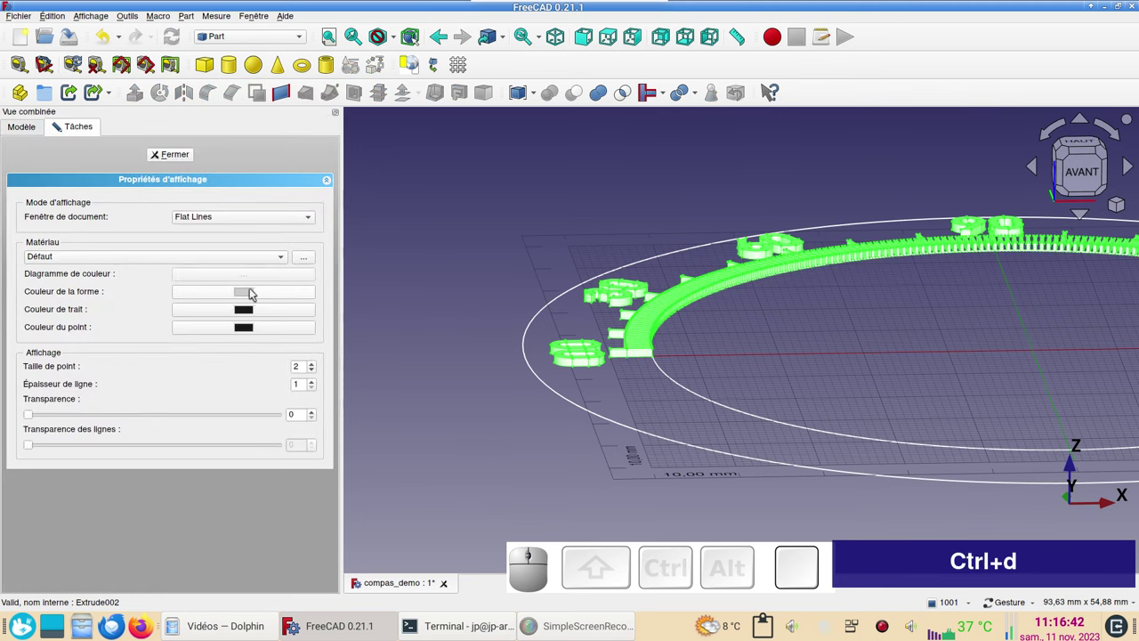
left_click(251, 291)
left_click(530, 251)
left_click(706, 395)
left_click(172, 157)
left_click(504, 259)
Make the purple base ring Extrude visible again beneath the yellow marks
left_click(64, 158)
key("space")
left_click(471, 328)
left_click_drag(871, 370, 575, 318)
scroll("up", 3)
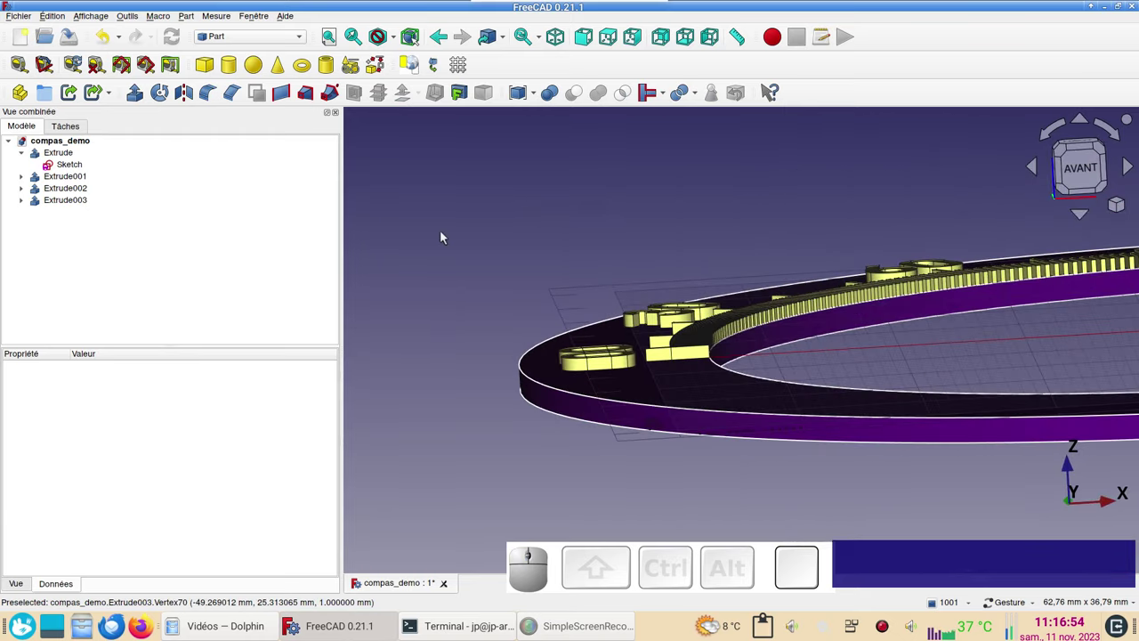
Set the base ring Sketch's Placement Position z to 0.40 mm
left_click_drag(450, 252, 420, 244)
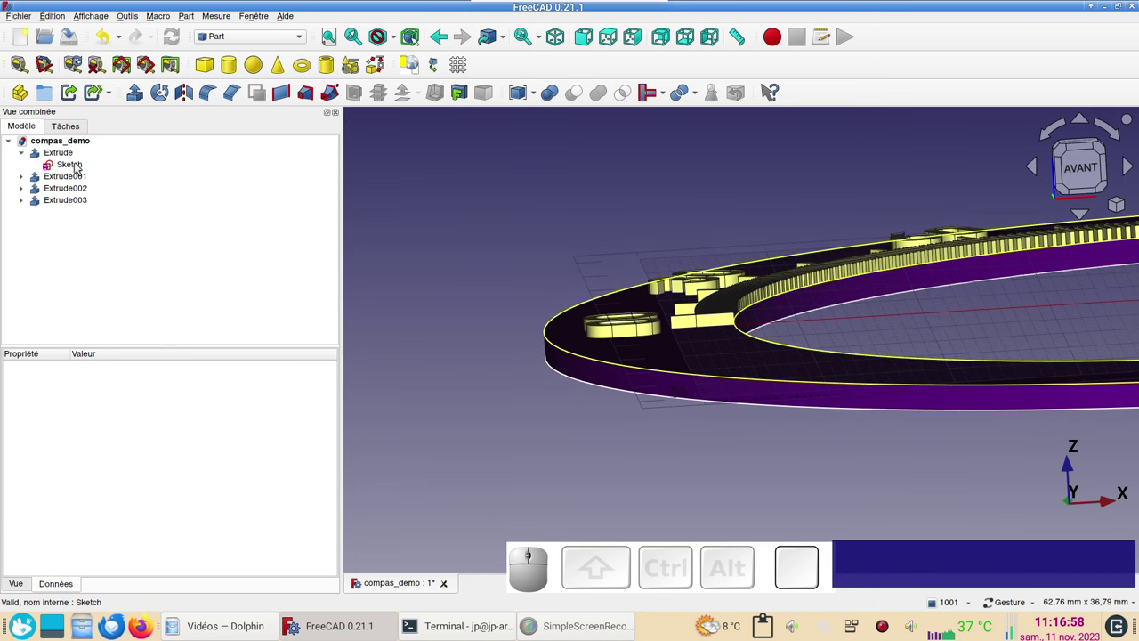
left_click(76, 167)
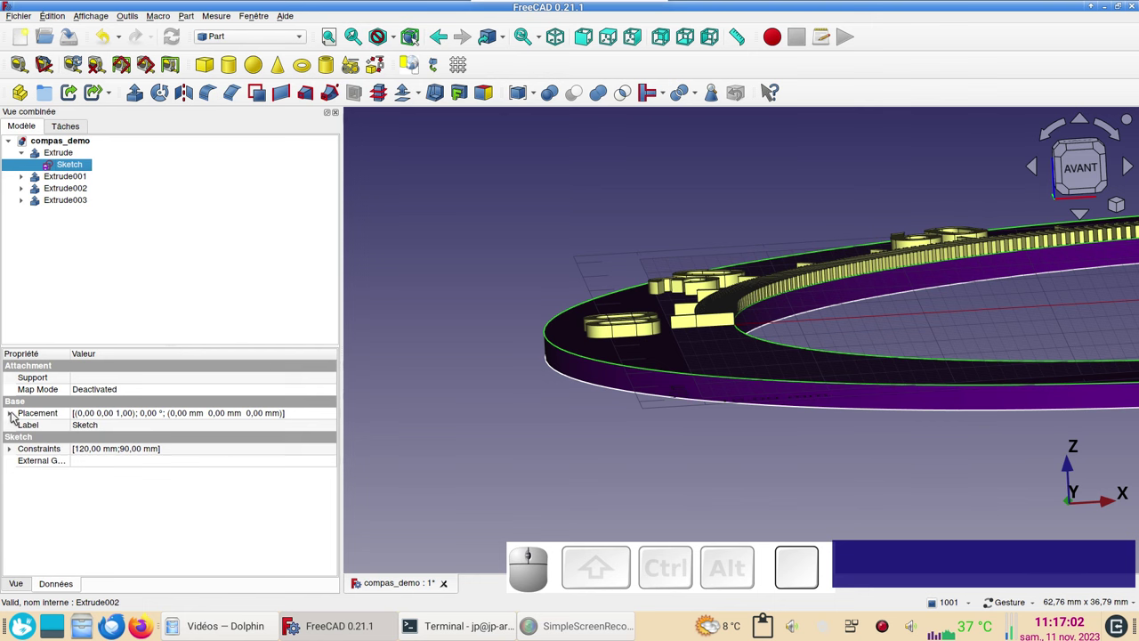
left_click(15, 415)
left_click(23, 454)
left_click(100, 493)
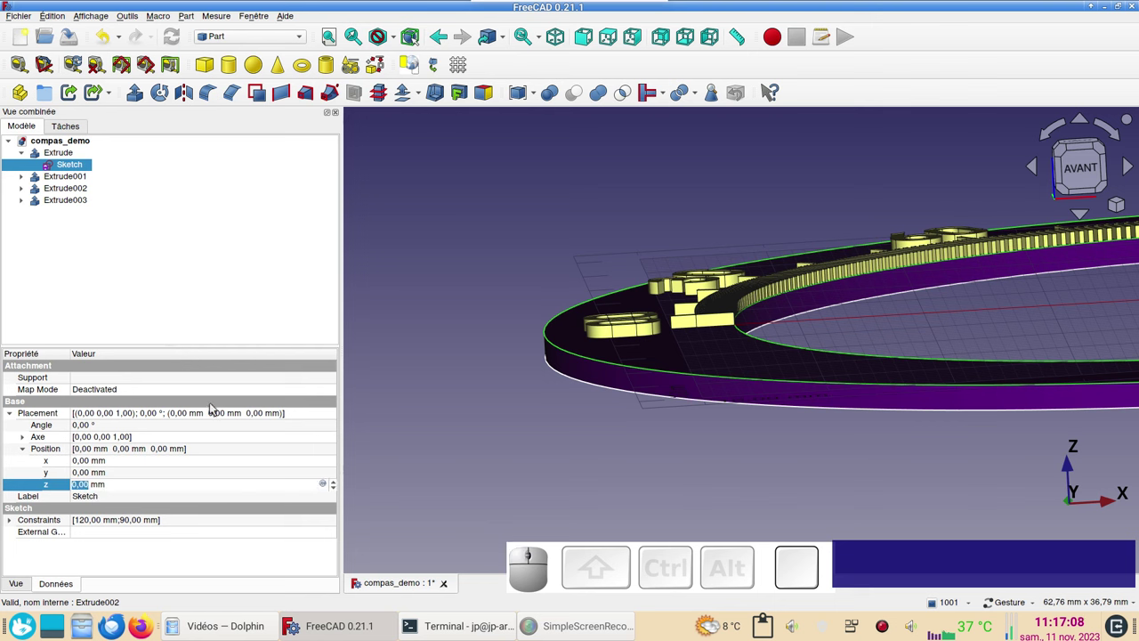
key("KP_0")
key("KP_Decimal")
key("KP_4")
key("KP_0")
type(".")
key("KP_4")
key("Return")
key("KP_Enter")
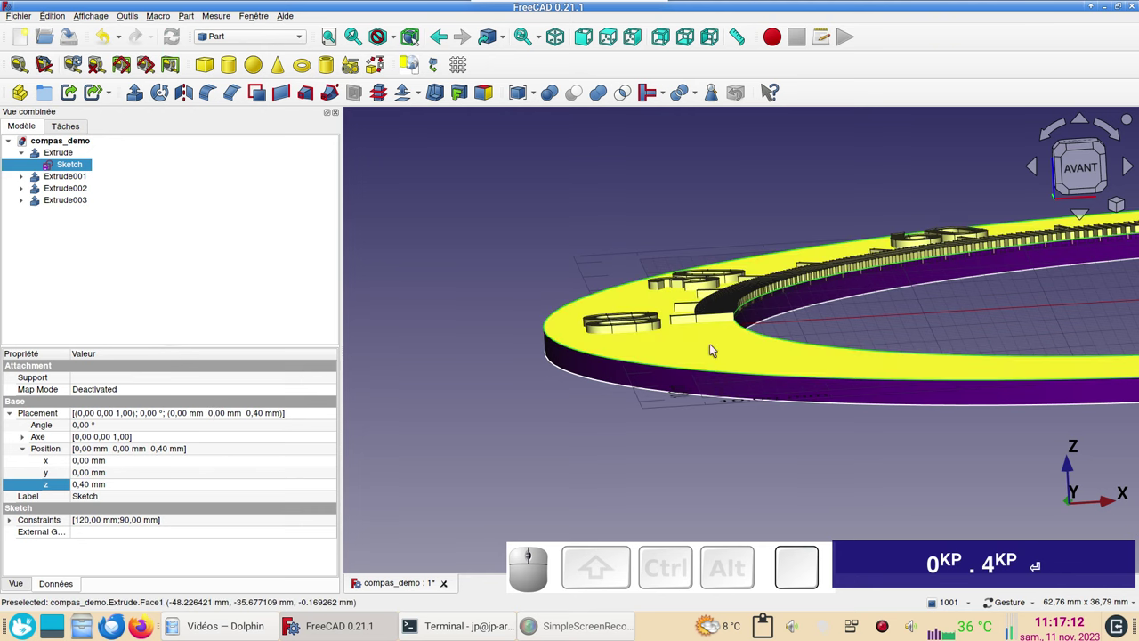
left_click(556, 434)
left_click_drag(853, 459, 779, 521)
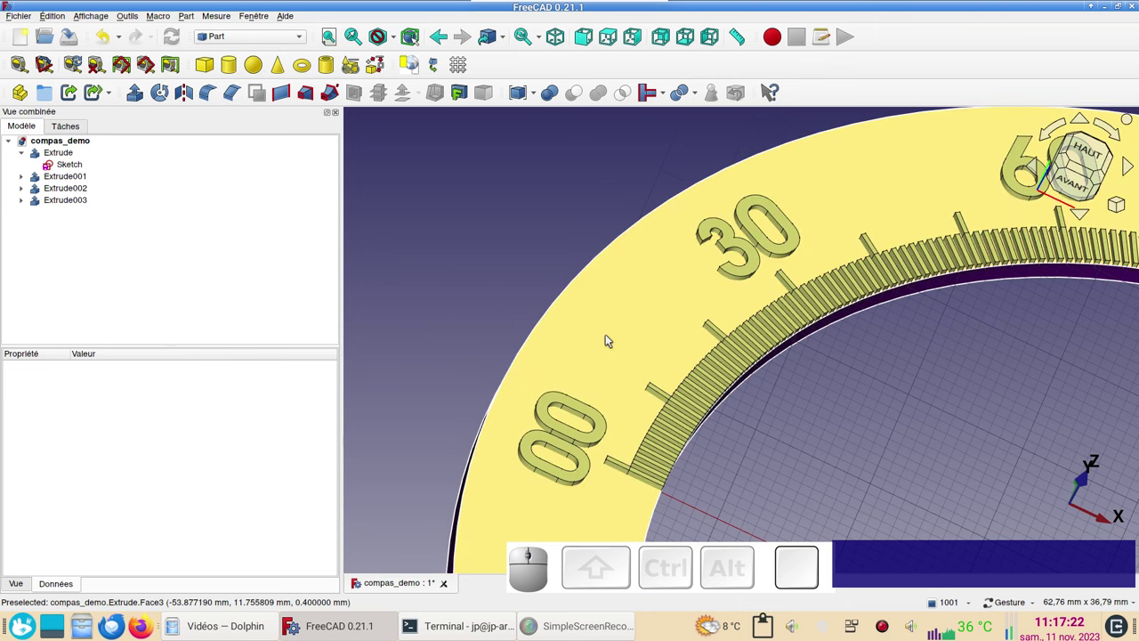
left_click(612, 339)
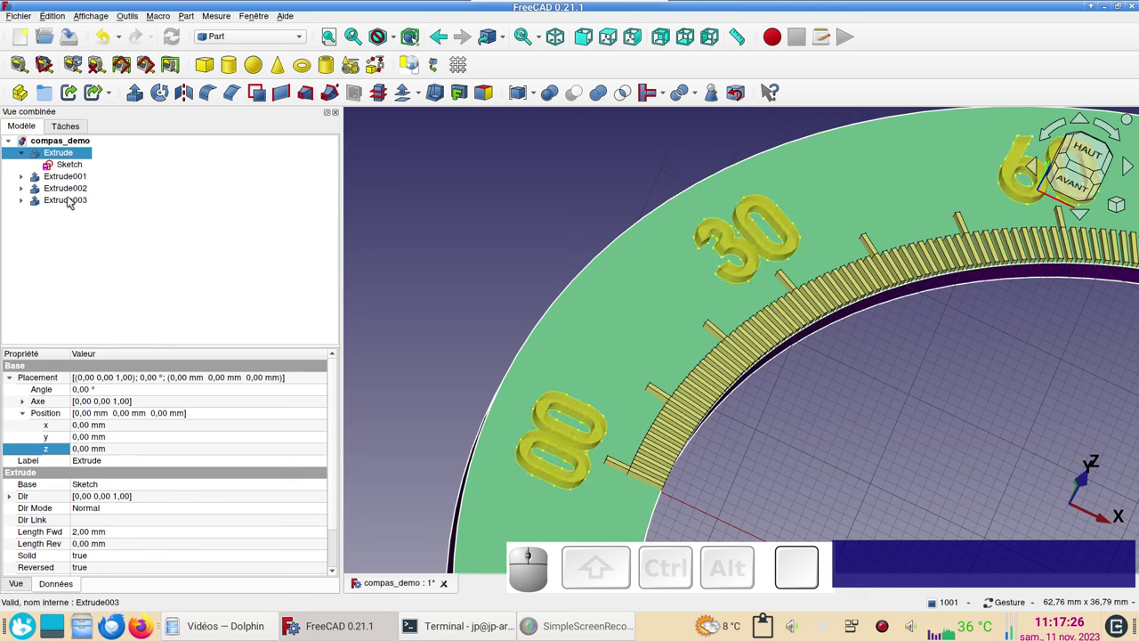
left_click(74, 201)
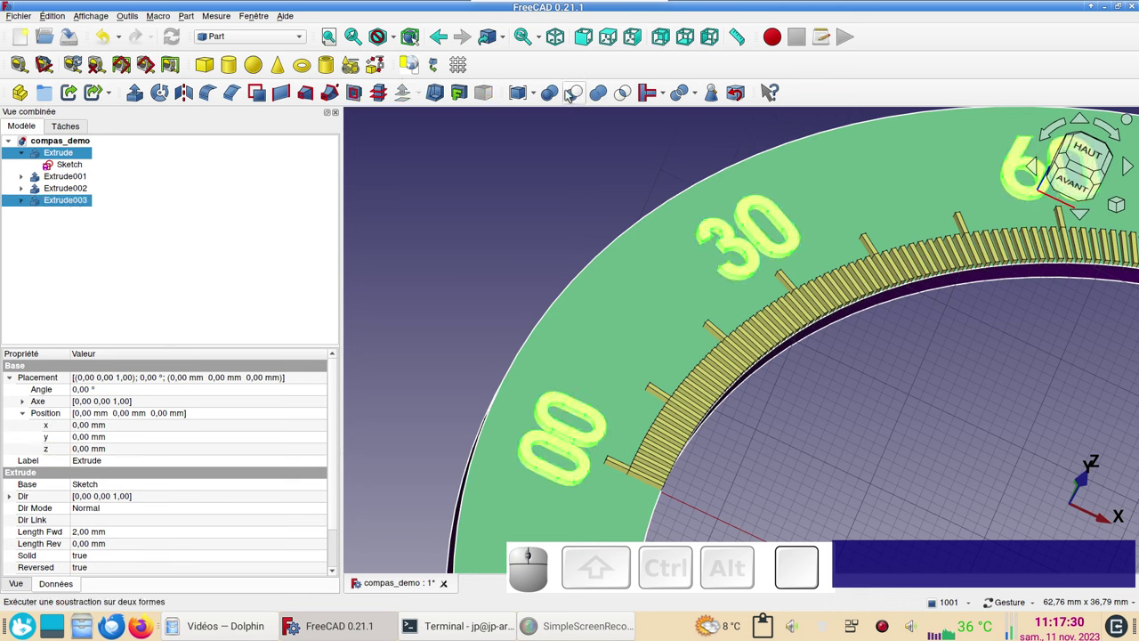
left_click(569, 94)
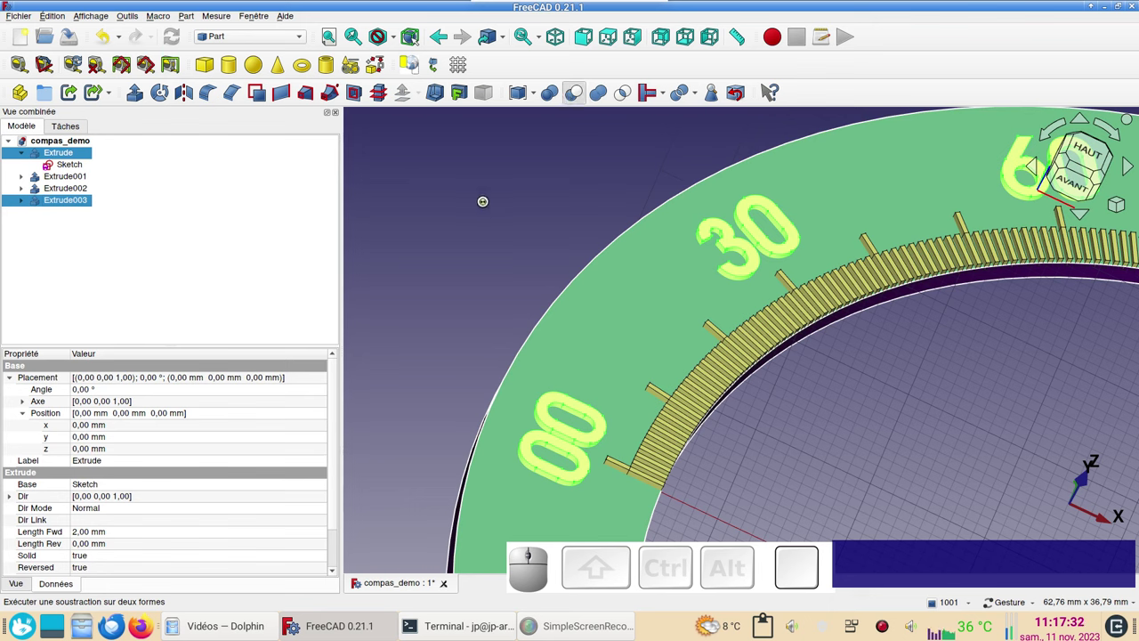
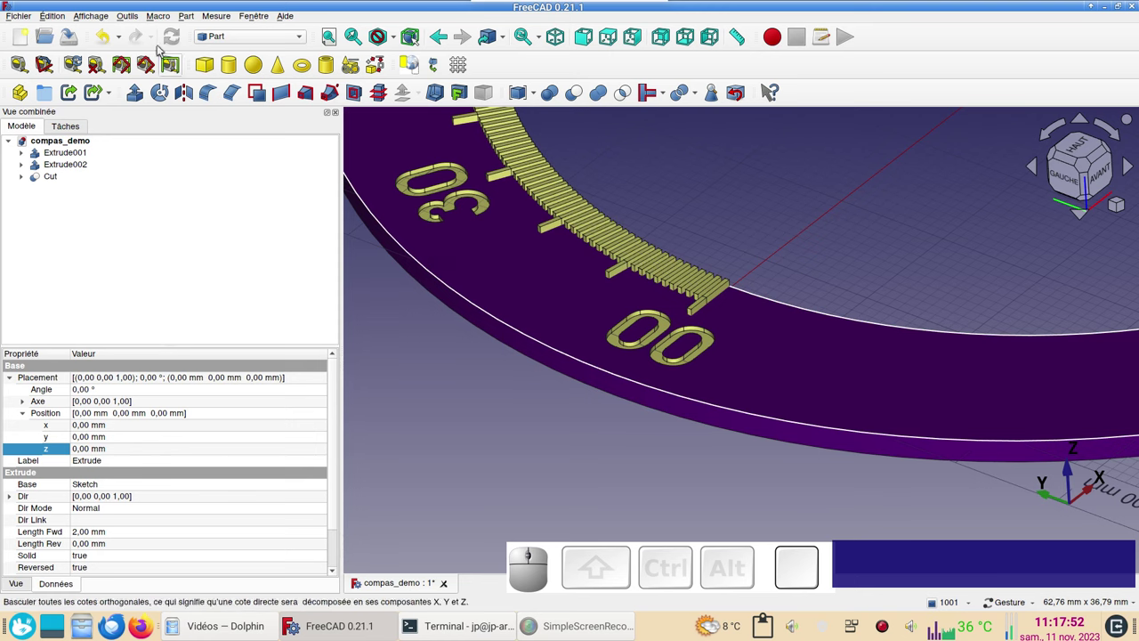
left_click(100, 40)
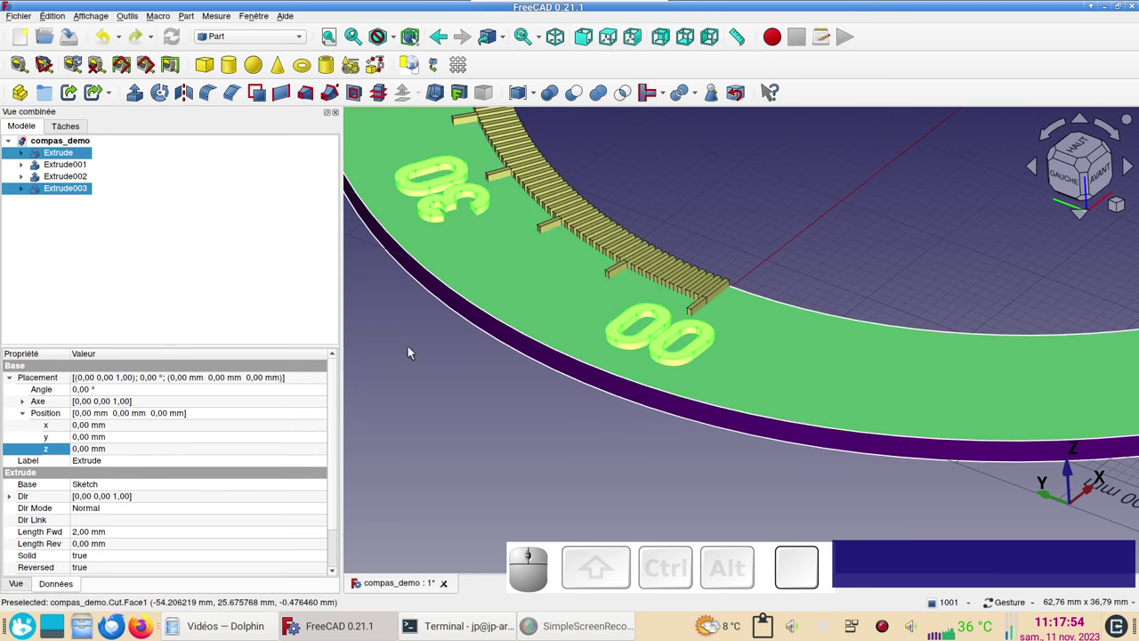
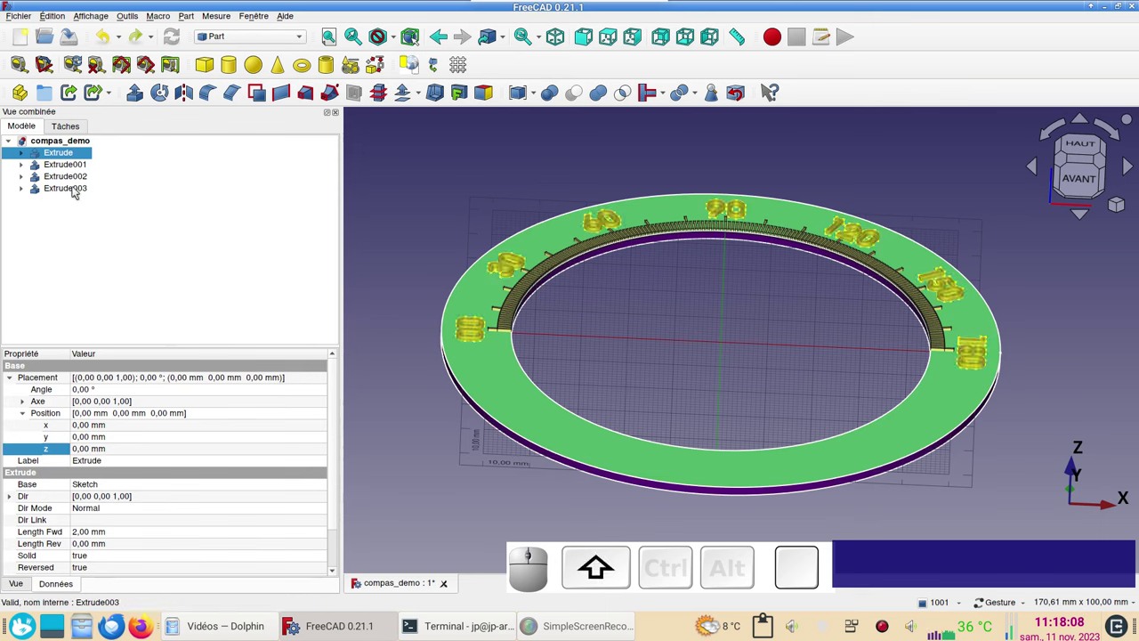
Make Compound001 from Extrude through Extrude003 (ring, ticks and numbers)
left_click(74, 190)
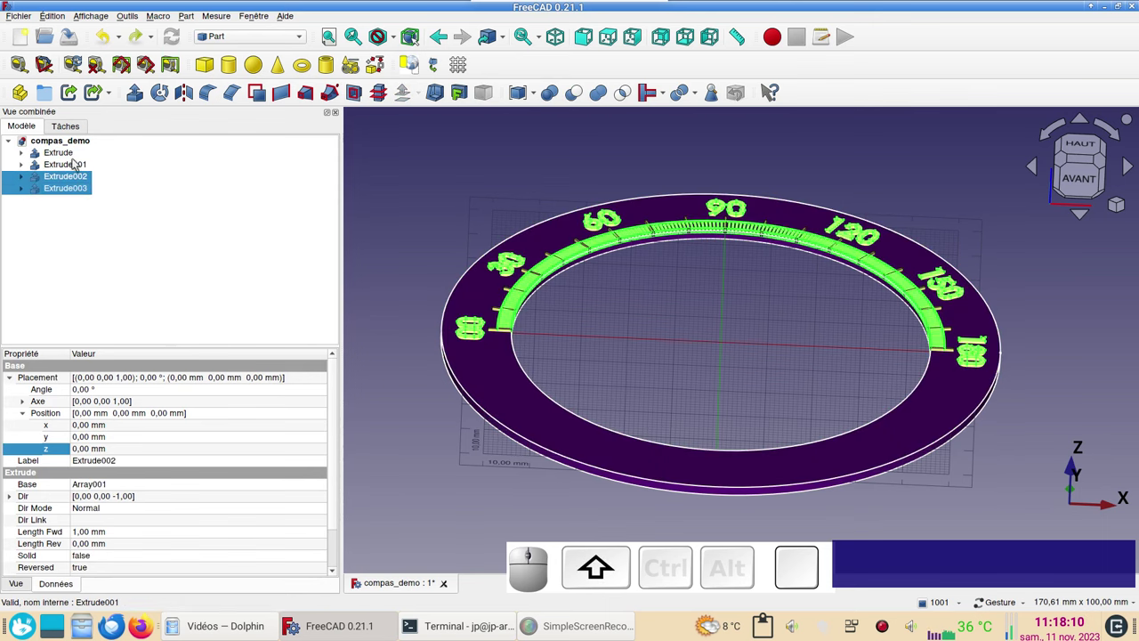
left_click(72, 160)
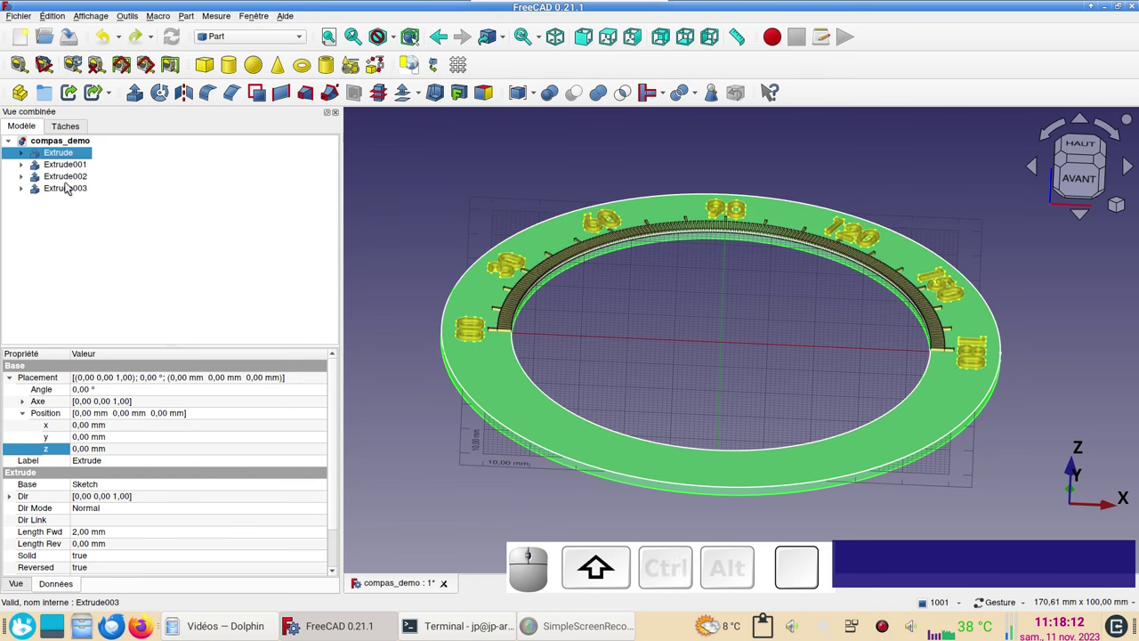
left_click(70, 187)
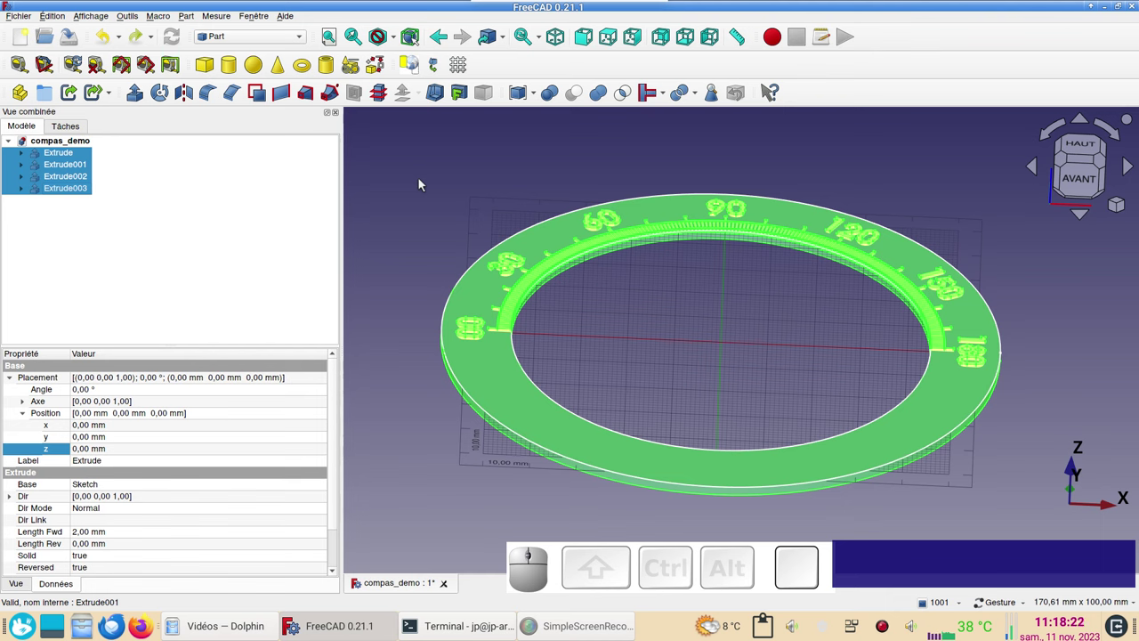
left_click(524, 100)
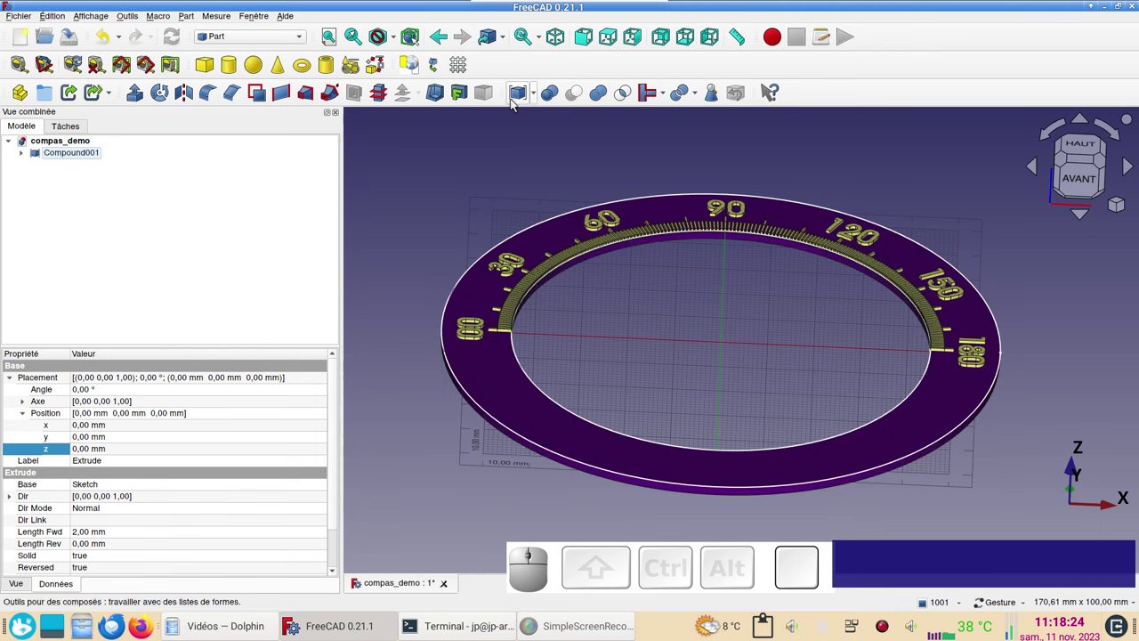
left_click(88, 158)
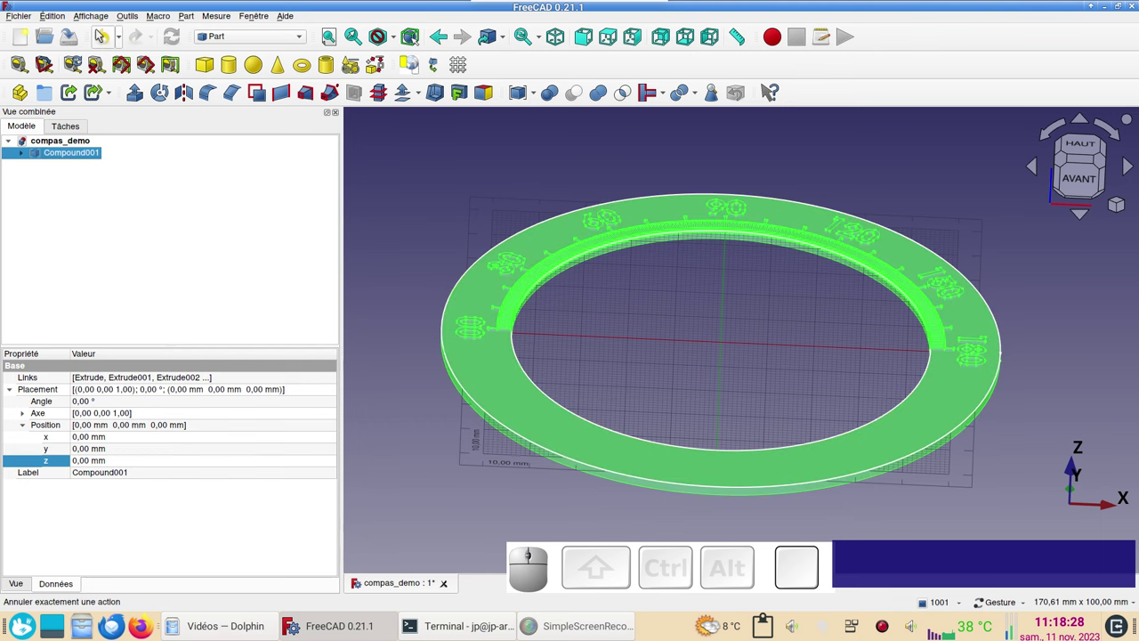
left_click(250, 41)
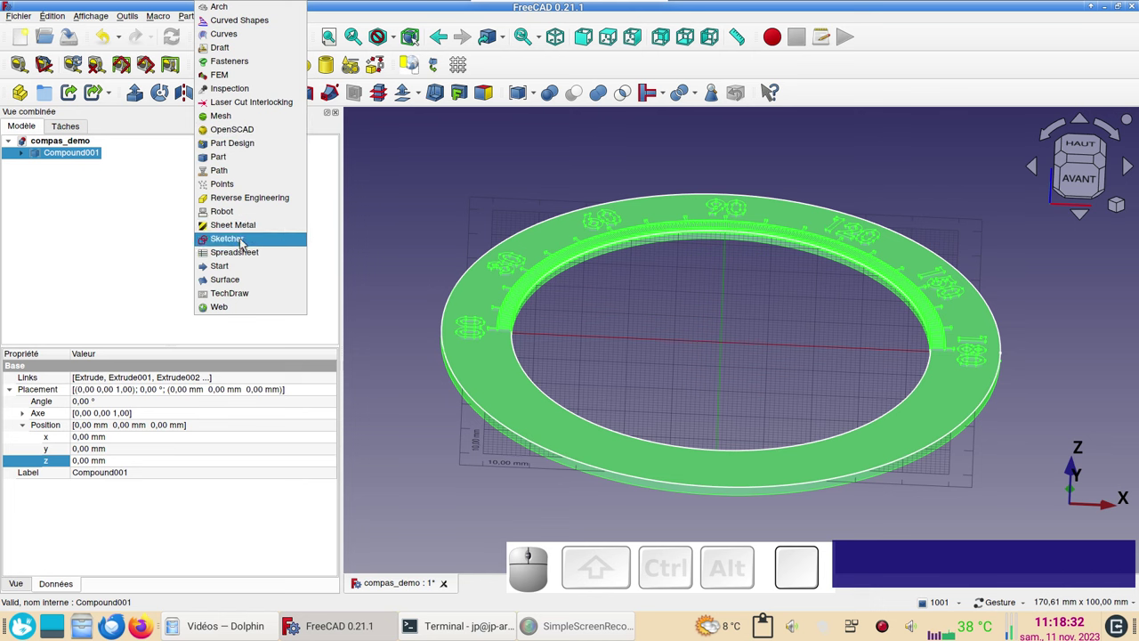
In the Mesh workbench, create a mesh from Compound001
left_click(254, 116)
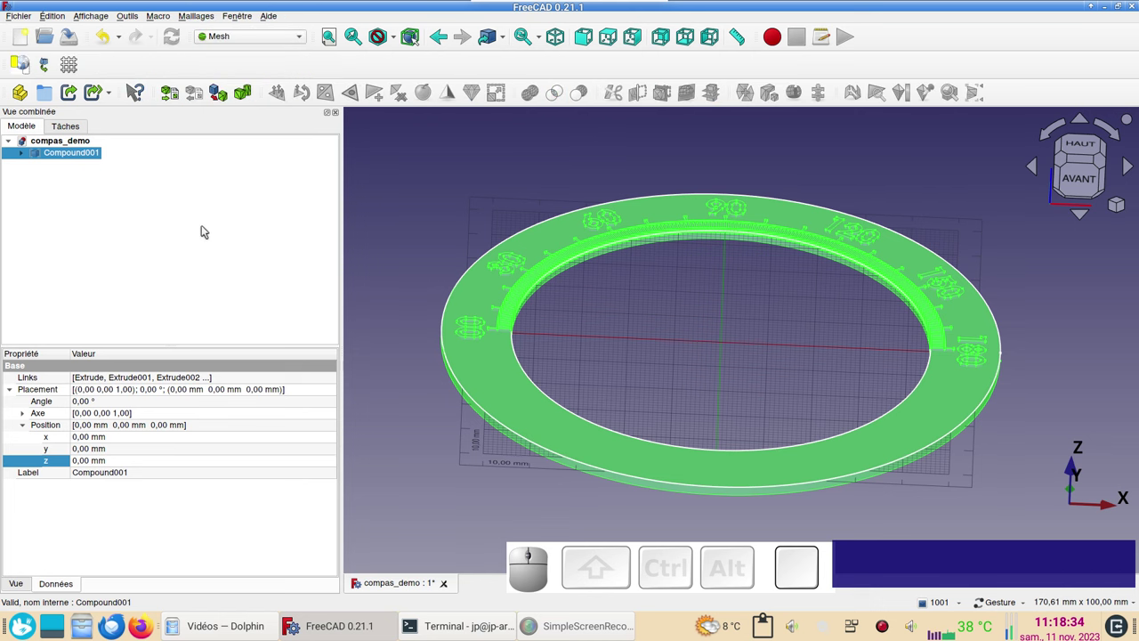
left_click(228, 99)
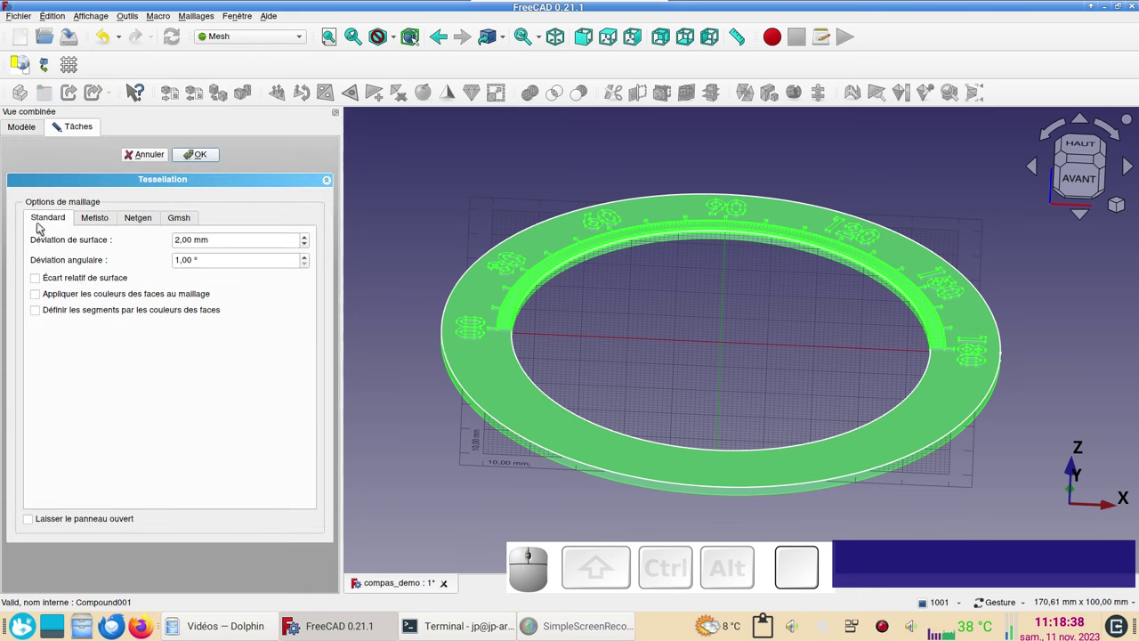
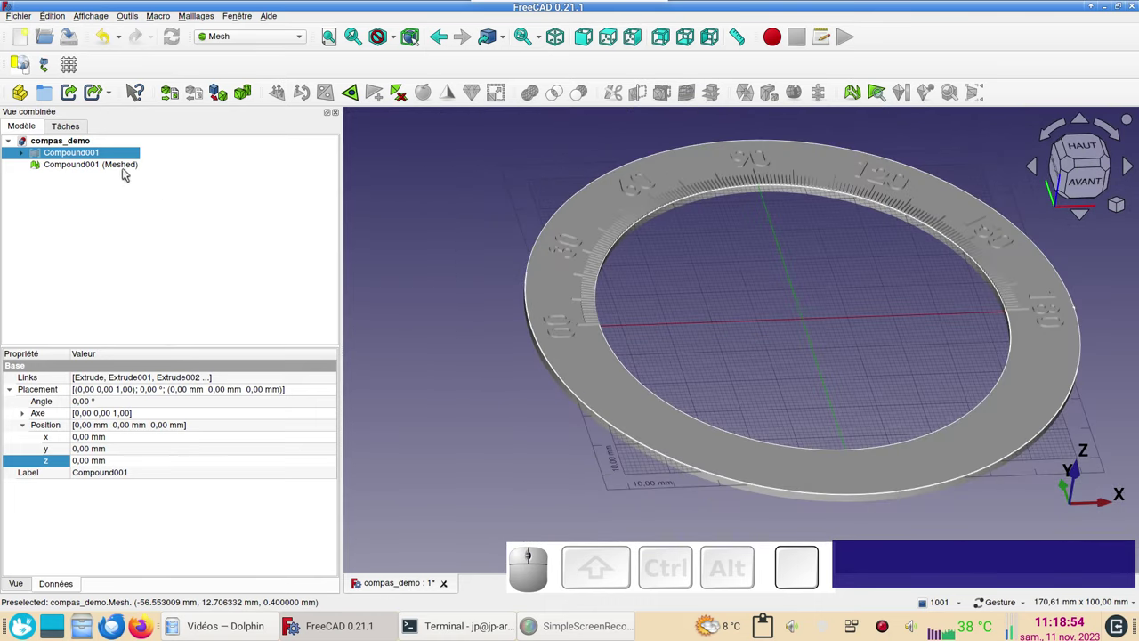
Hide Compound001 (Meshed) and show the solid Compound001 instead
left_click(94, 167)
key("space")
left_click(100, 158)
key("space")
left_click(694, 318)
scroll("up", 3)
scroll("down", 3)
left_click_drag(762, 317, 754, 329)
left_click_drag(805, 347, 764, 350)
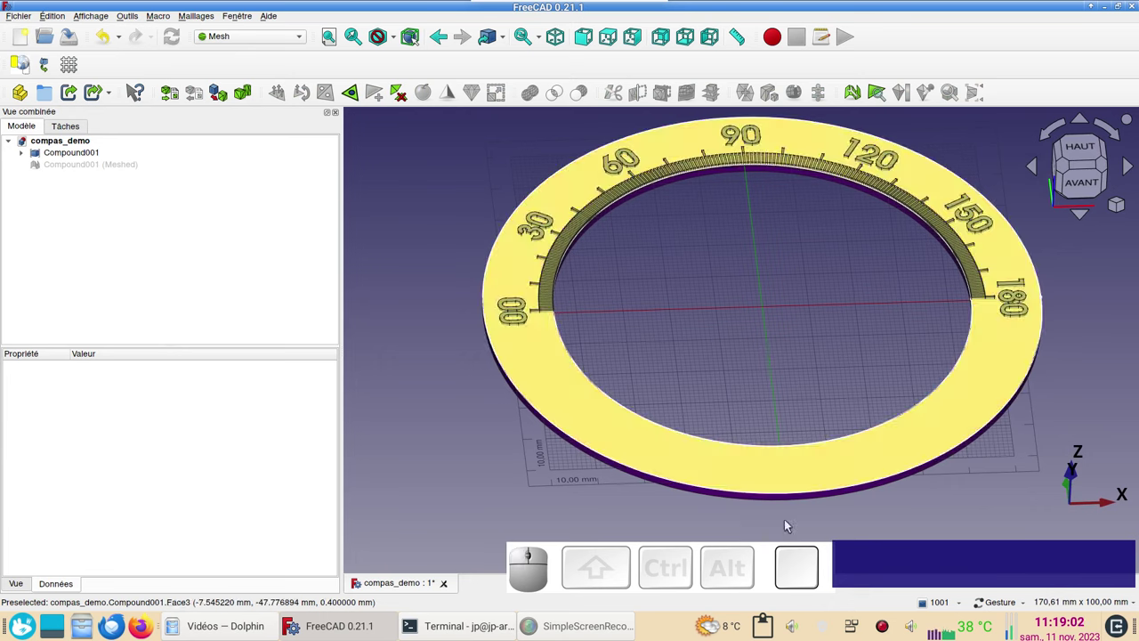